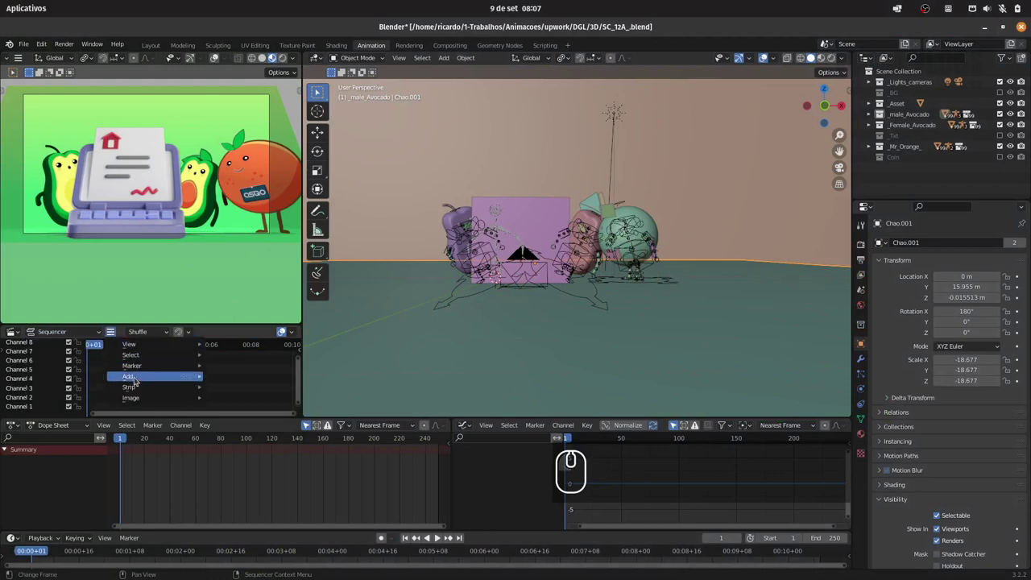
Add the voice-over WAV from Voice_Over as a sound strip on channel 1 of the sequencer
left_click(262, 424)
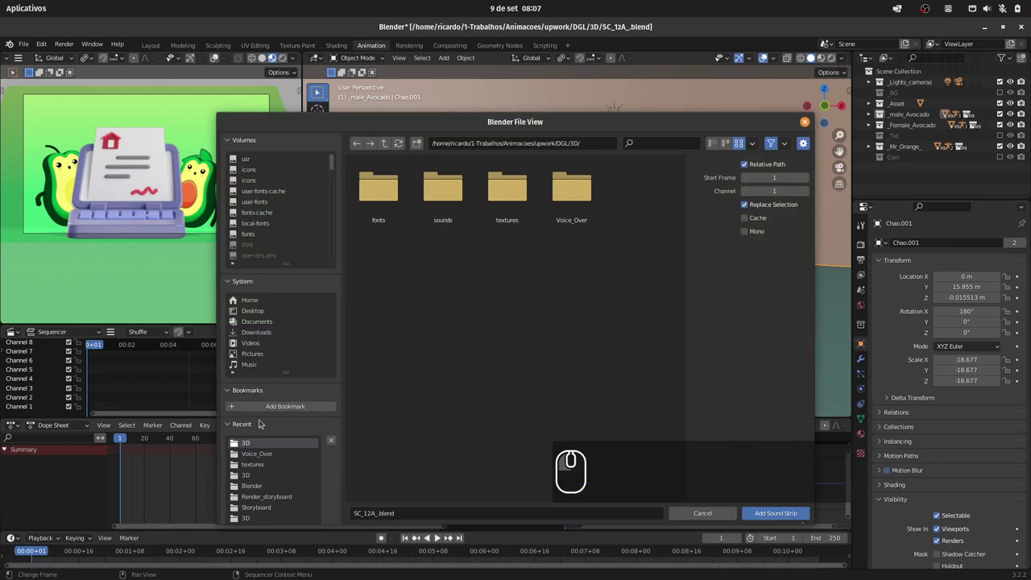
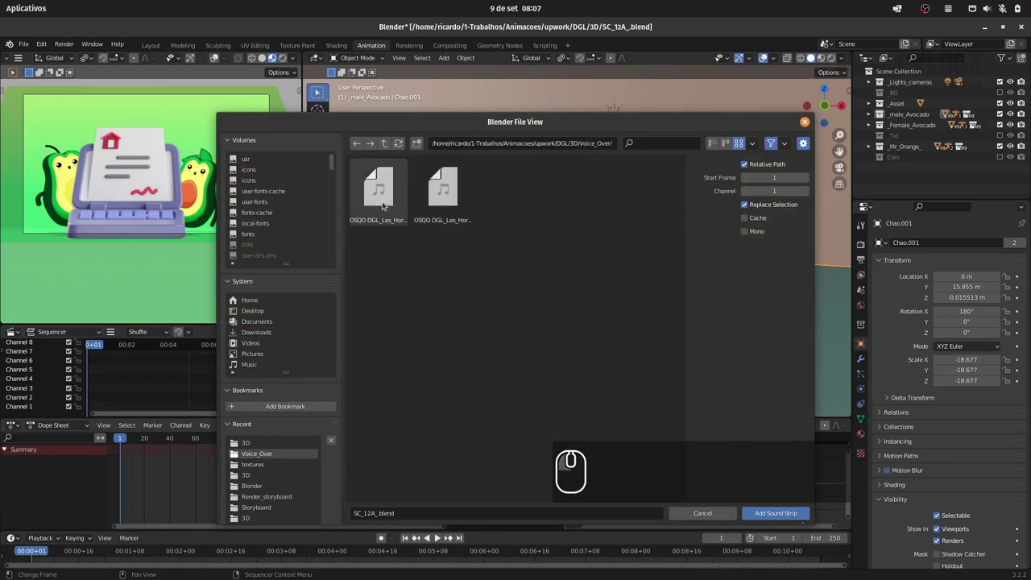
left_click_drag(384, 205, 402, 221)
left_click(383, 205)
left_click_drag(304, 360, 266, 387)
Enable Display Waveform for the sound strip in the sidebar and zoom in on it
key("n")
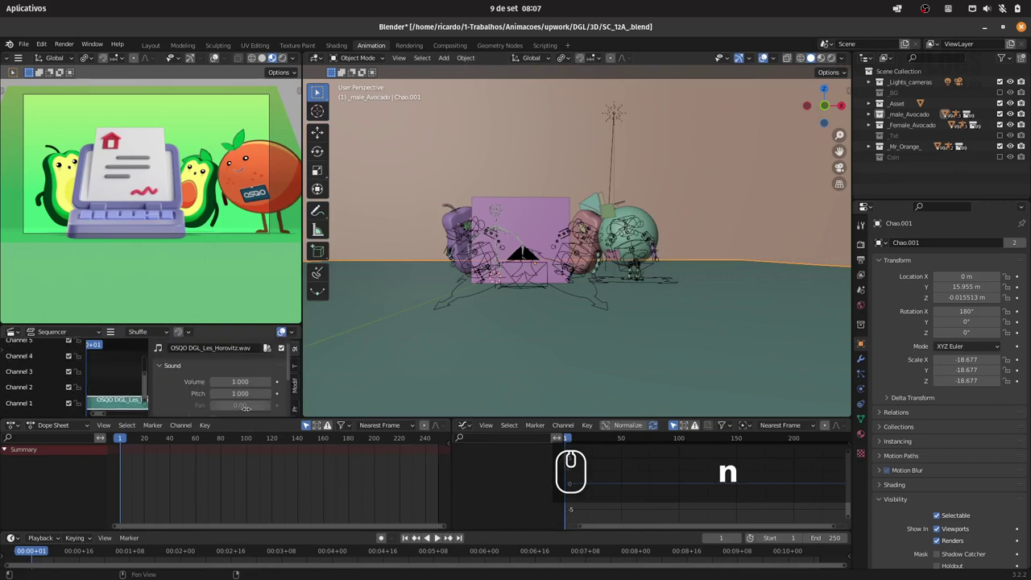
left_click(195, 402)
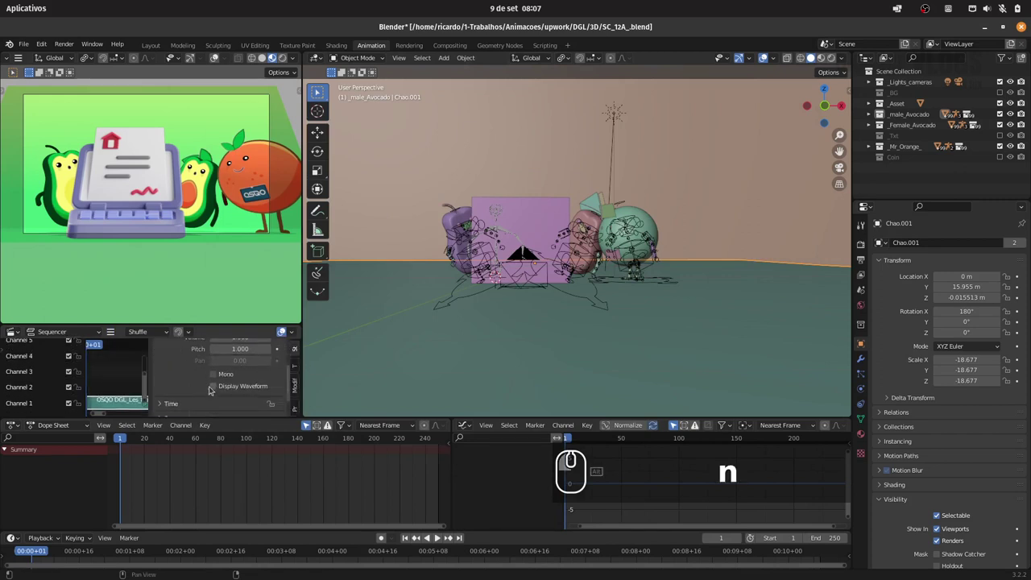
left_click(214, 390)
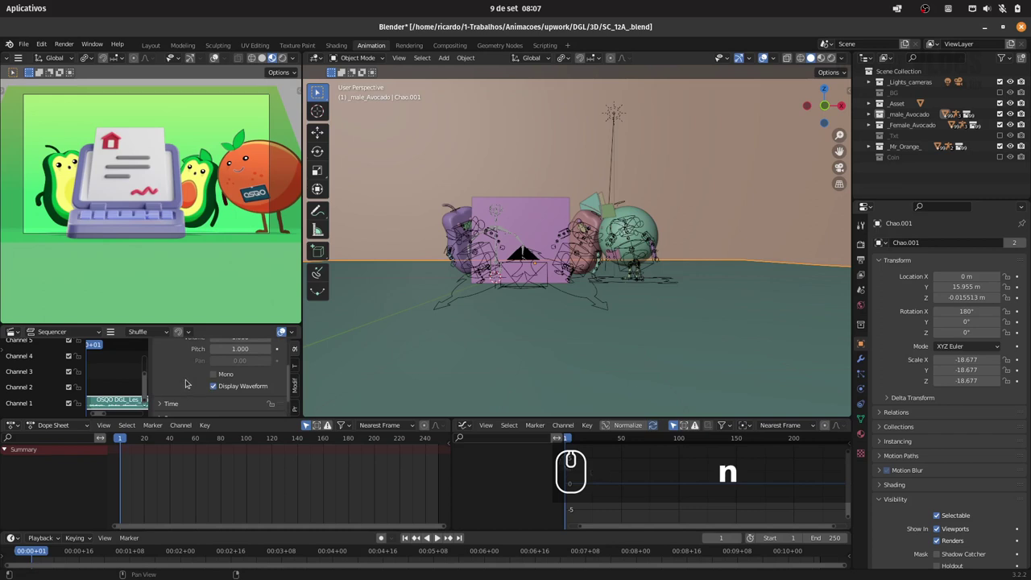
type("n")
left_click_drag(301, 375, 297, 389)
left_click(275, 399)
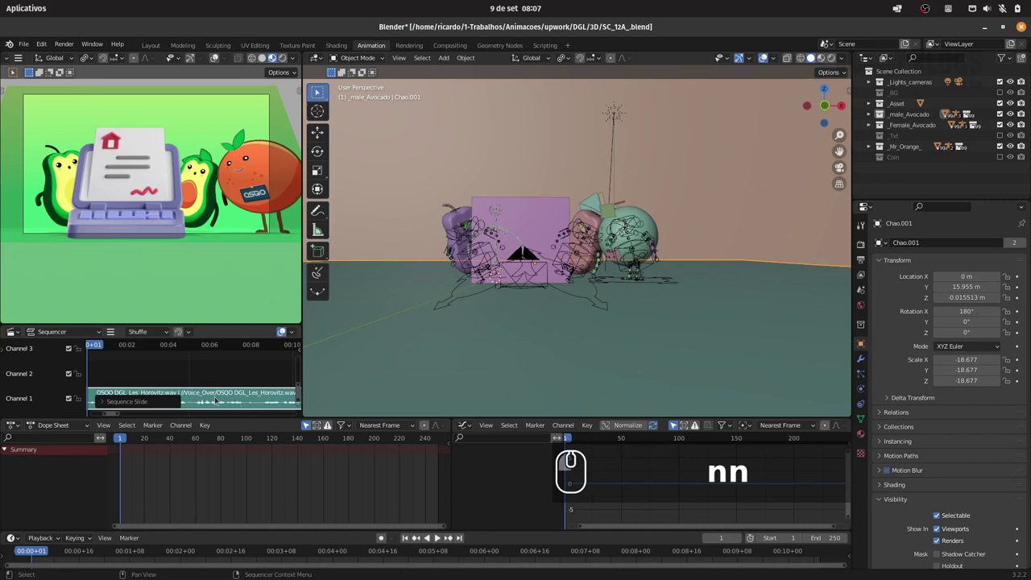
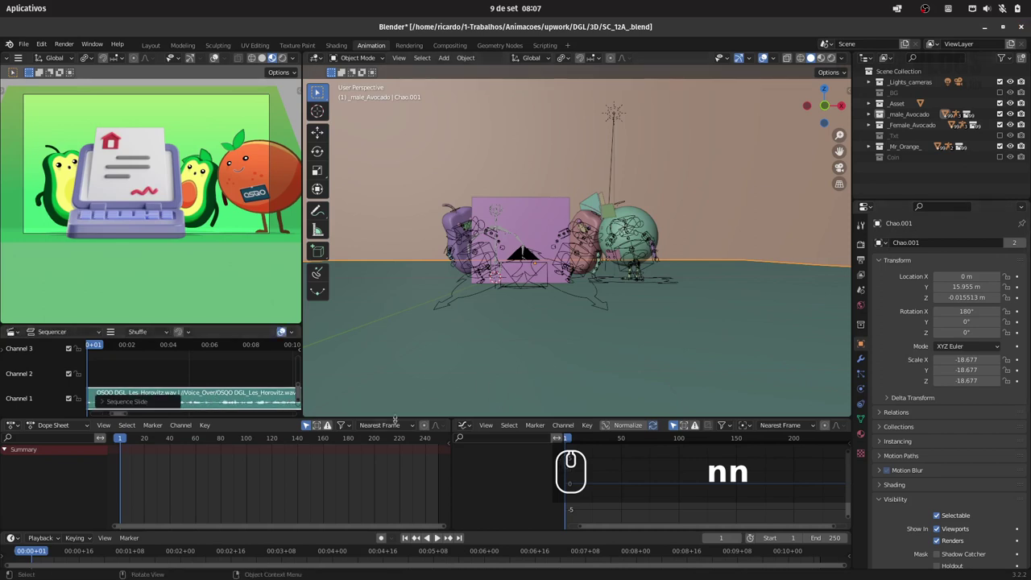
left_click(167, 453)
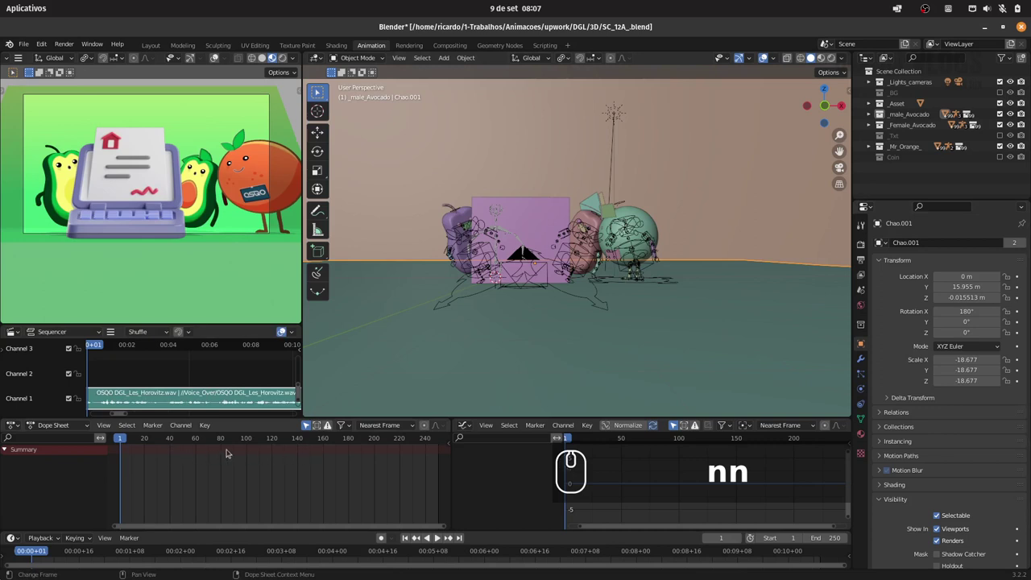
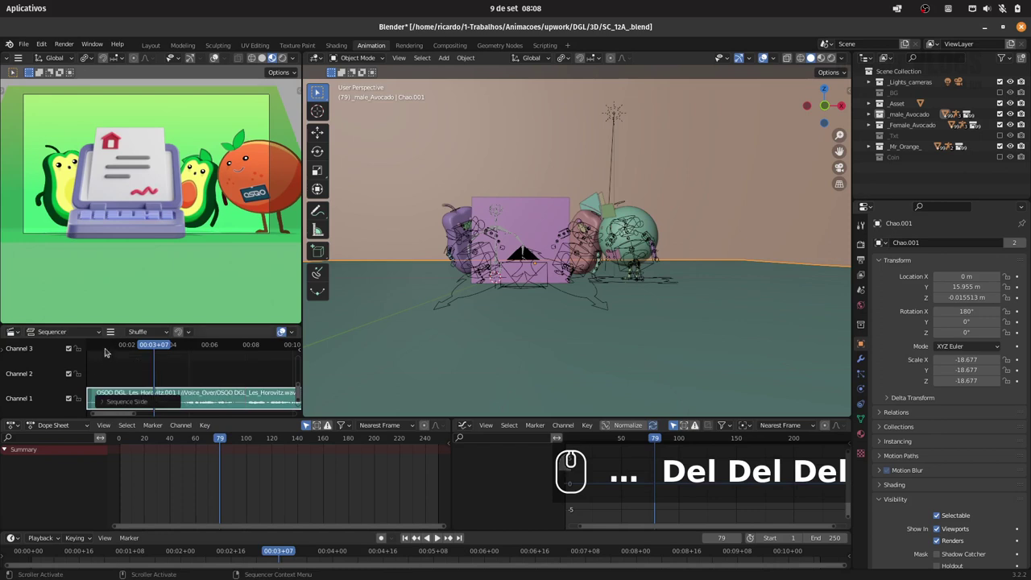
Scrub and play the voice-over, cut it at the line's end and delete the trailing part
left_click_drag(104, 349, 112, 377)
key("space")
type("el Del Del")
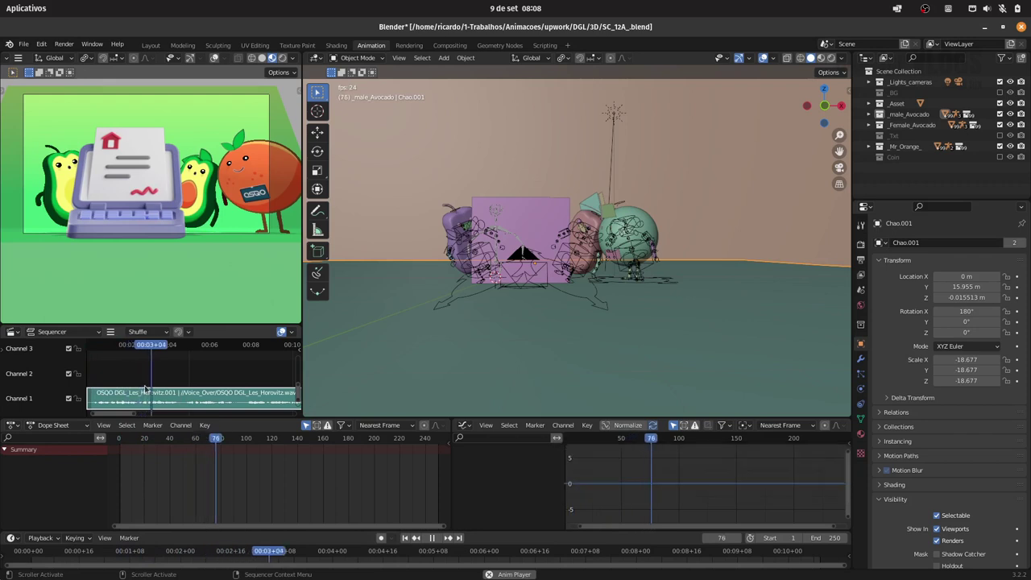
key("space")
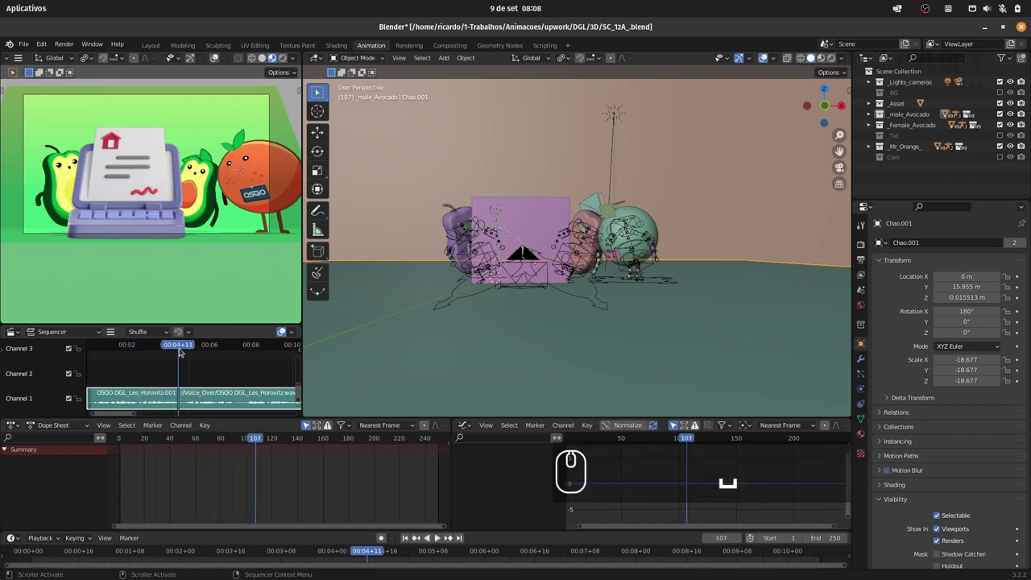
left_click(181, 349)
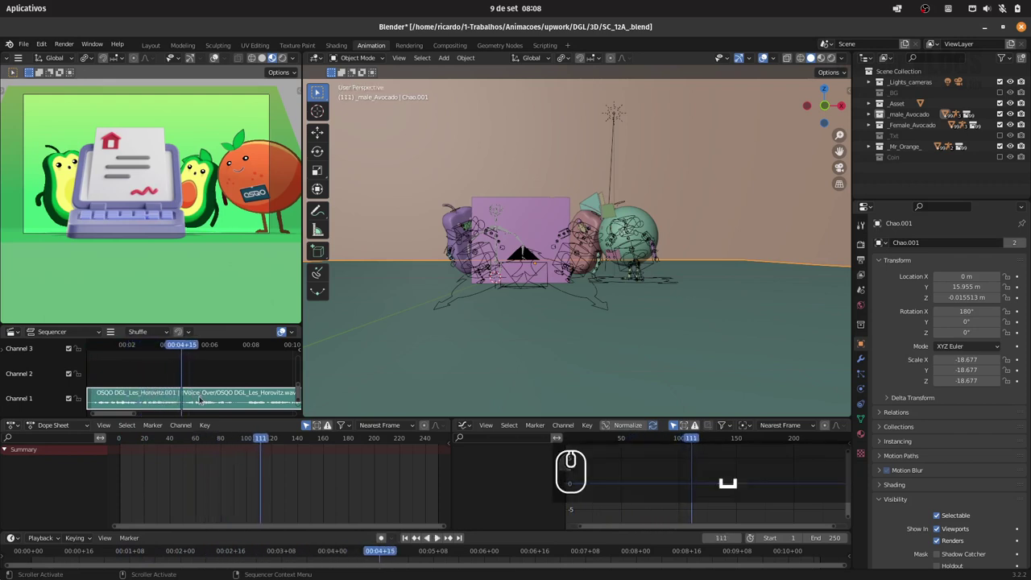
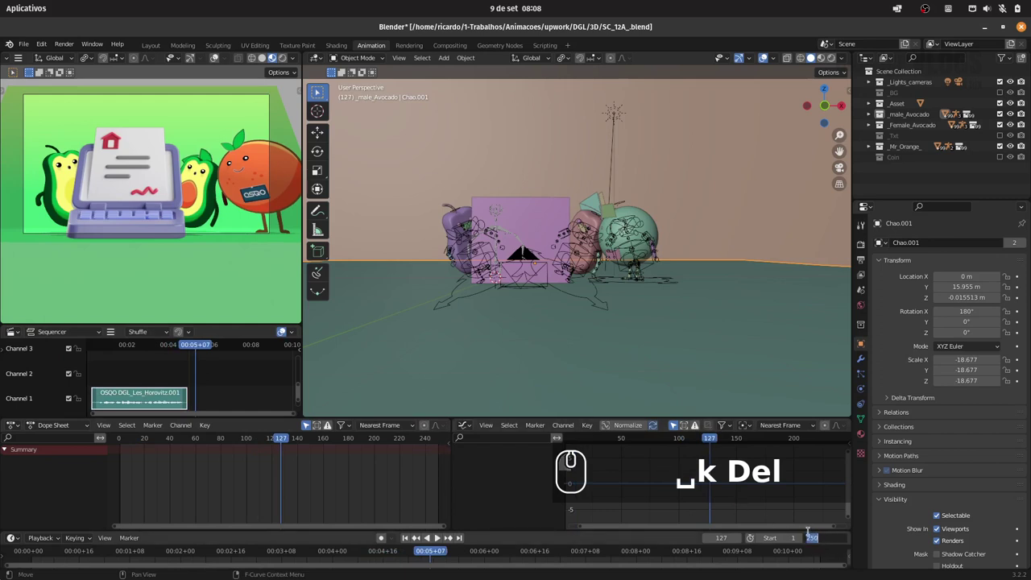
Set the scene end frame to 130, rewind to frame 0, play it and save the blend file
key("1")
key("3")
key("0")
key("Return")
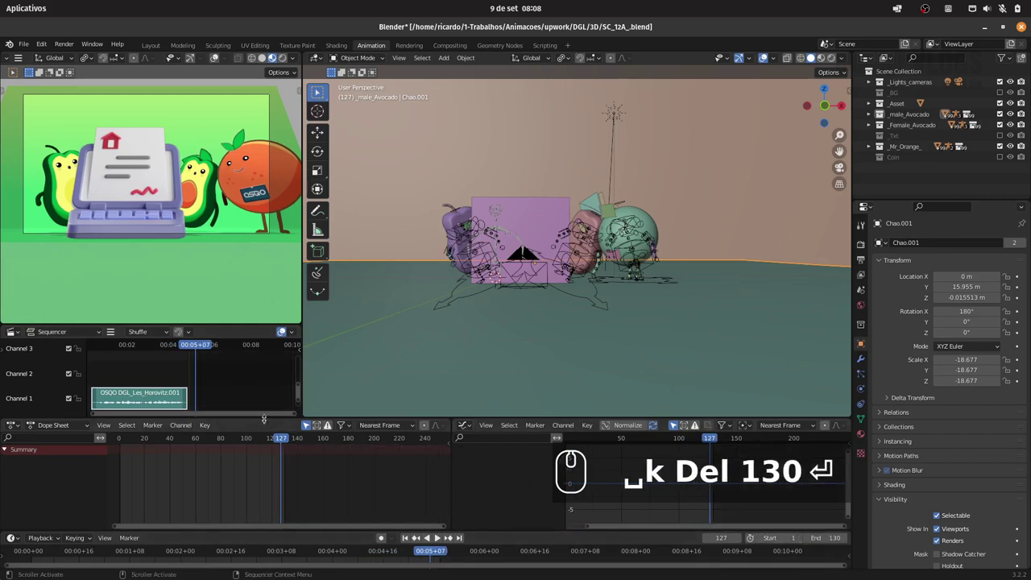
left_click_drag(243, 440, 123, 441)
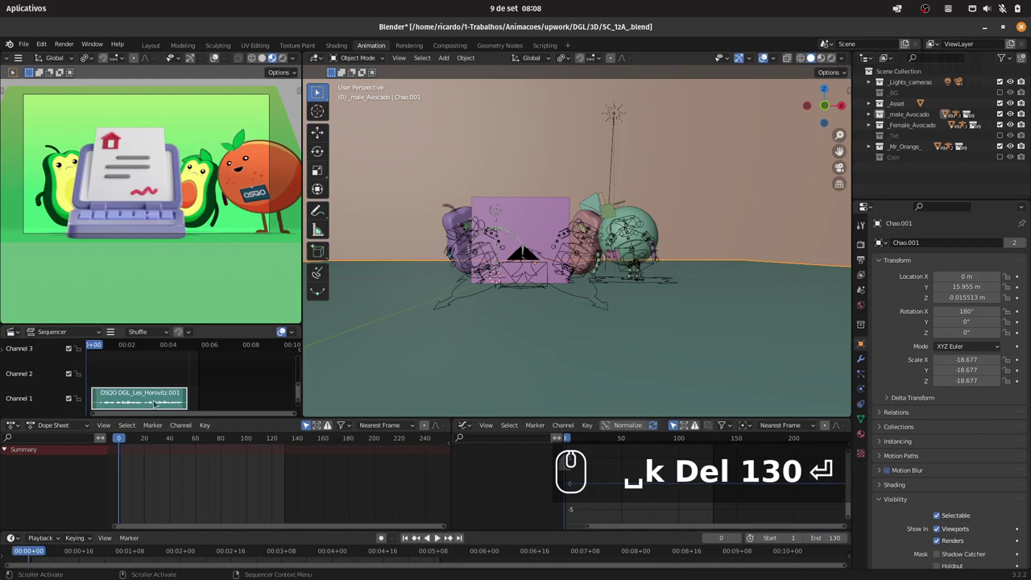
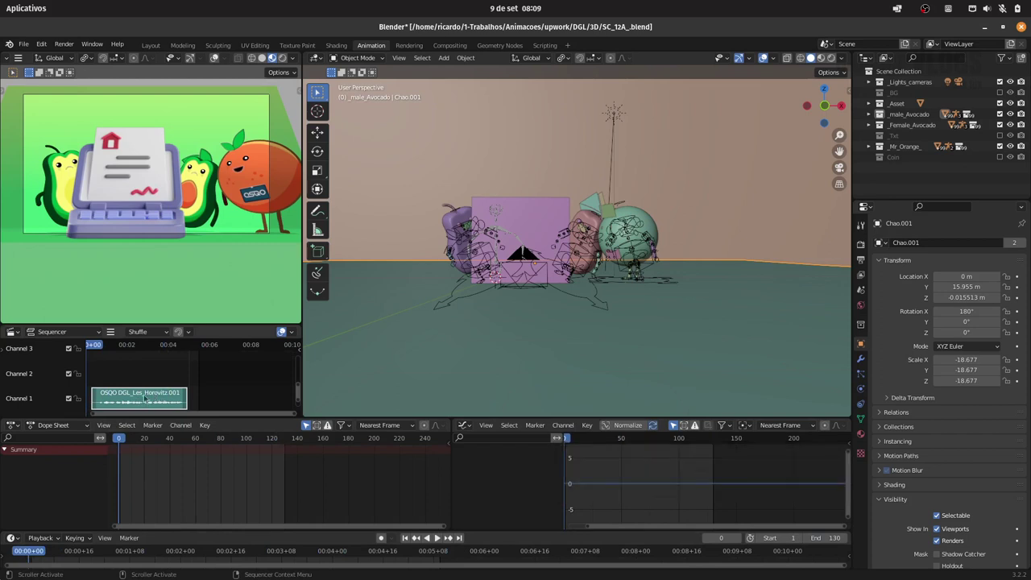
key("space")
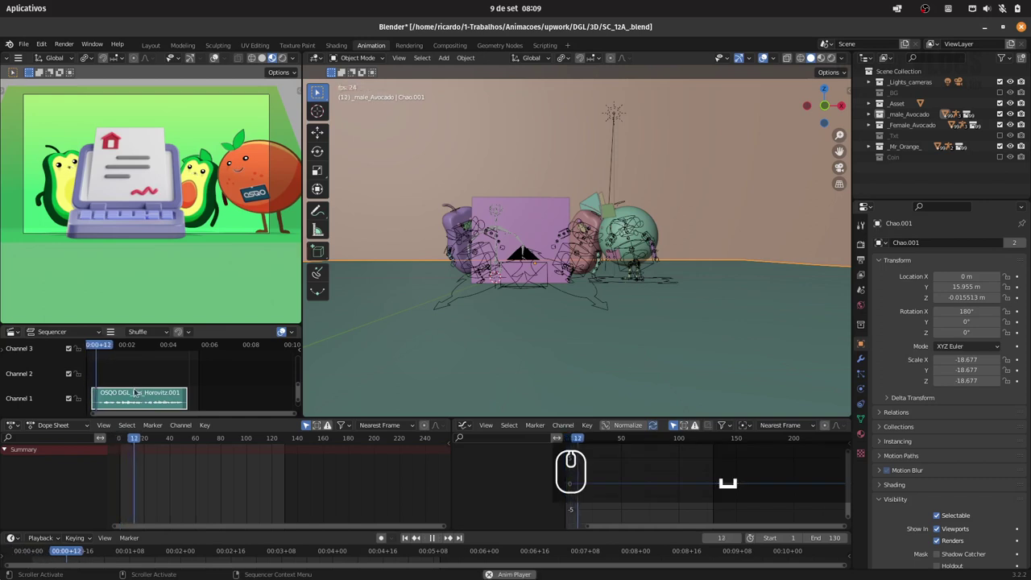
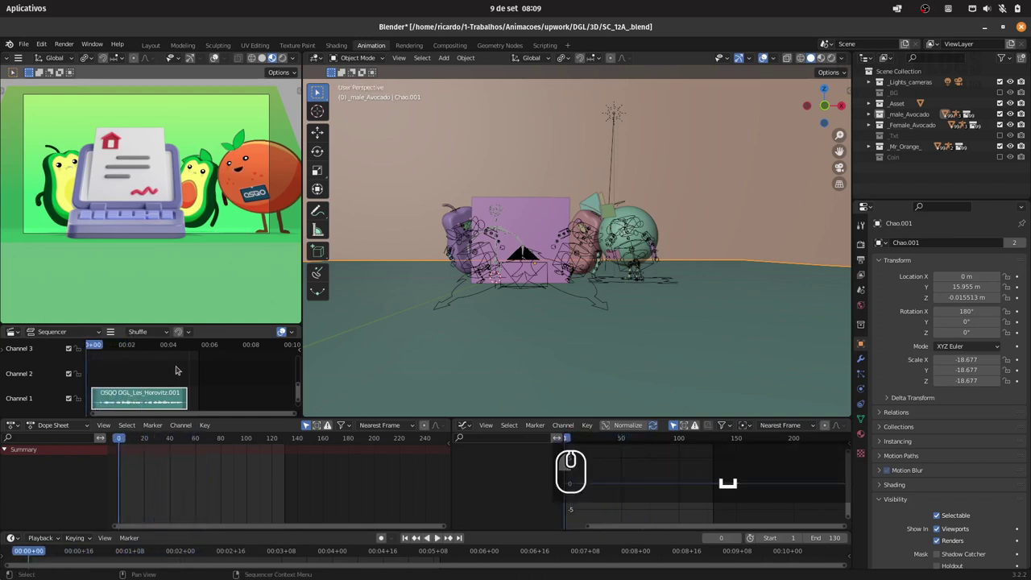
key("ctrl+s")
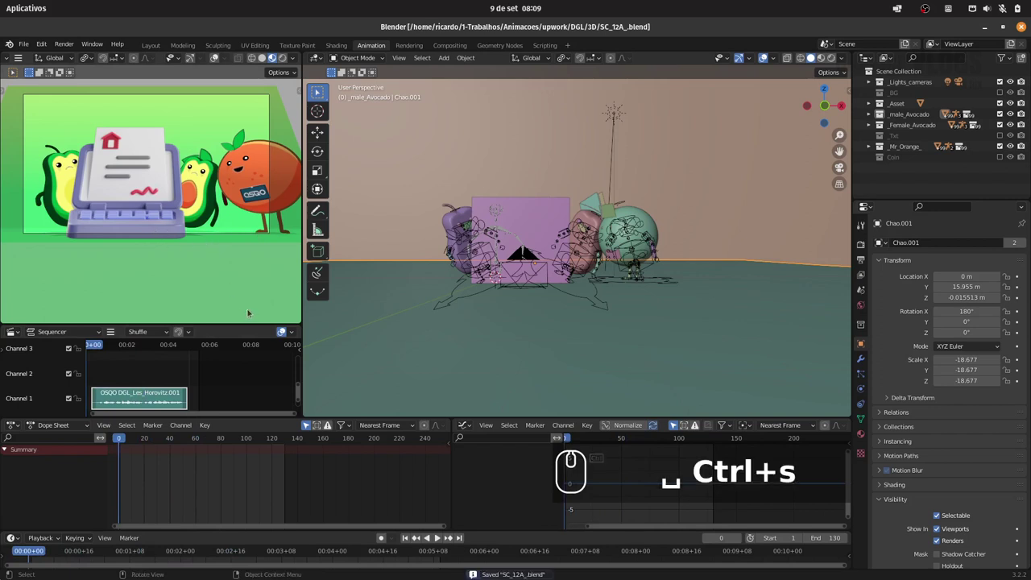
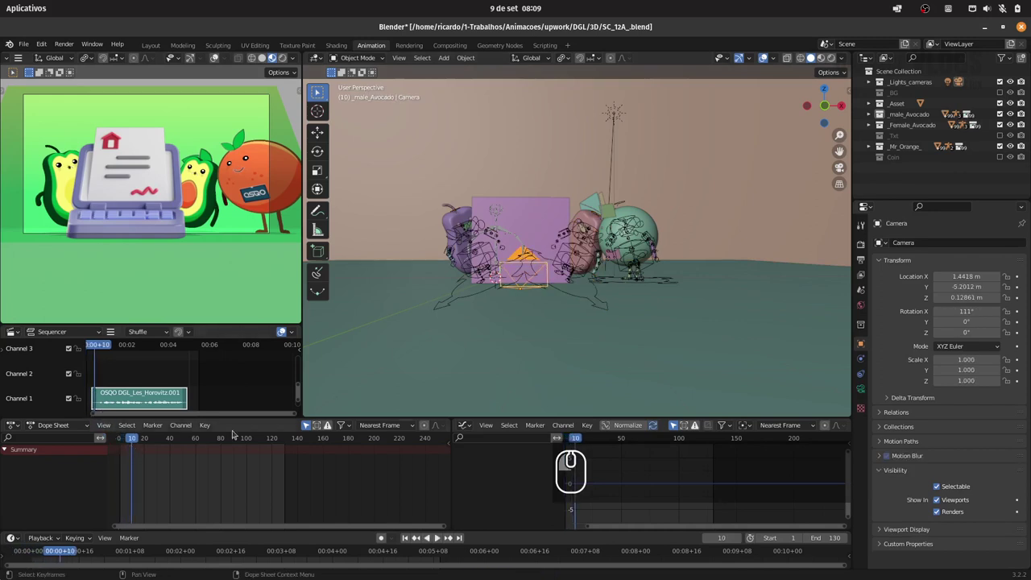
Bring up the insert-keyframe menu for the posed camera at frame 10
key("i")
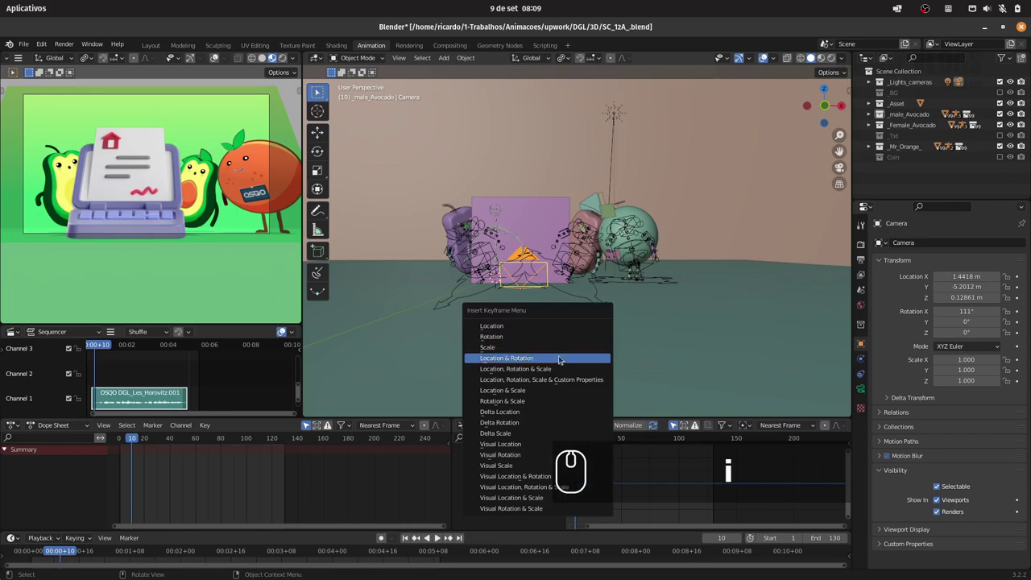
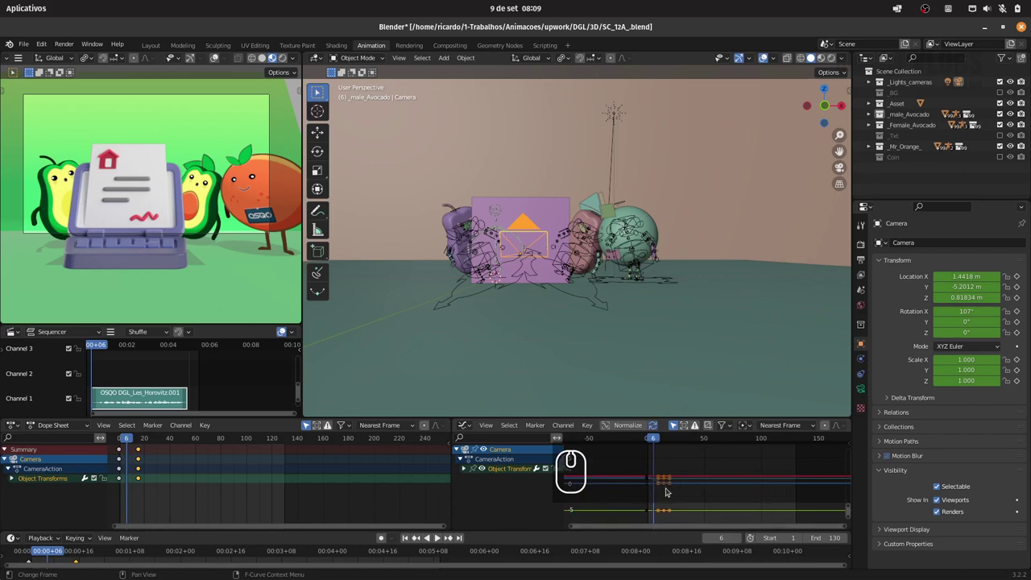
Try sliding the camera keyframes along time with G X, play the move, then undo the shift
key("Home")
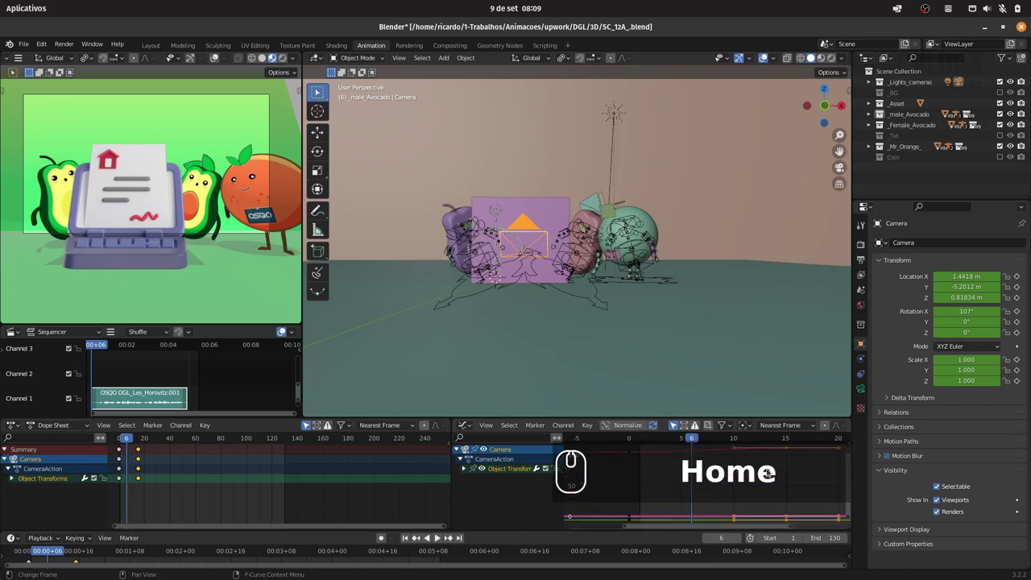
left_click(739, 450)
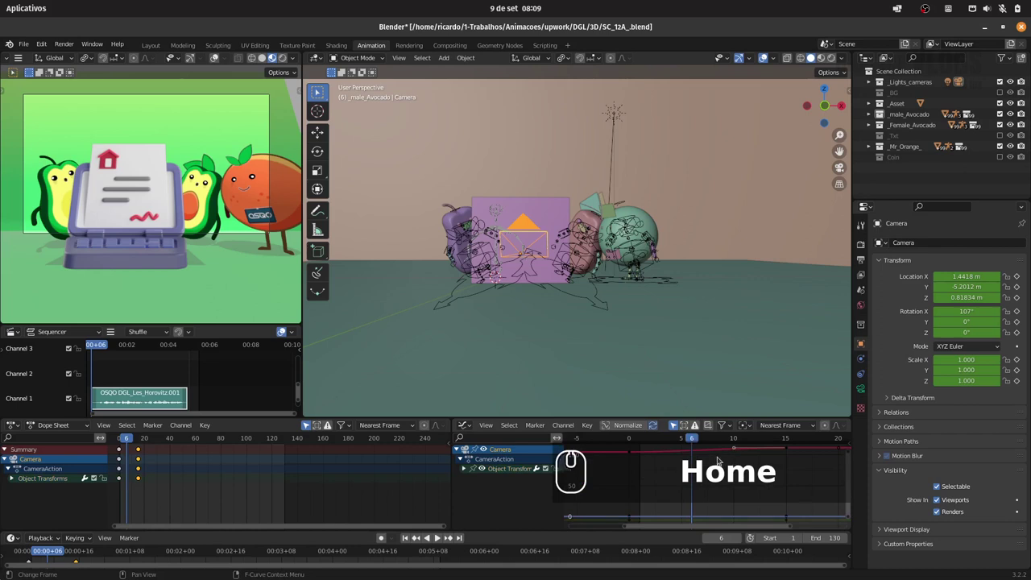
key("g")
type("x")
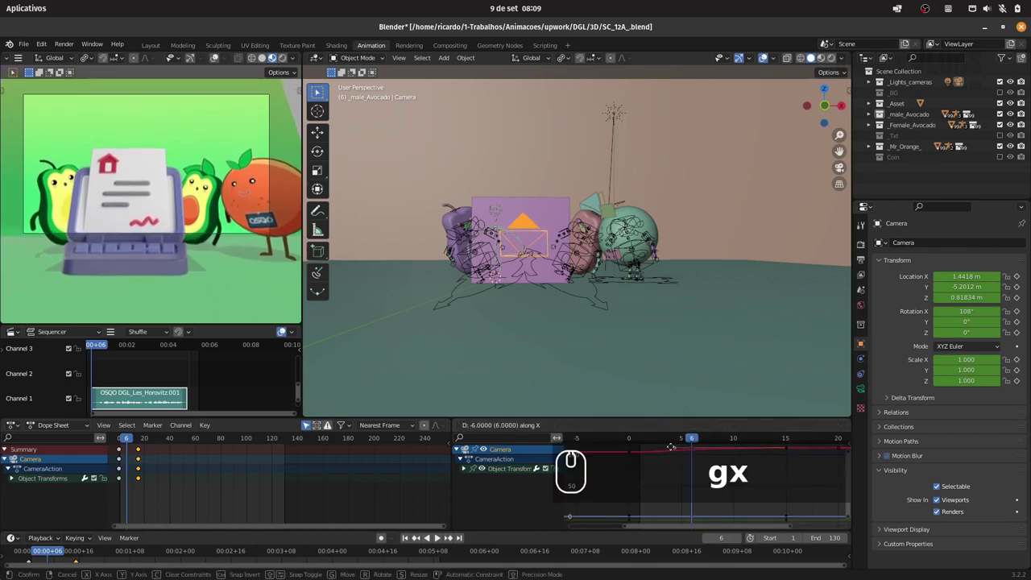
left_click(667, 448)
left_click(119, 436)
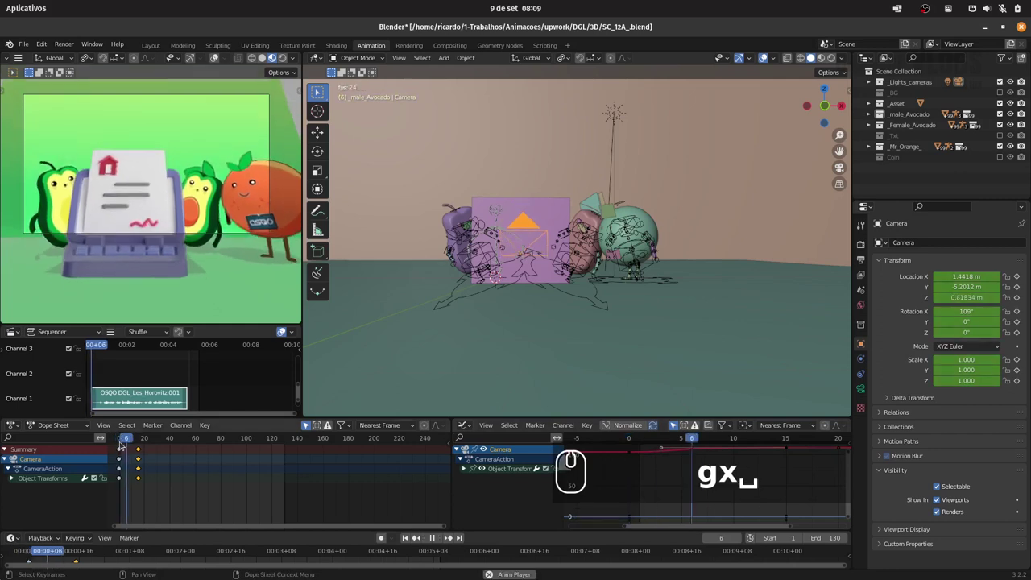
key("ctrl+z")
key("ctrl+z")
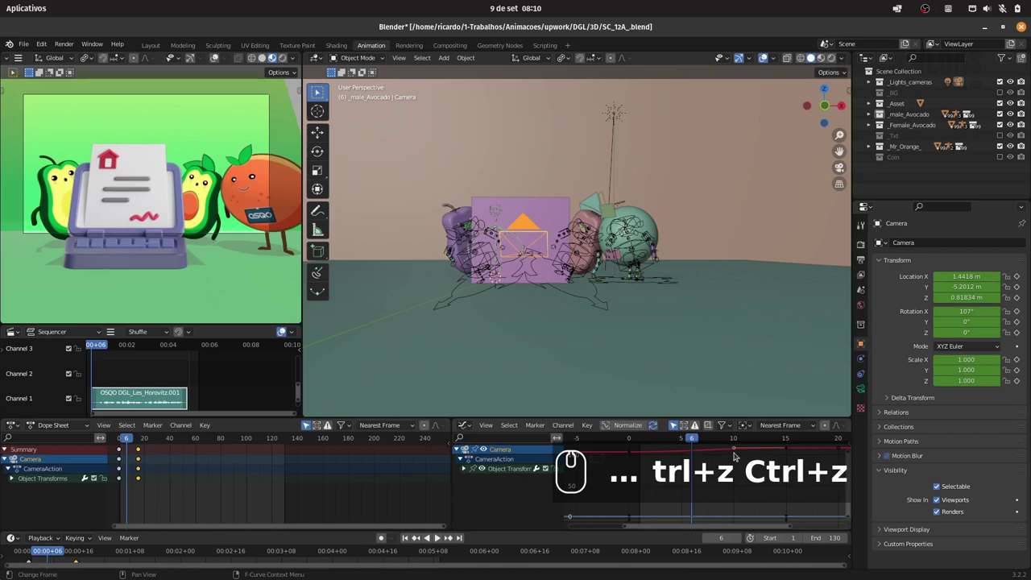
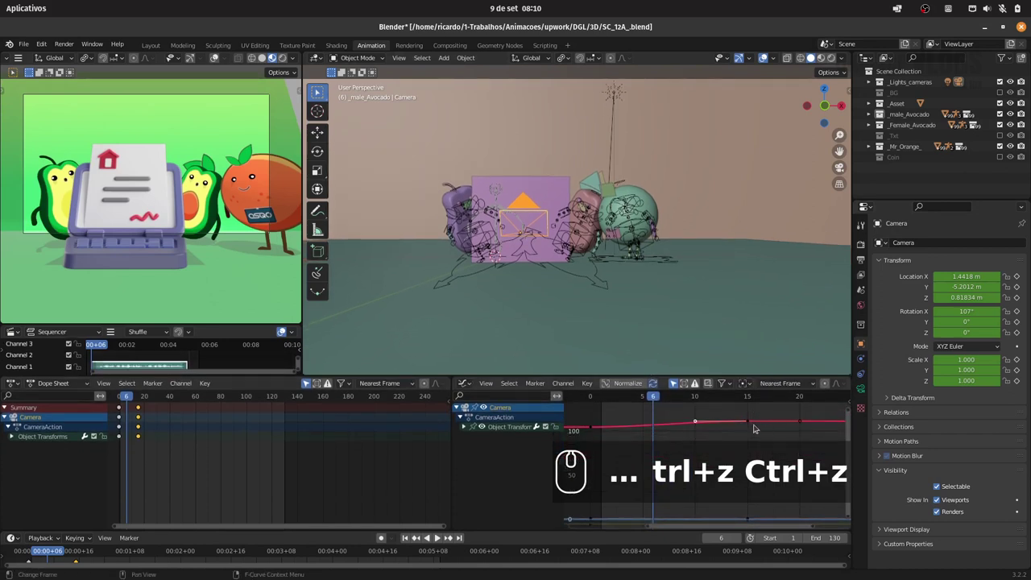
Play the move, select the camera's second keyframe and slide it later with G X
left_click_drag(617, 402, 611, 401)
key("space")
left_click_drag(611, 404, 622, 407)
key("space")
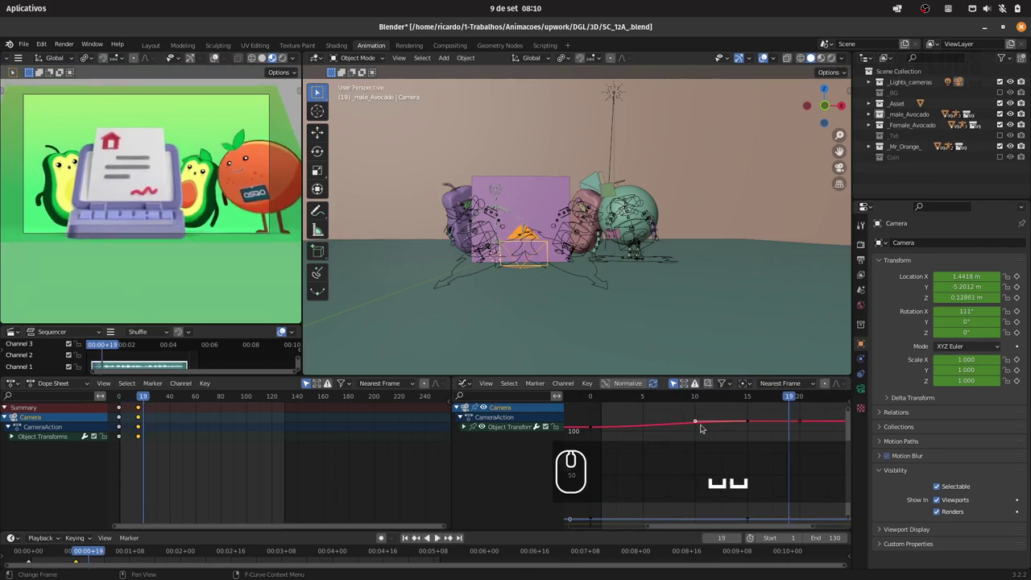
left_click(699, 422)
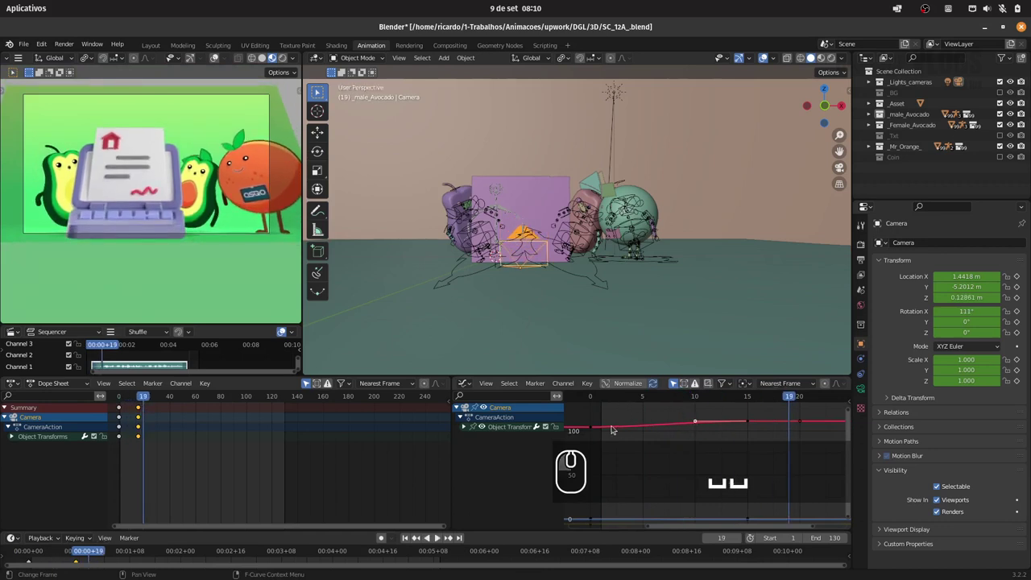
left_click_drag(597, 428, 644, 433)
left_click(644, 431)
type("gx")
left_click_drag(716, 437, 160, 408)
left_click(120, 394)
Re-select and nudge the camera keyframe a few more times, checking playback and undoing misfires
type("...4×")
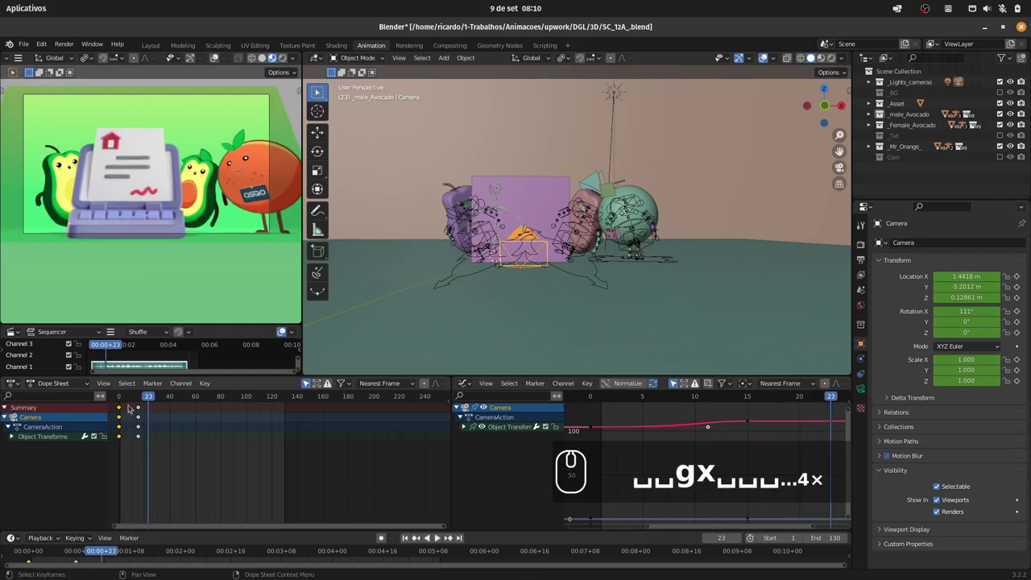
left_click(122, 397)
left_click_drag(122, 399, 139, 408)
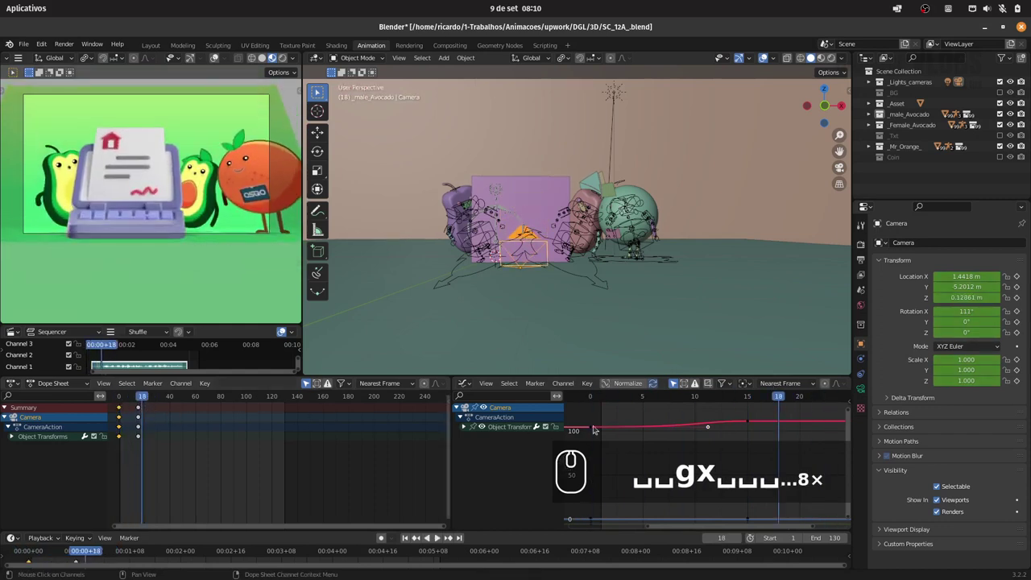
type("␣␣gx␣␣␣␣␣␣␣␣")
left_click(751, 425)
type("␣␣gx␣␣␣␣␣␣␣␣ gx")
left_click_drag(824, 429, 605, 406)
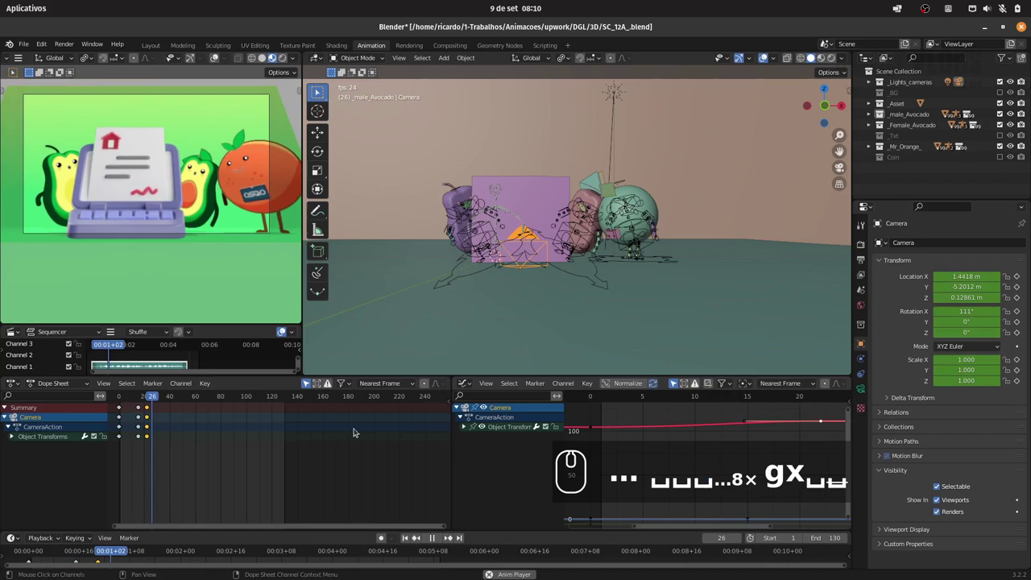
key("ctrl+z")
key("ctrl+z")
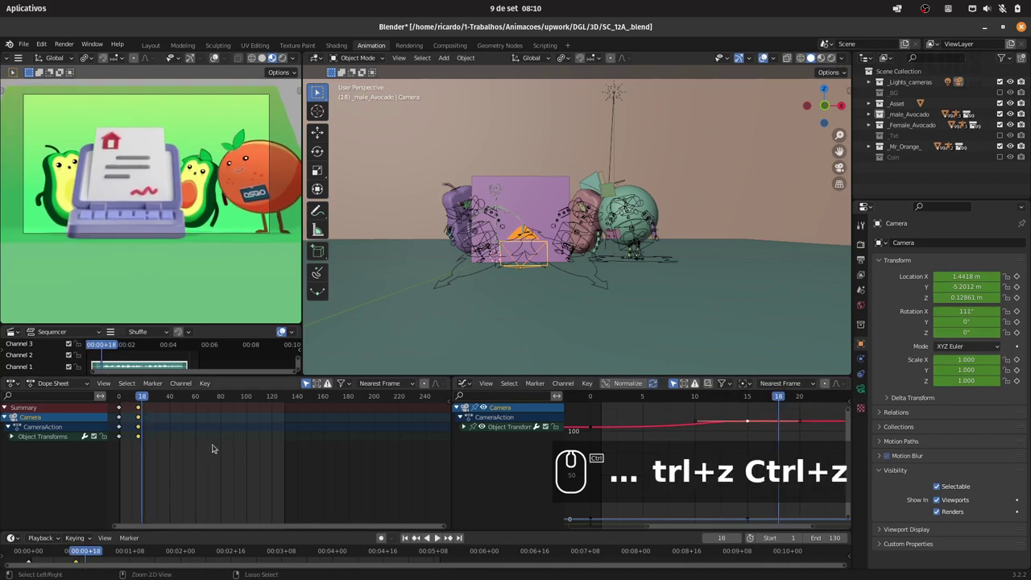
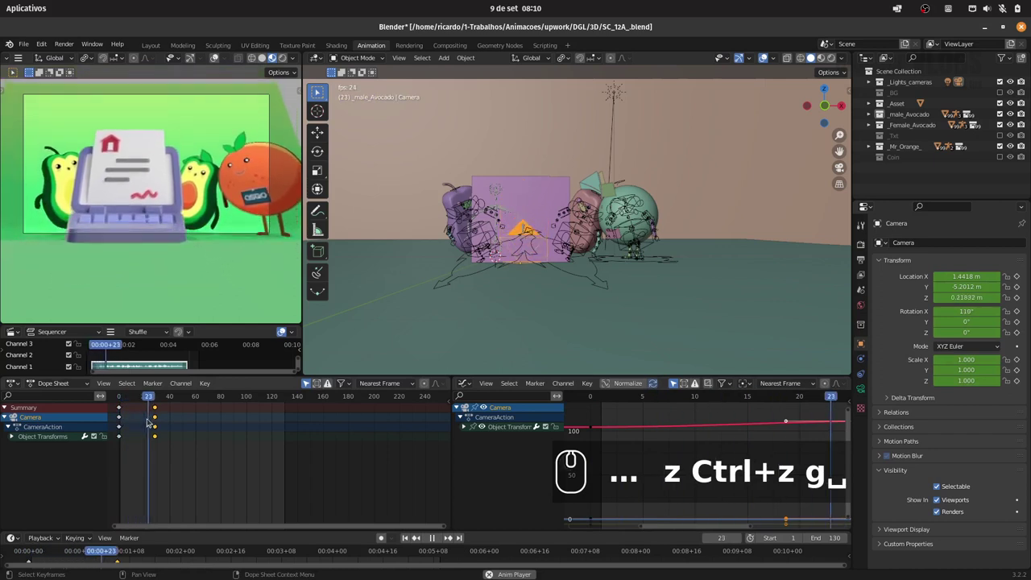
key("space")
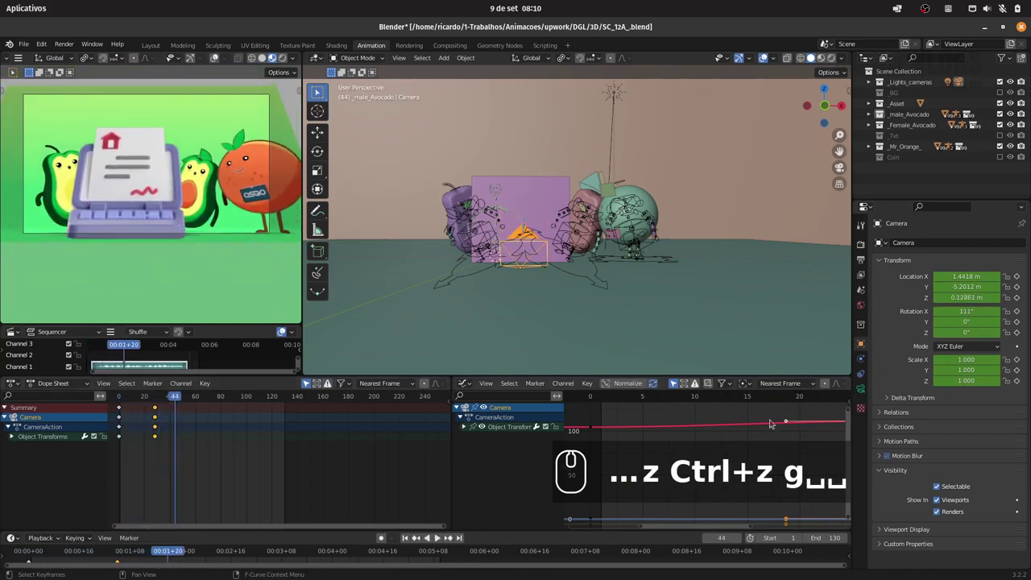
In the graph editor move the second camera keyframe to around frame 28
left_click_drag(751, 528, 671, 526)
left_click_drag(671, 527, 779, 529)
type("g")
left_click_drag(781, 528, 464, 429)
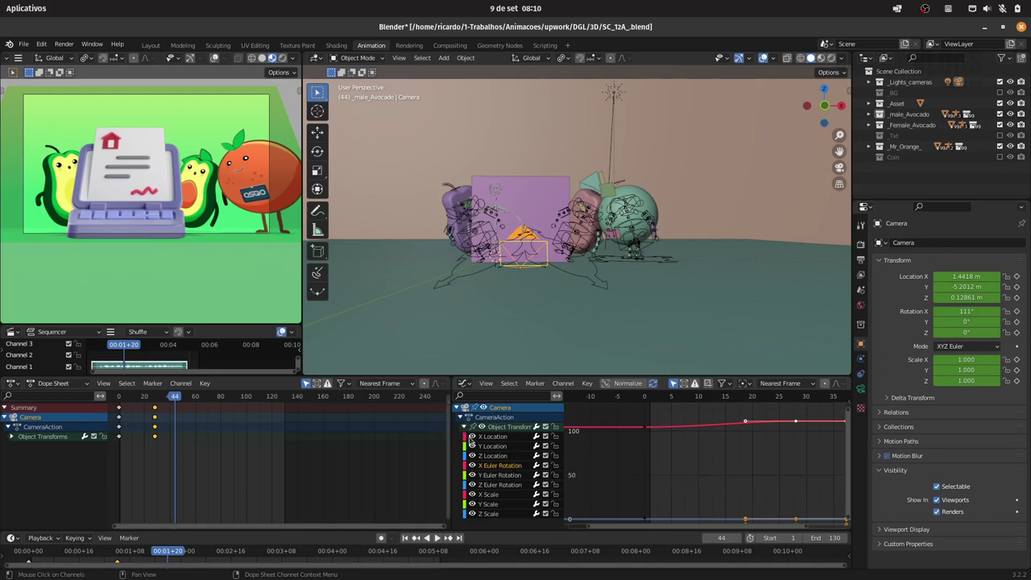
Expand the camera's curve channels, hide all but Z Location and fit it in view
left_click_drag(475, 438, 476, 451)
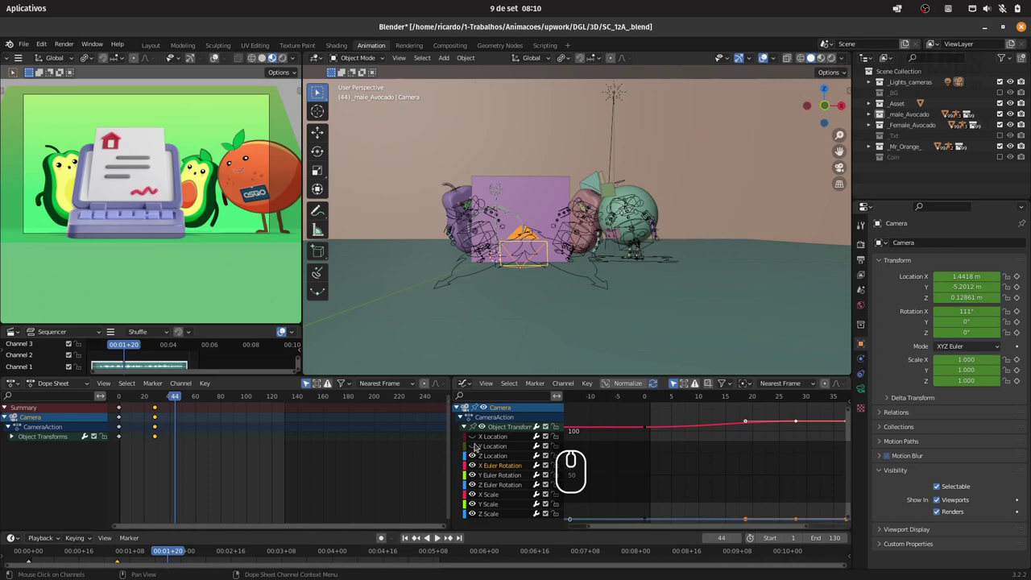
left_click_drag(478, 465, 475, 500)
left_click(477, 505)
left_click(476, 515)
left_click(671, 473)
left_click(659, 472)
key("Home")
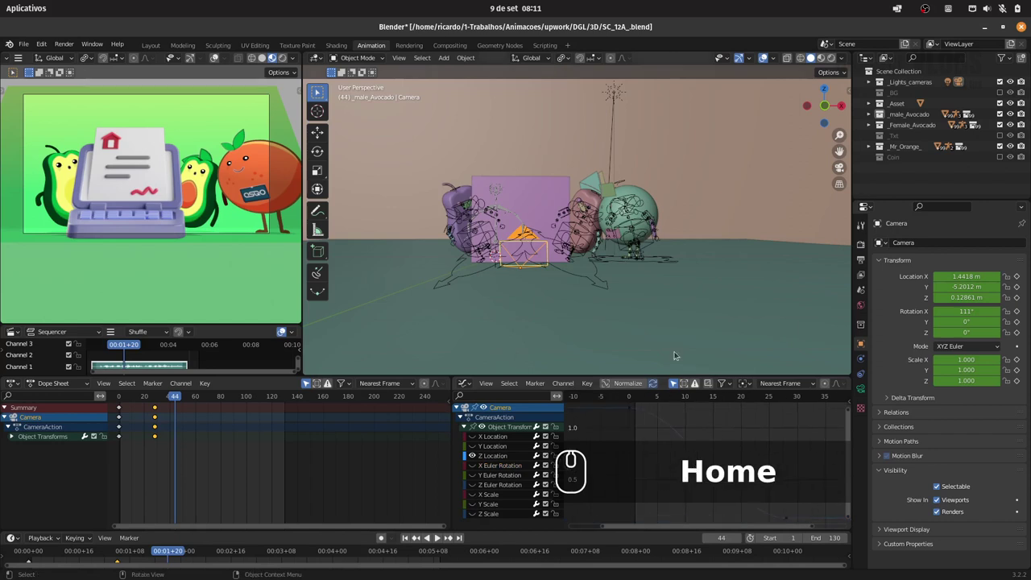
Select the Z Location keys, shift them along time with G X and play back to review
left_click_drag(631, 408, 686, 410)
left_click(685, 410)
key("g")
key("x")
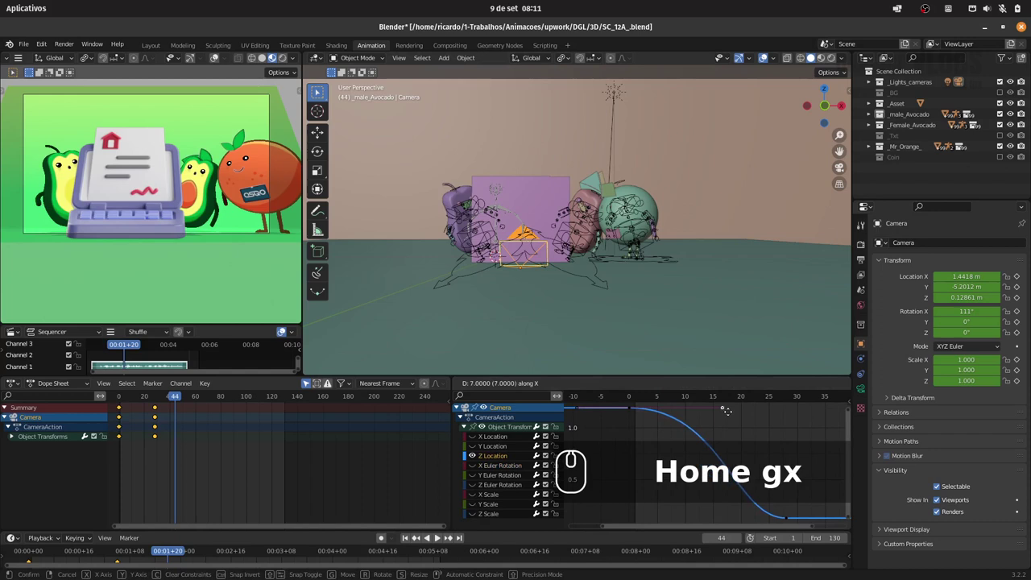
left_click_drag(788, 421, 656, 404)
type("Home gx␣")
key("space")
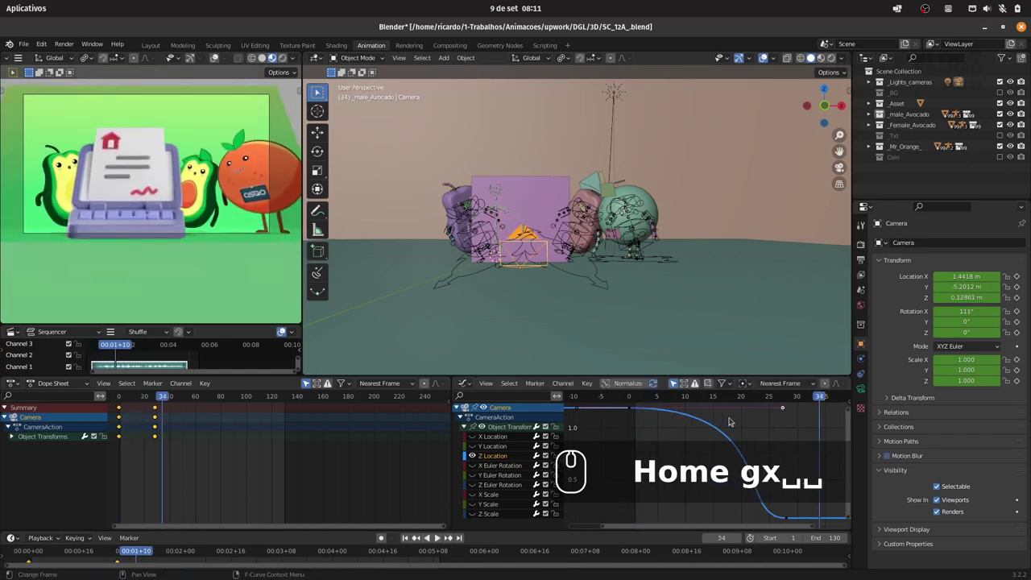
key("ctrl+z")
key("ctrl+z")
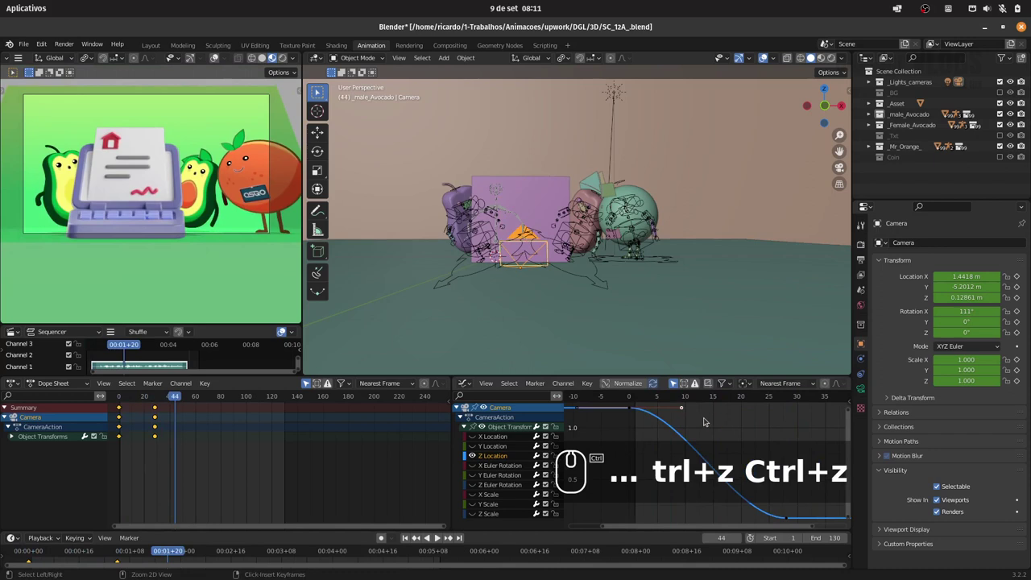
left_click_drag(638, 397, 650, 402)
key("space")
key("space")
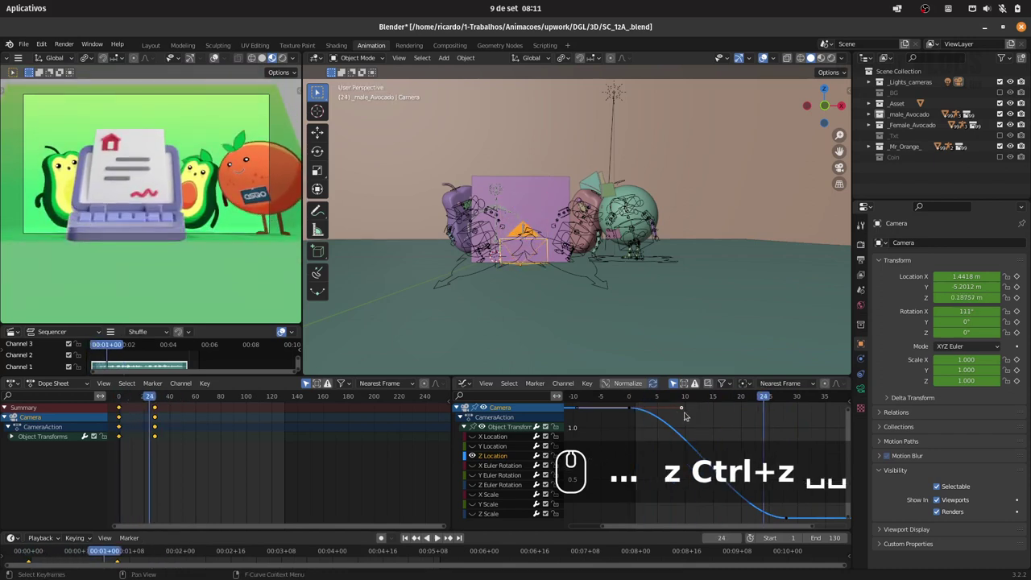
Undo and redo the Z key shifts several times until the settling move reads right
left_click_drag(638, 399, 793, 516)
type("z Ctrl+z ␣␣")
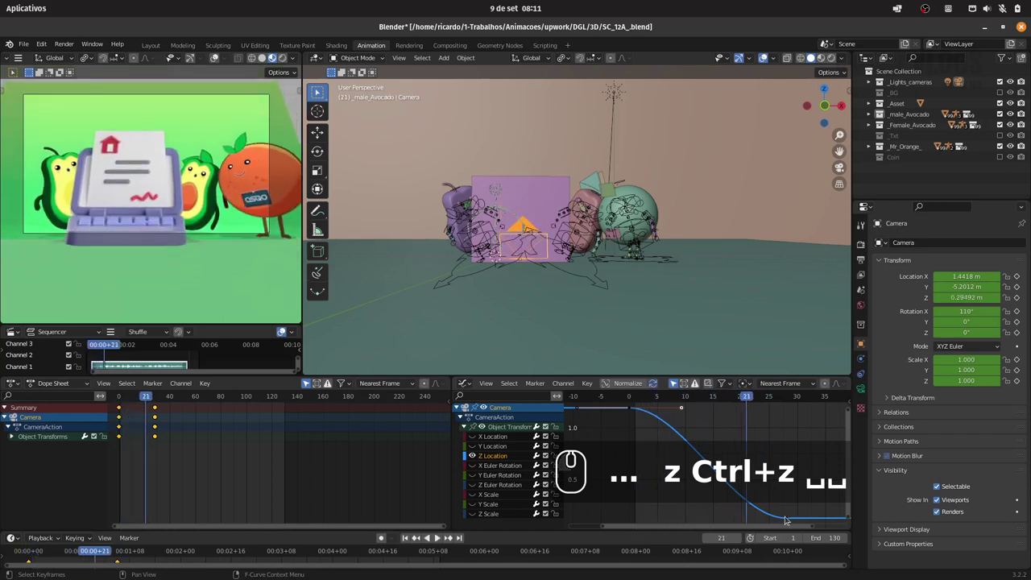
left_click_drag(790, 520, 760, 512)
key("g")
key("x")
left_click_drag(706, 511, 626, 400)
key("space")
type("trl+z ␣␣gx␣")
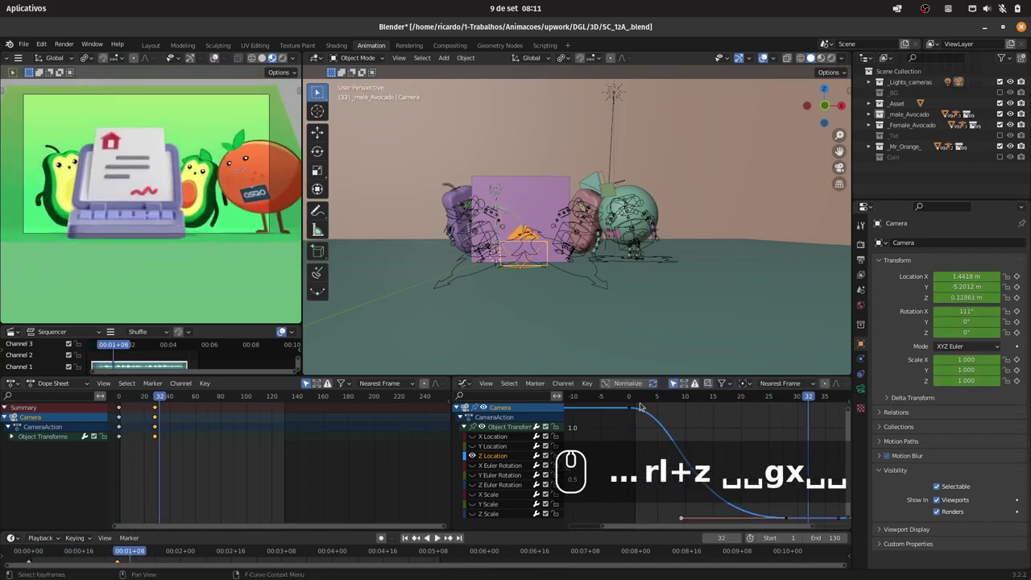
left_click_drag(633, 411, 682, 410)
type("gx")
left_click_drag(757, 418, 644, 399)
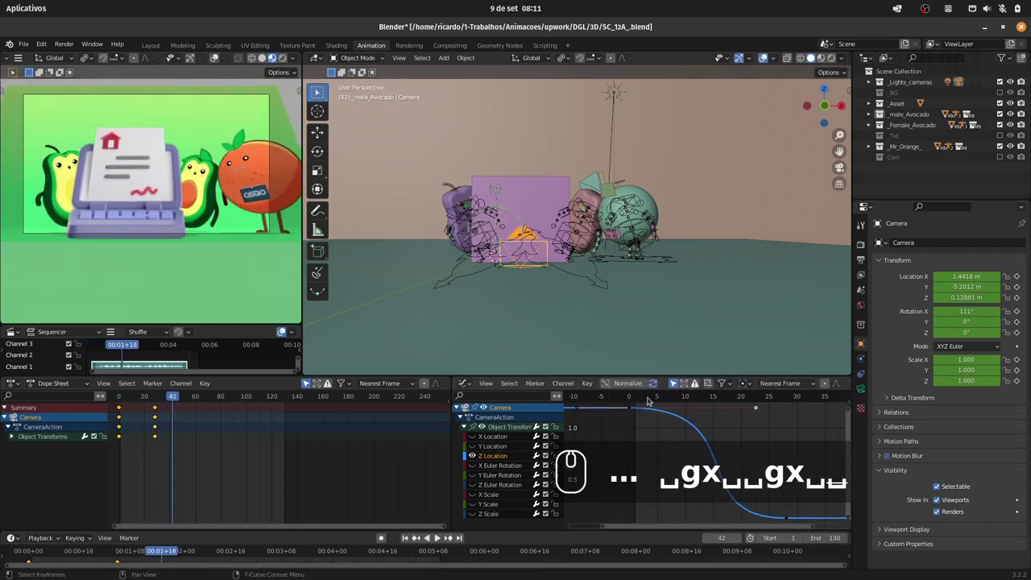
left_click(640, 396)
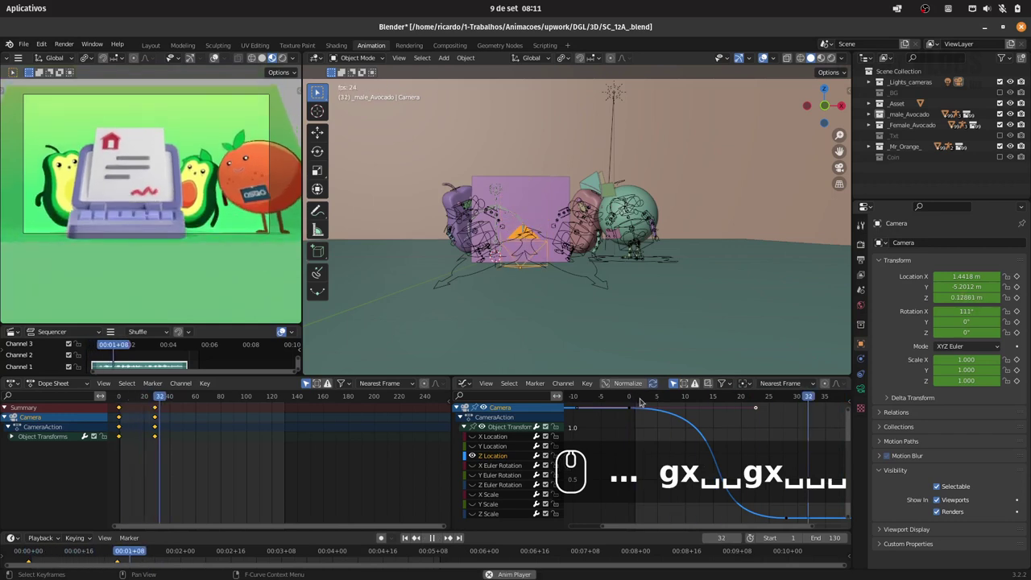
type("...4×")
left_click(639, 398)
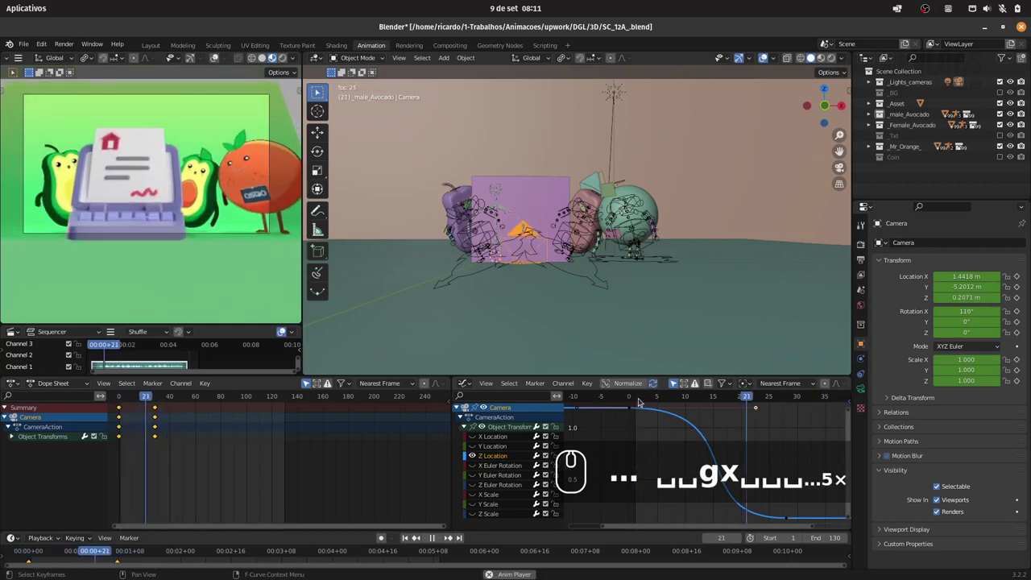
Save the file, play the camera move from the start and shift the keys again
key("ctrl+s")
left_click_drag(147, 397, 126, 399)
key("space")
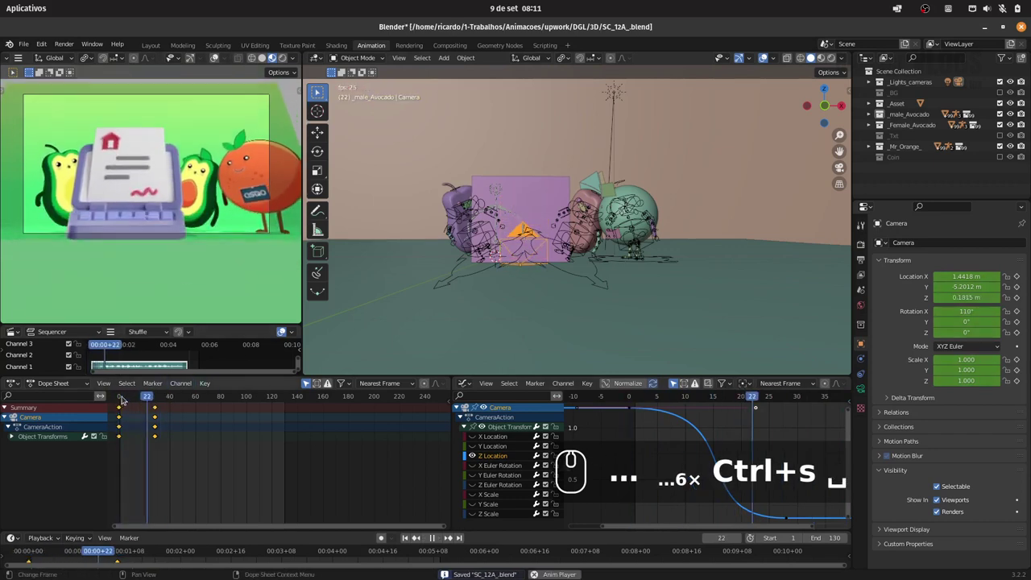
key("space")
left_click(123, 395)
key("space")
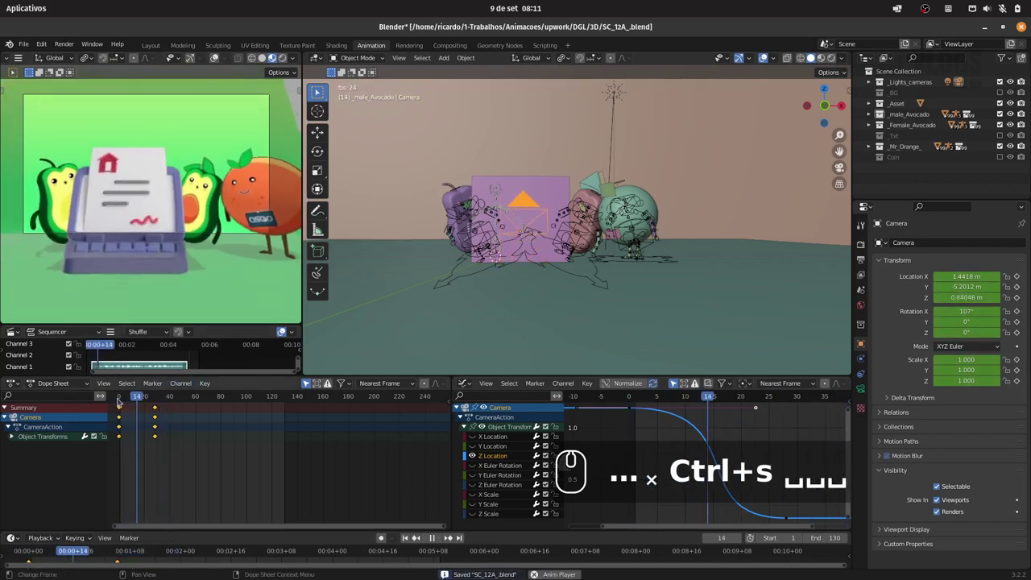
key("g")
key("x")
type("+s ␣␣␣...4×gx")
left_click_drag(653, 409, 638, 401)
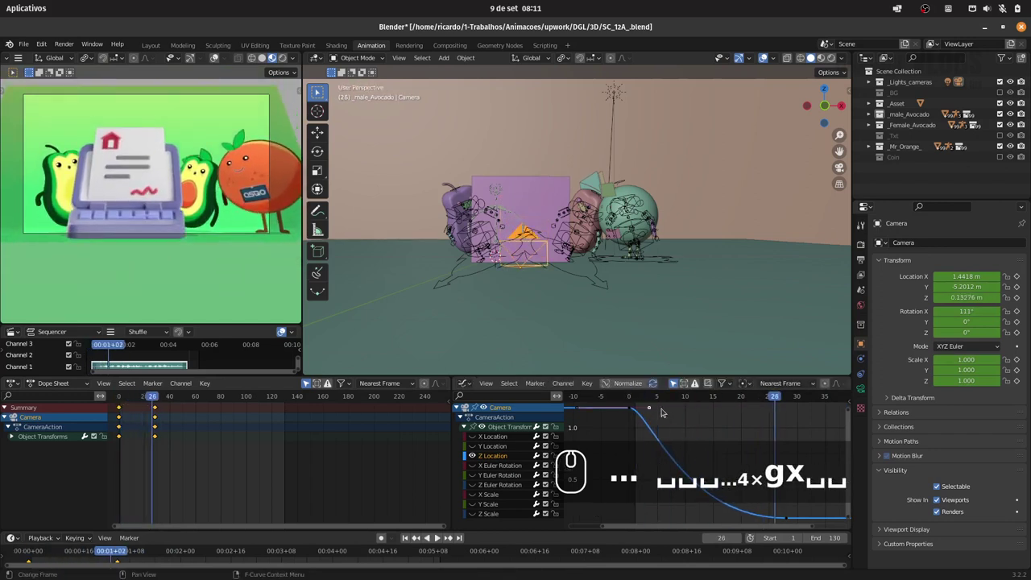
type("gx")
Select the later Z Location keys and slide them earlier along the timeline
left_click(716, 413)
left_click(797, 514)
left_click_drag(787, 519, 686, 519)
type("gx")
left_click_drag(728, 517, 643, 404)
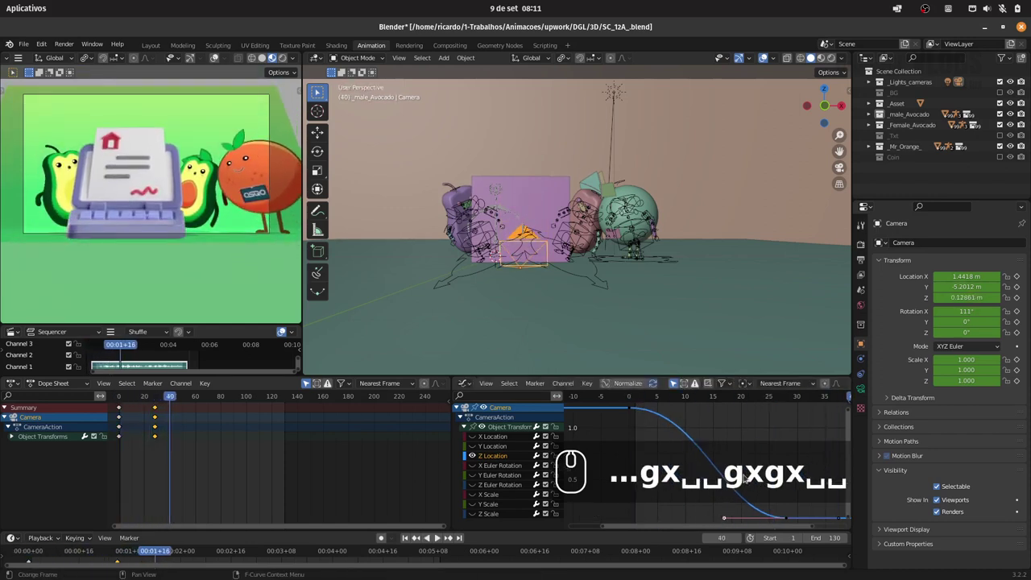
left_click_drag(640, 397, 726, 486)
type("gx")
left_click(788, 518)
left_click(634, 392)
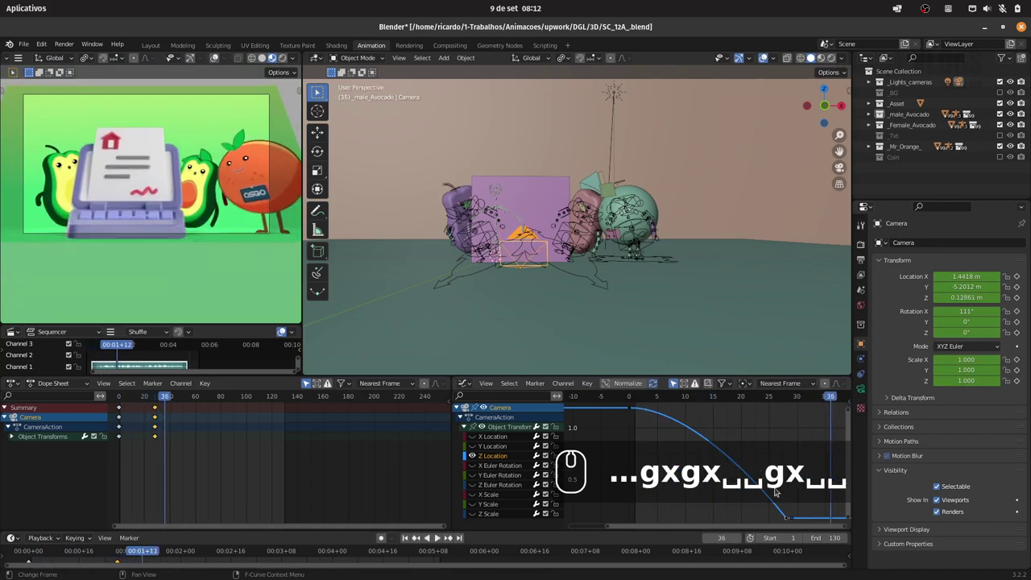
Undo the last key moves and retime the Z Location keys once more with G X
key("ctrl+z")
key("ctrl+z")
key("ctrl+z")
key("ctrl+z")
key("g")
key("x")
type("+z Ctrl+z gx")
left_click_drag(698, 518, 640, 401)
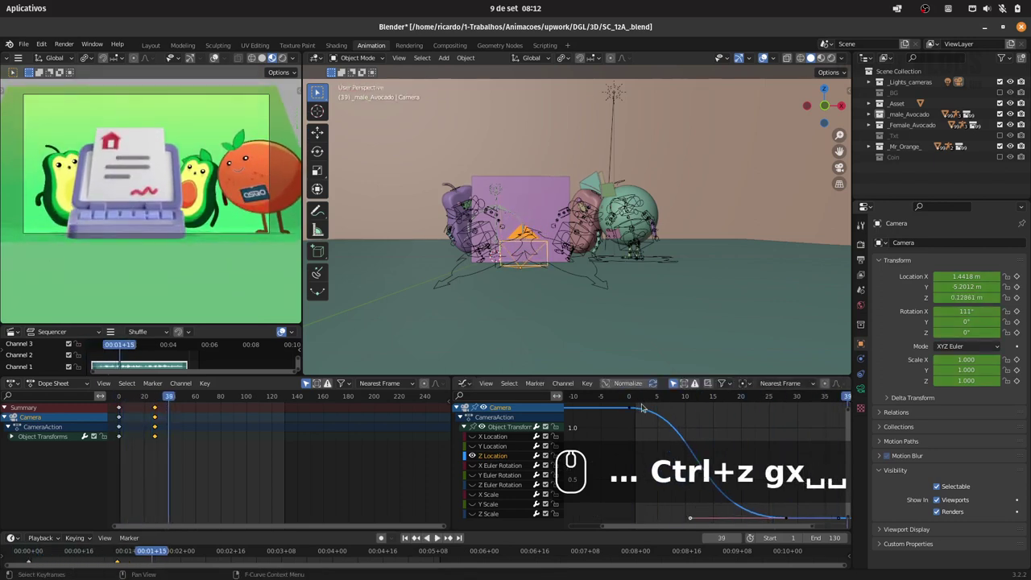
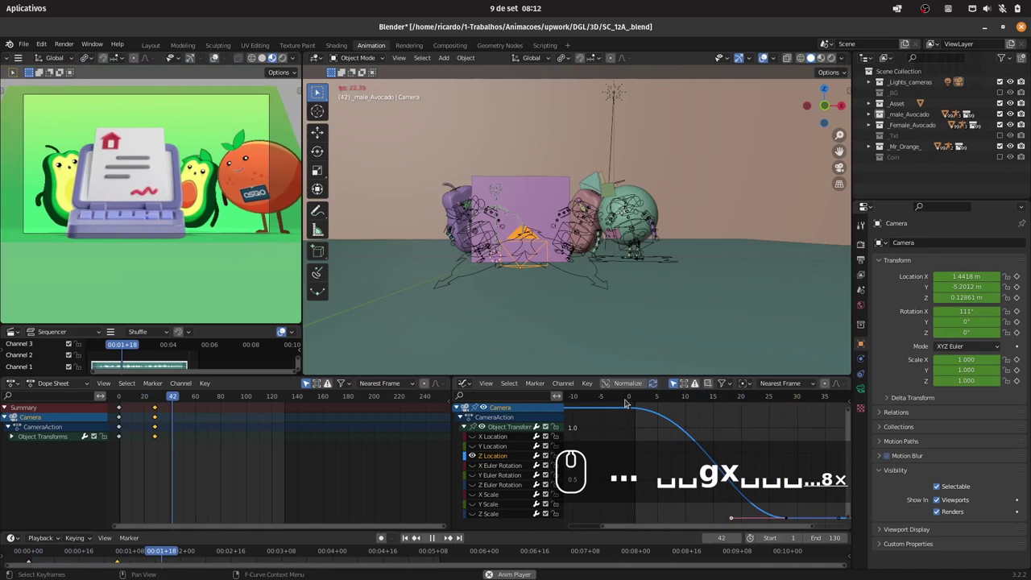
left_click_drag(124, 398, 112, 405)
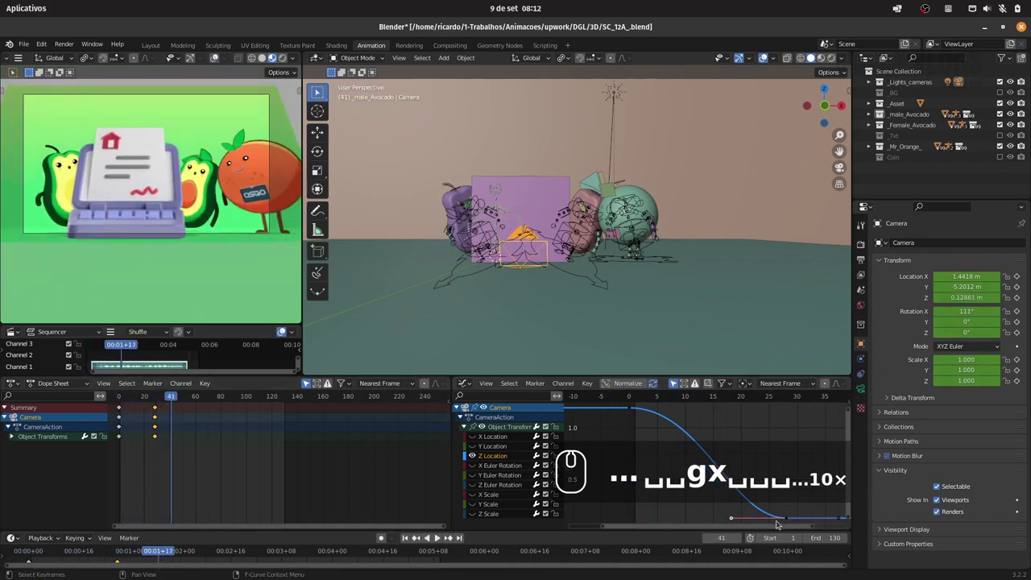
type("gx")
left_click_drag(727, 505, 639, 401)
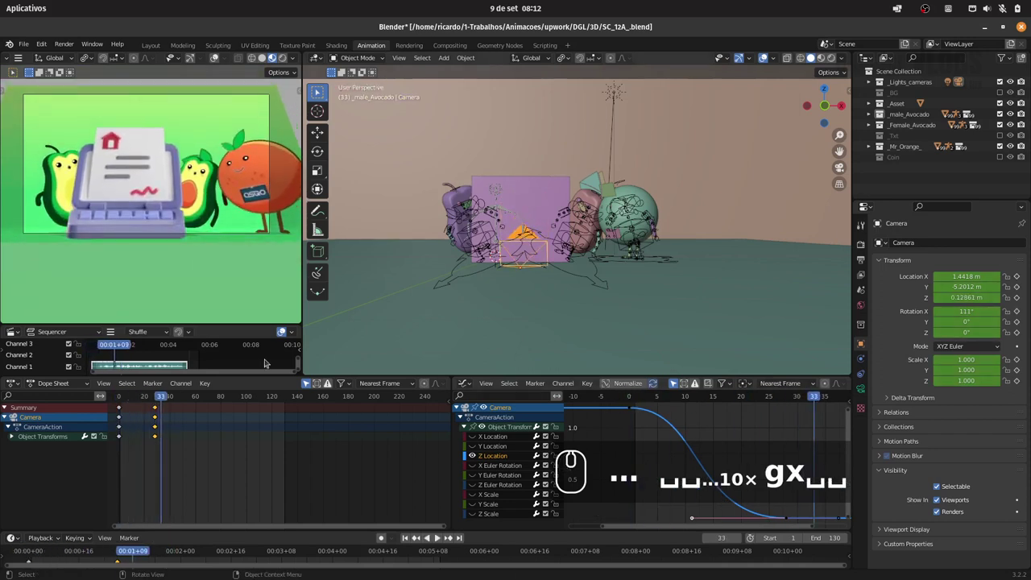
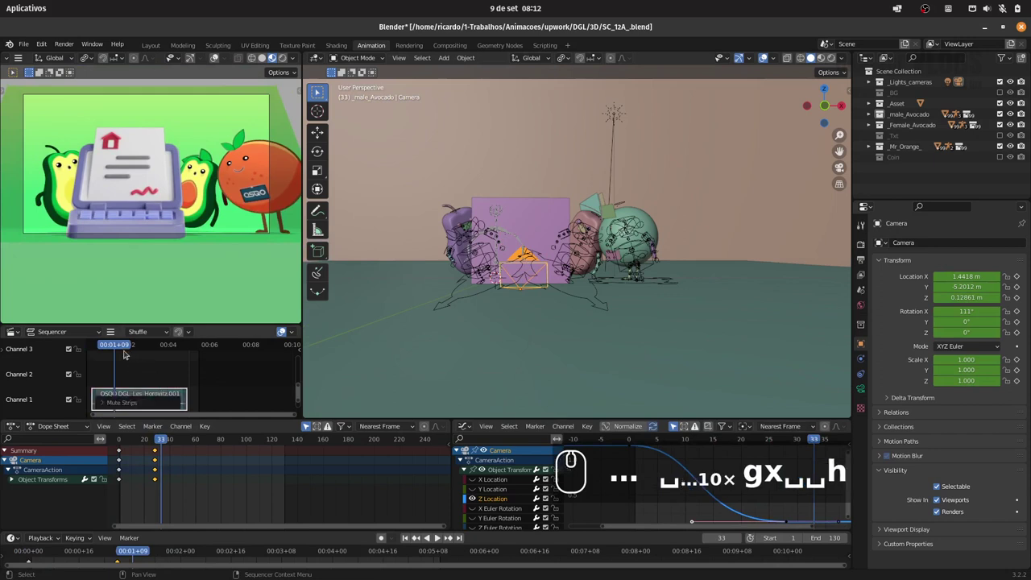
left_click(106, 343)
left_click(140, 389)
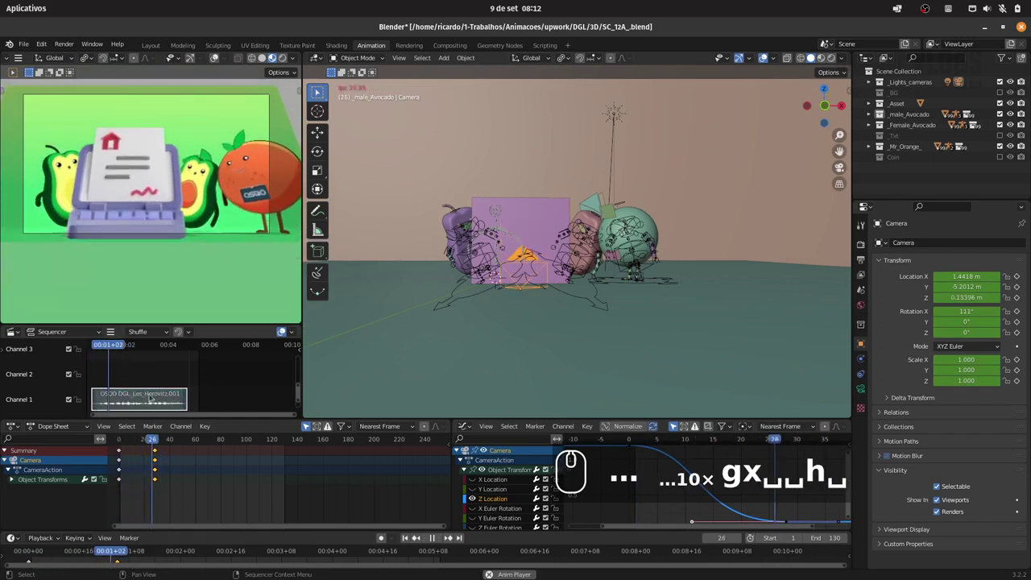
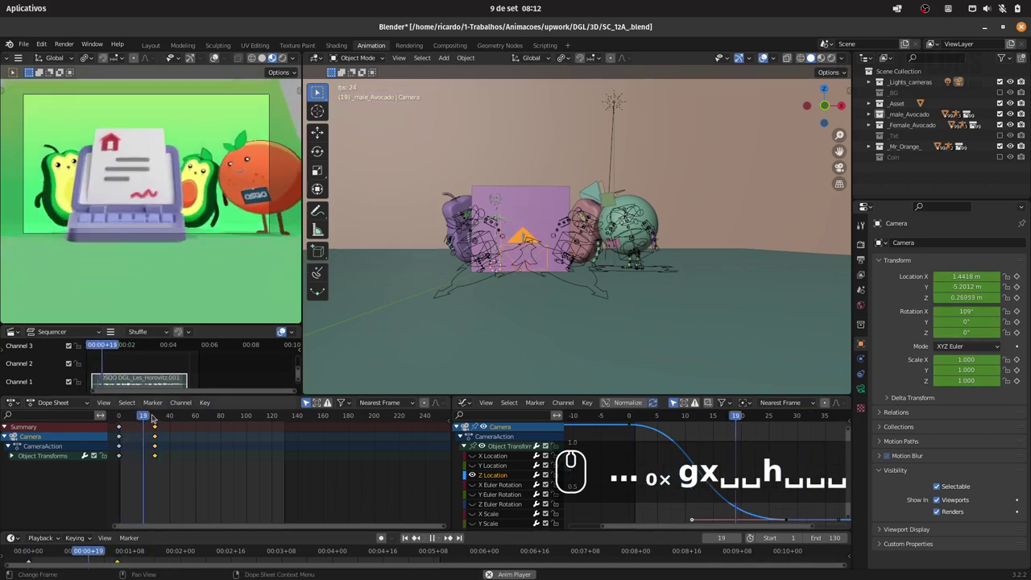
type("...4×")
left_click_drag(150, 417, 116, 420)
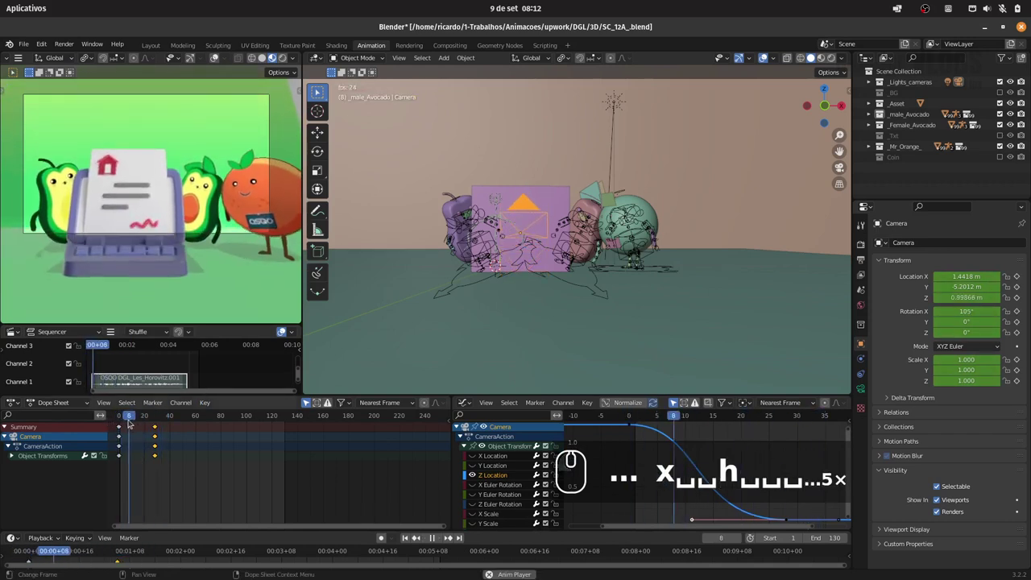
left_click(134, 416)
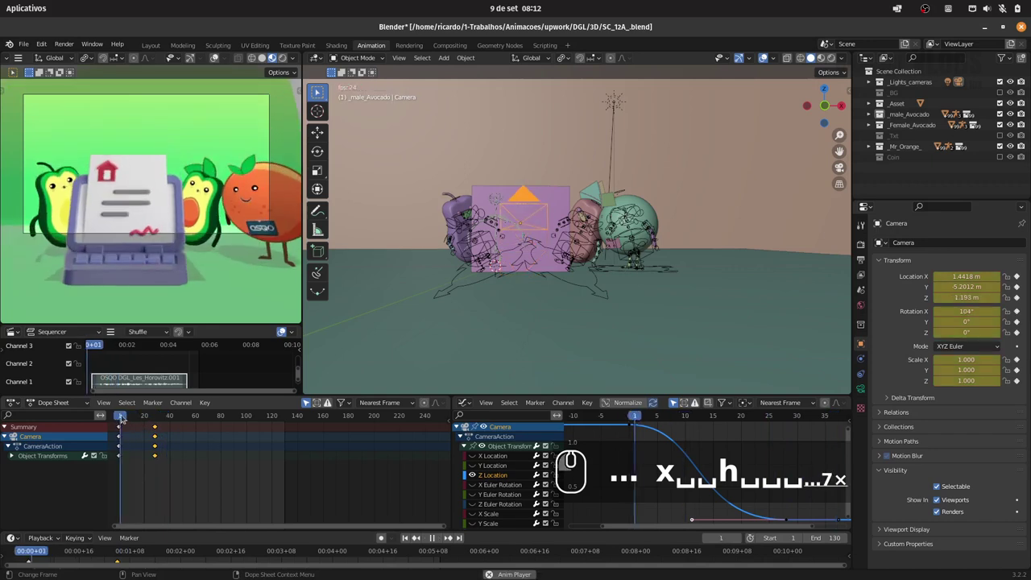
left_click_drag(134, 414, 118, 416)
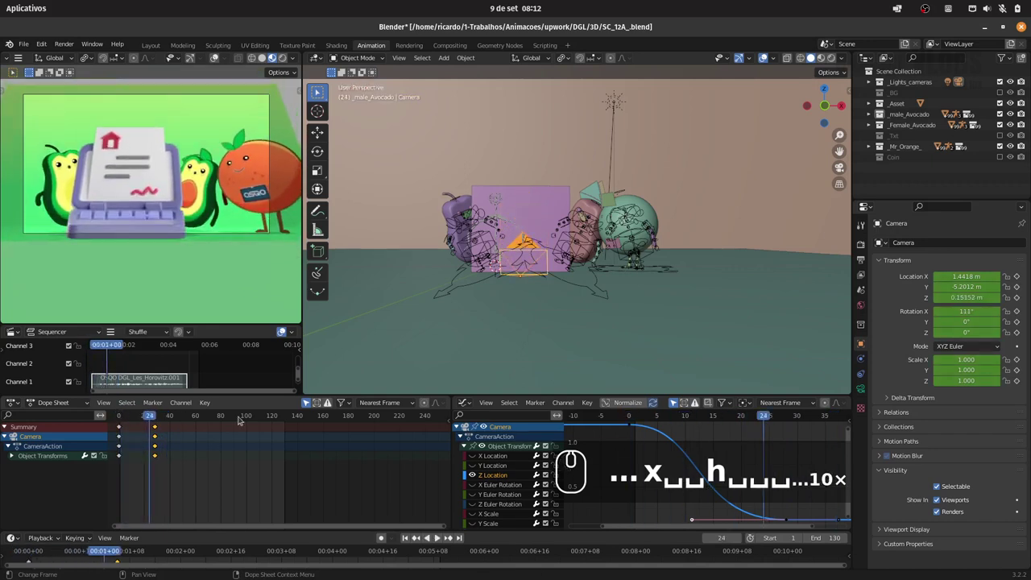
left_click(630, 429)
left_click(708, 428)
key("g")
key("x")
left_click_drag(723, 429, 643, 422)
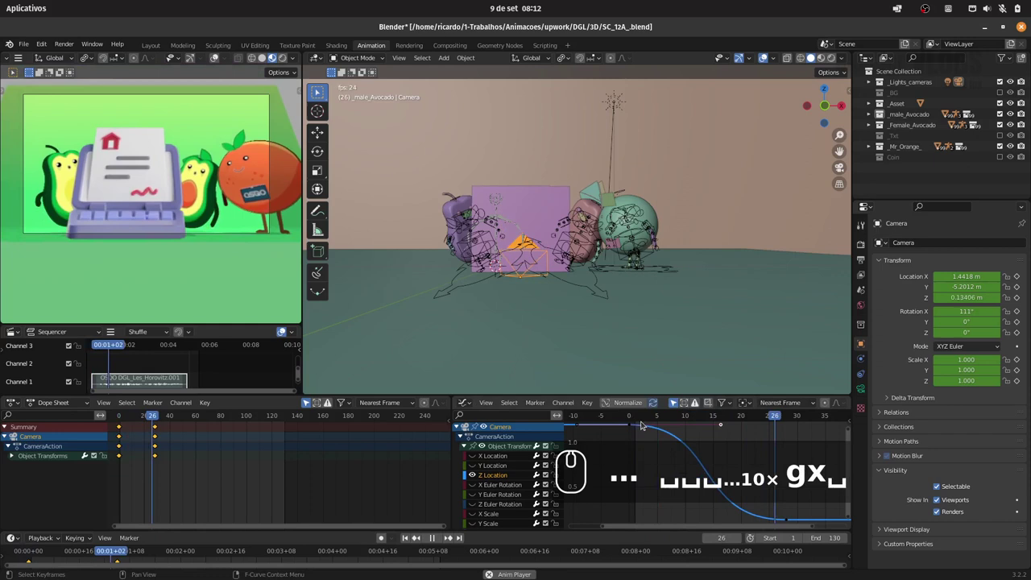
left_click(635, 418)
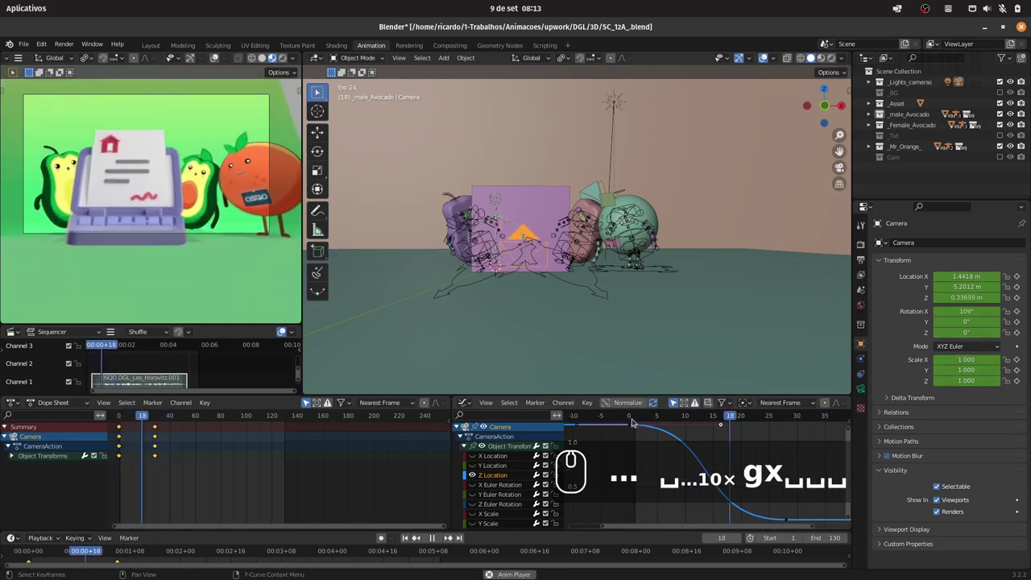
key("space")
left_click_drag(122, 415, 163, 413)
type("10× gx␣␣␣...4×")
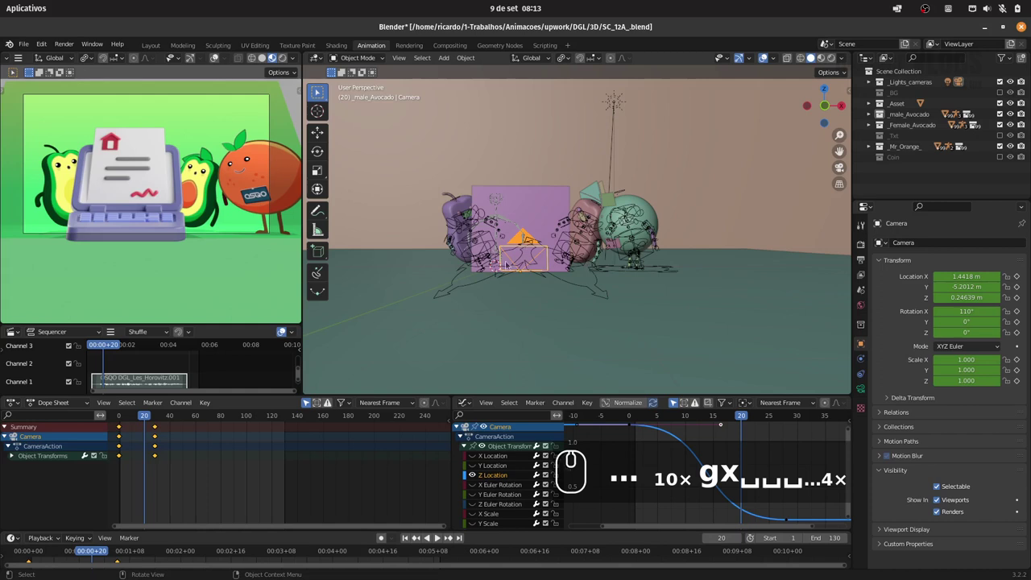
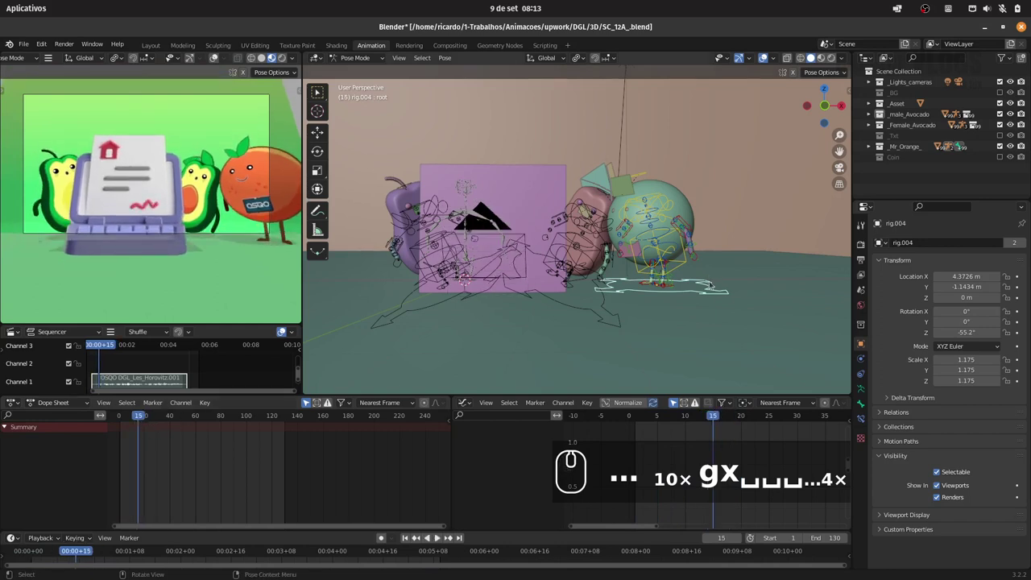
Key Mr Orange's rig.004 root at frame 15, then again around frame 28 after moving it
type("i")
left_click(685, 241)
left_click(158, 417)
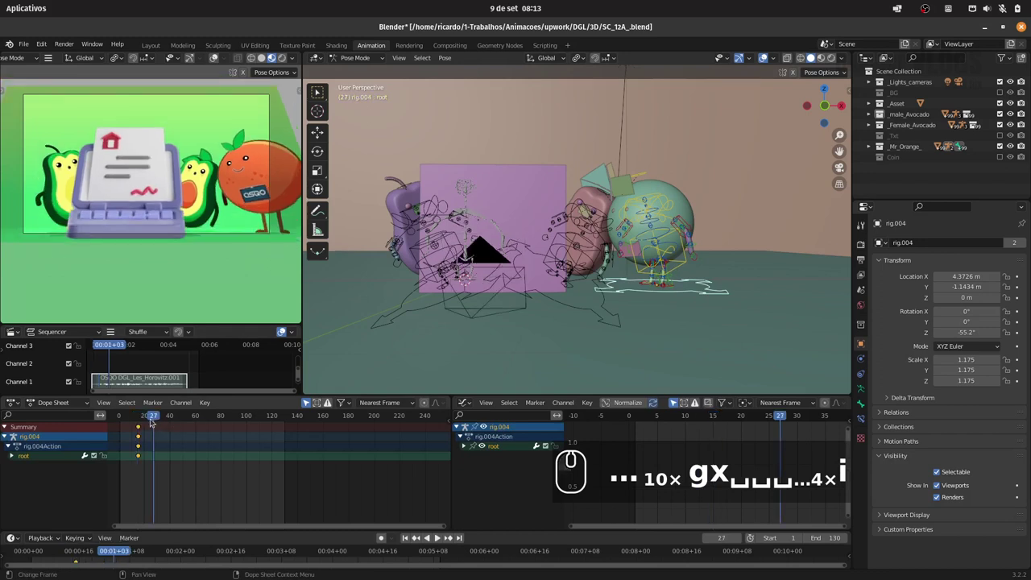
left_click(155, 421)
type("i")
Select the root keyframes in the Dope Sheet, adjust them and play the slide-in
left_click_drag(703, 304, 324, 448)
left_click_drag(421, 539, 384, 540)
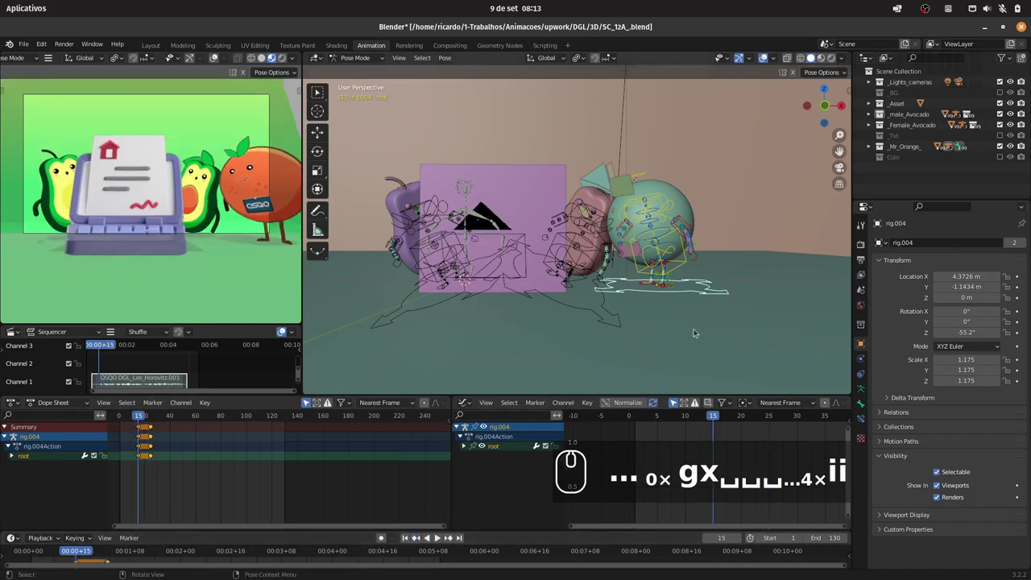
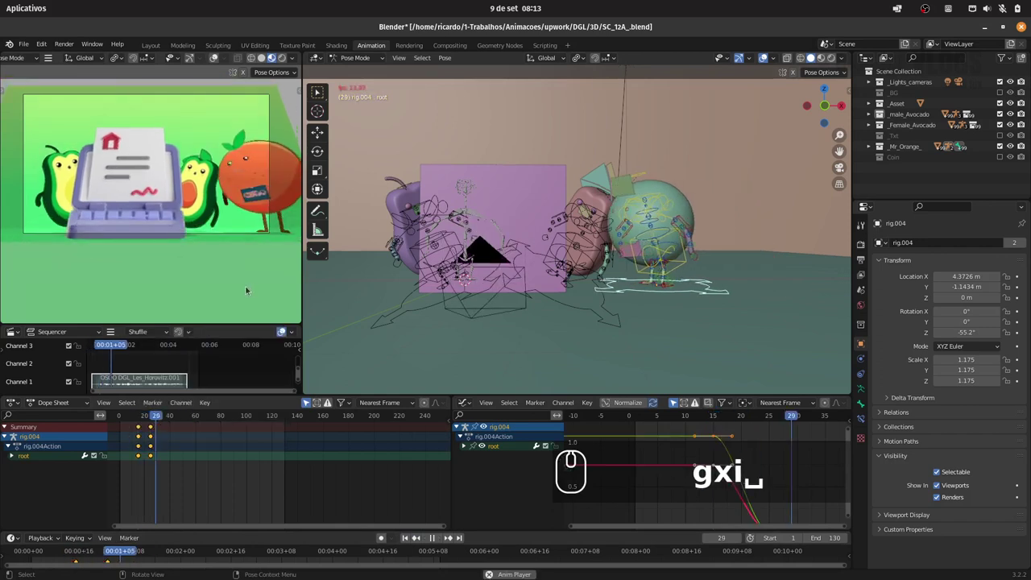
left_click(139, 419)
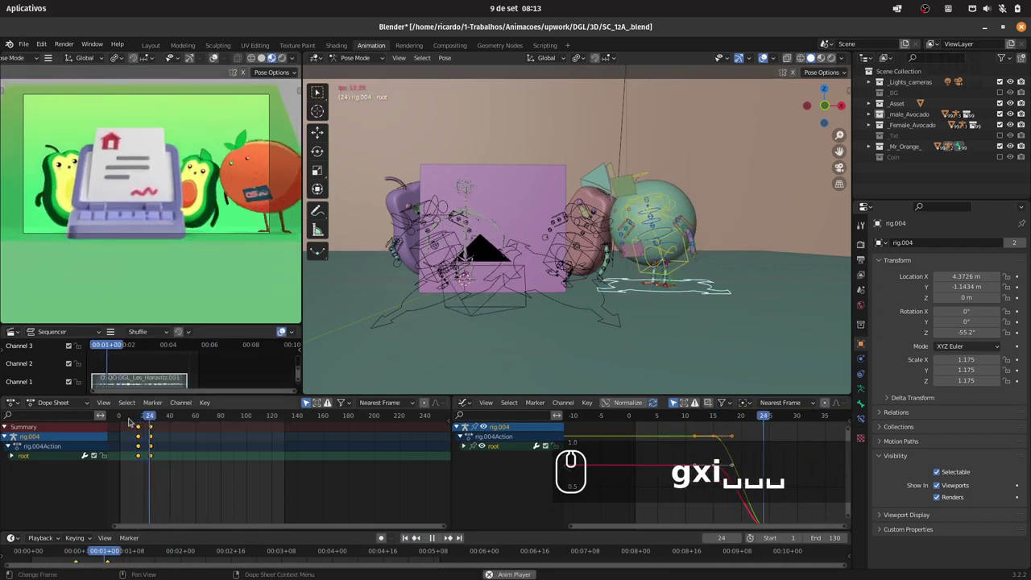
type("...4×")
left_click(129, 417)
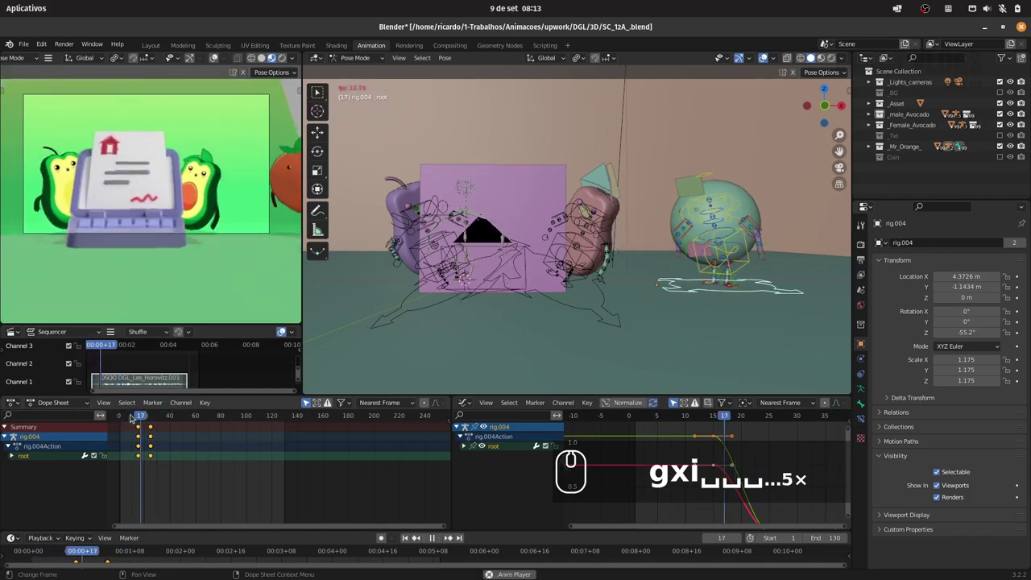
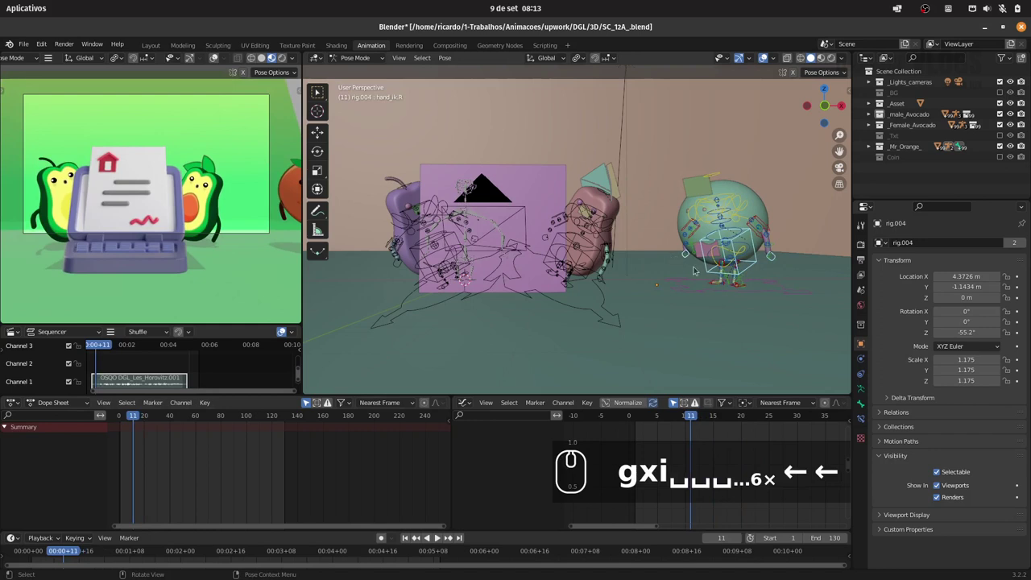
Step forward to around frame 20 and keyframe the torso, hand_ik.L and hand_ik.R pose
key("Right")
key("Right")
key("Right")
key("Right")
key("Right")
key("Right")
key("Right")
key("Right")
key("i")
Repose the controls, advance several frames and scrub the timeline to around frame 30
left_click_drag(621, 313, 390, 378)
key("Right")
key("Right")
key("Right")
key("Right")
key("Right")
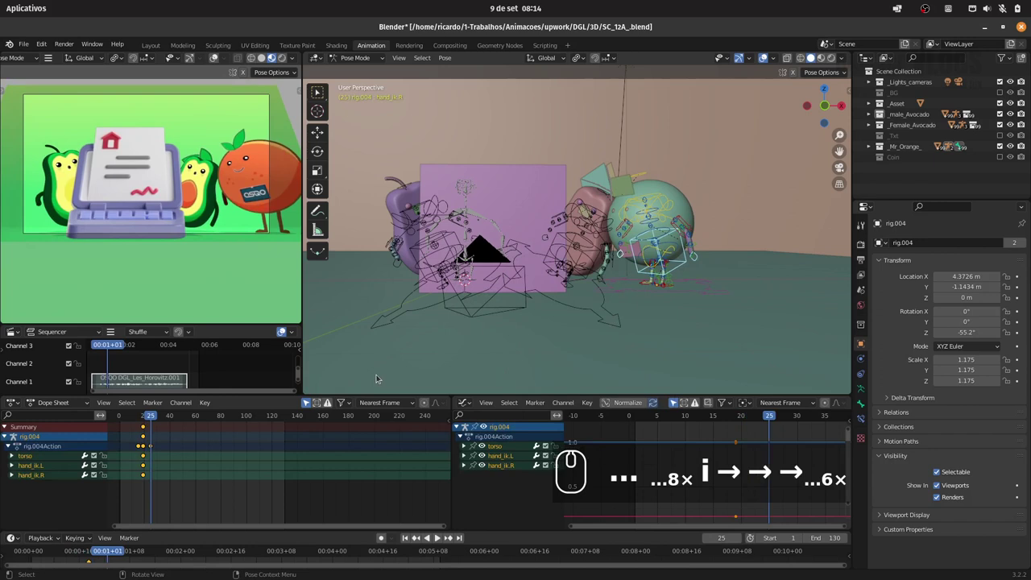
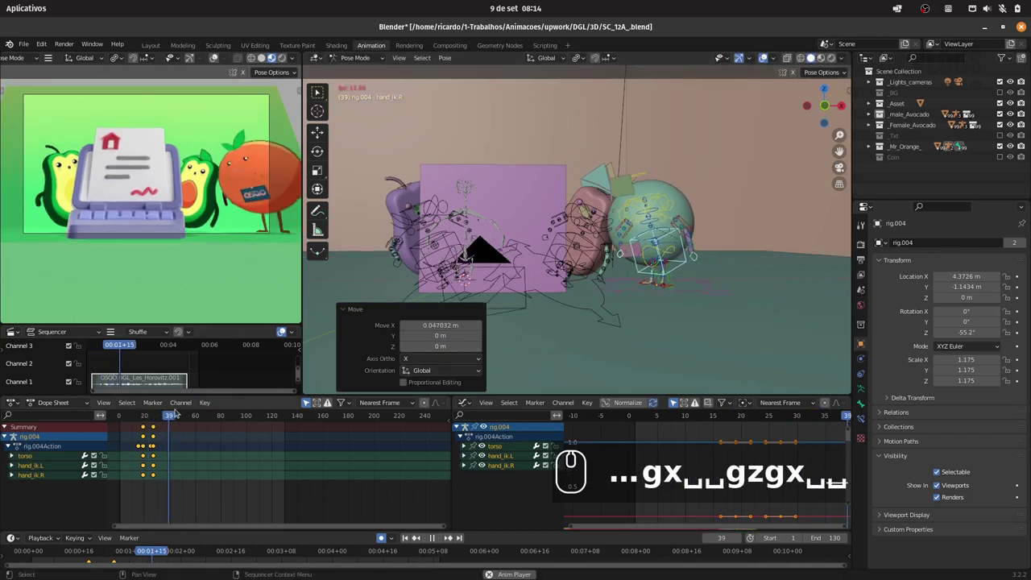
left_click(146, 418)
type("...4×")
left_click(139, 416)
left_click_drag(141, 414, 181, 429)
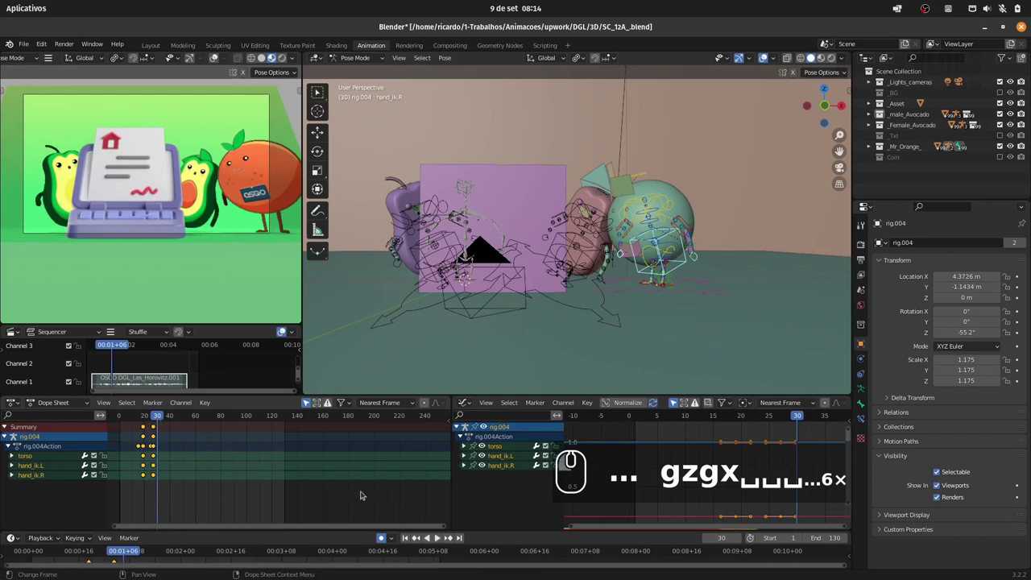
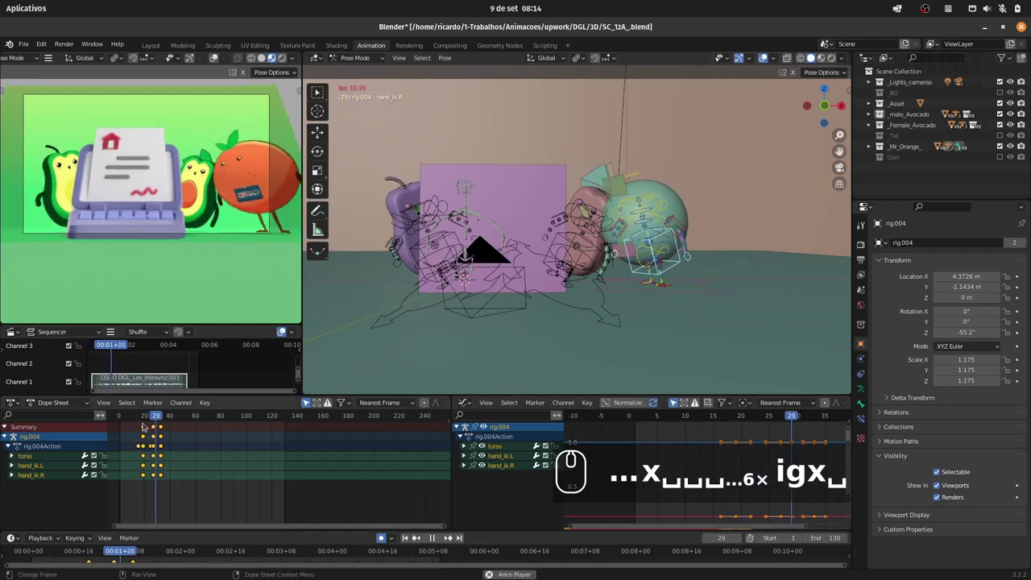
Keyframe the gesture pose near frame 35, sliding a hand control along X
left_click(145, 419)
type("␣␣␣ igx␣␣␣")
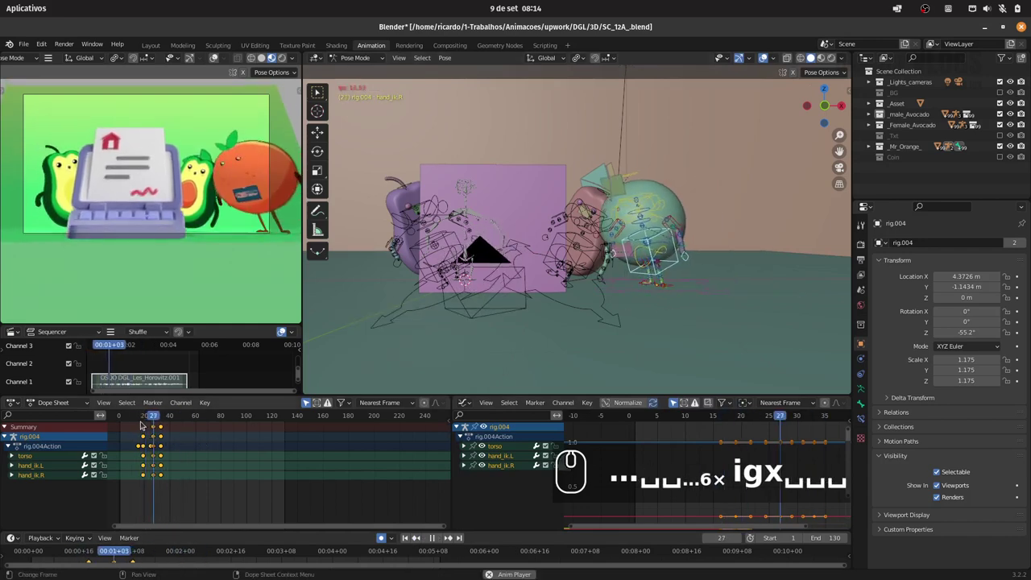
left_click(146, 418)
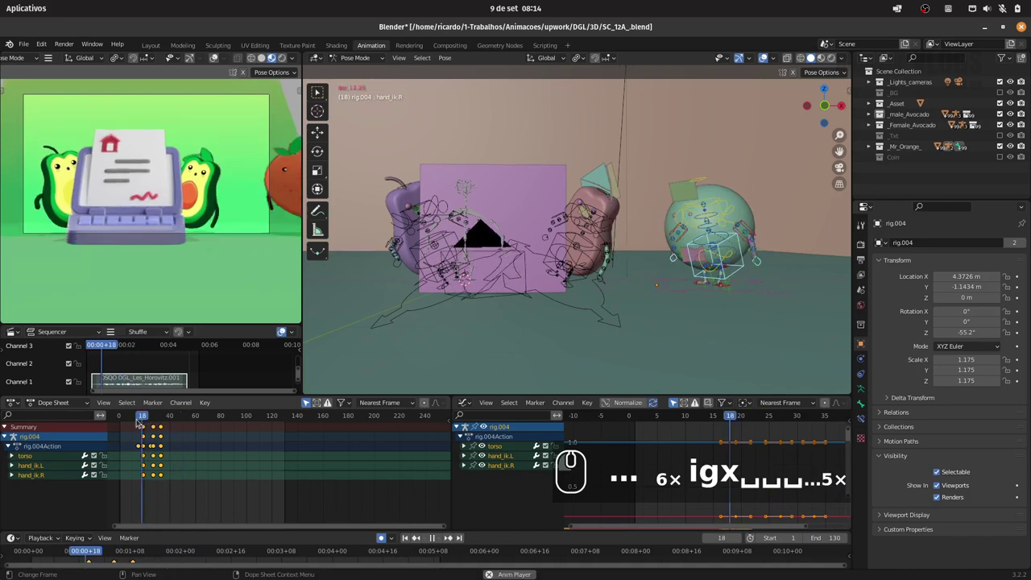
left_click(135, 420)
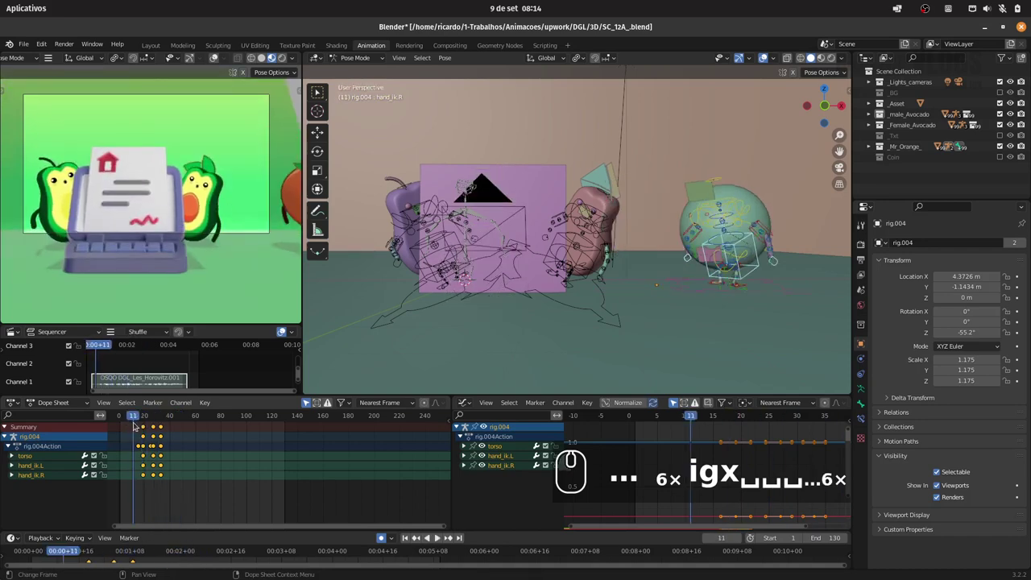
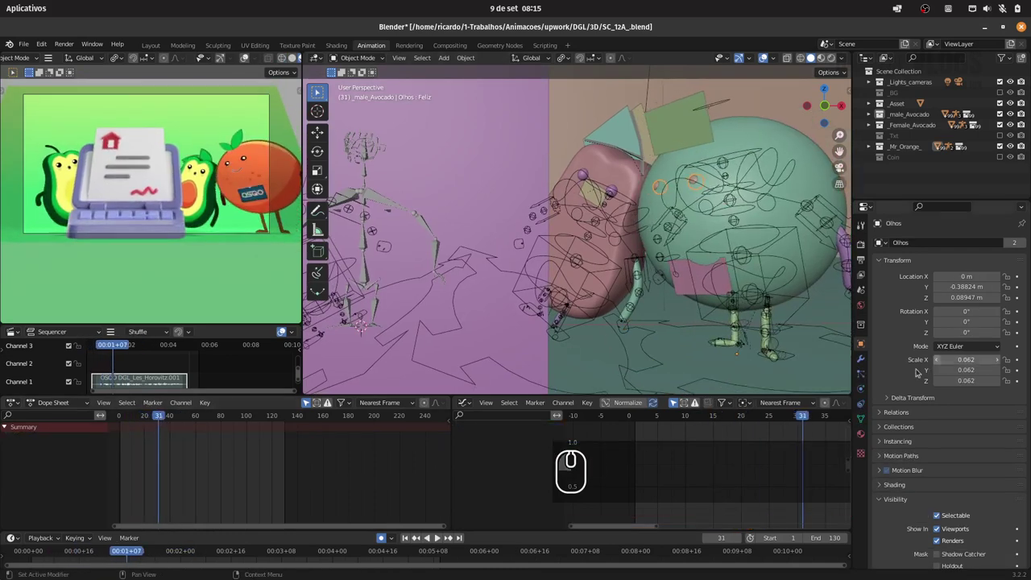
Keyframe the Olhos mesh's Pisca shape key as a blink across frames 35–45
left_click(864, 418)
left_click_drag(920, 359, 986, 425)
key("i")
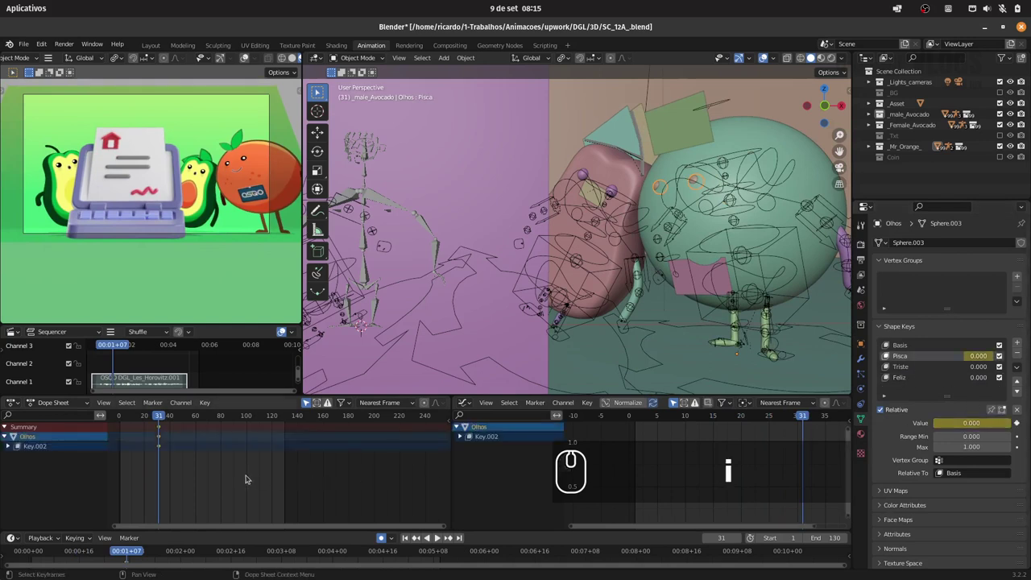
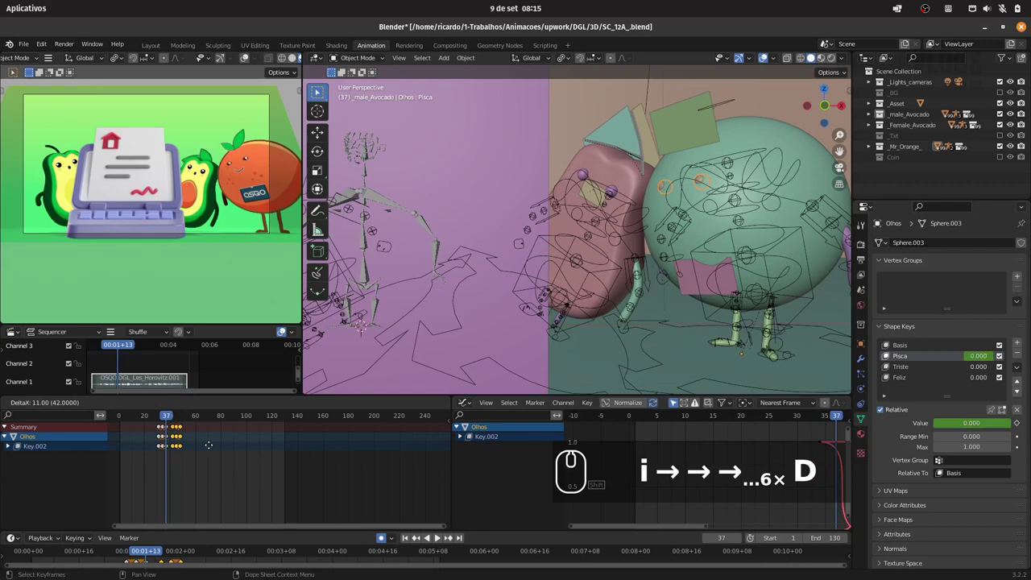
left_click_drag(213, 446, 157, 429)
type("i → → → ...6× D")
Play back, Shift+D duplicate the blink keys and place the copy near frames 85–95
key("space")
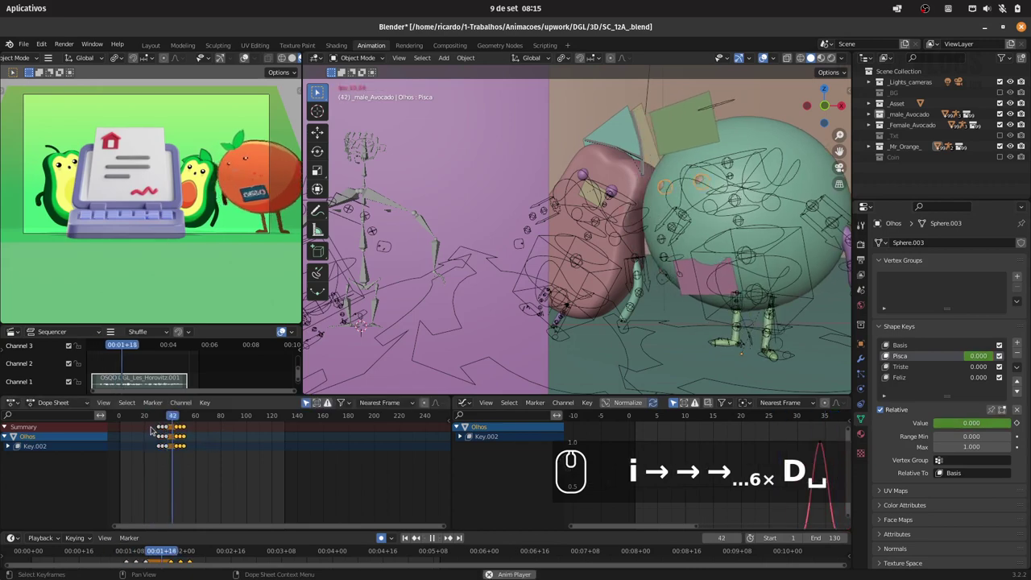
key("space")
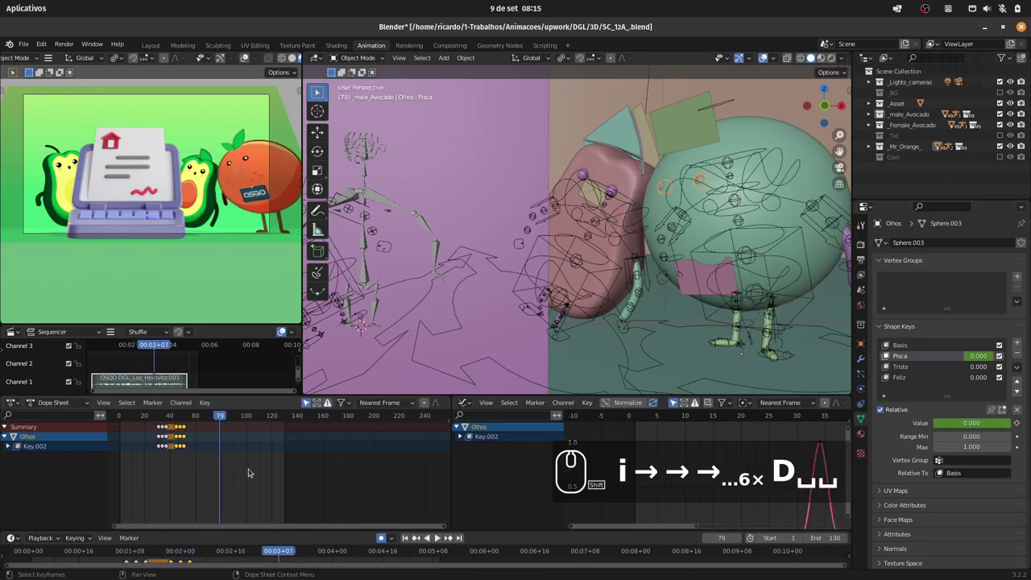
key("shift+d")
type("→ →...6× D␣␣D")
left_click_drag(296, 474, 241, 475)
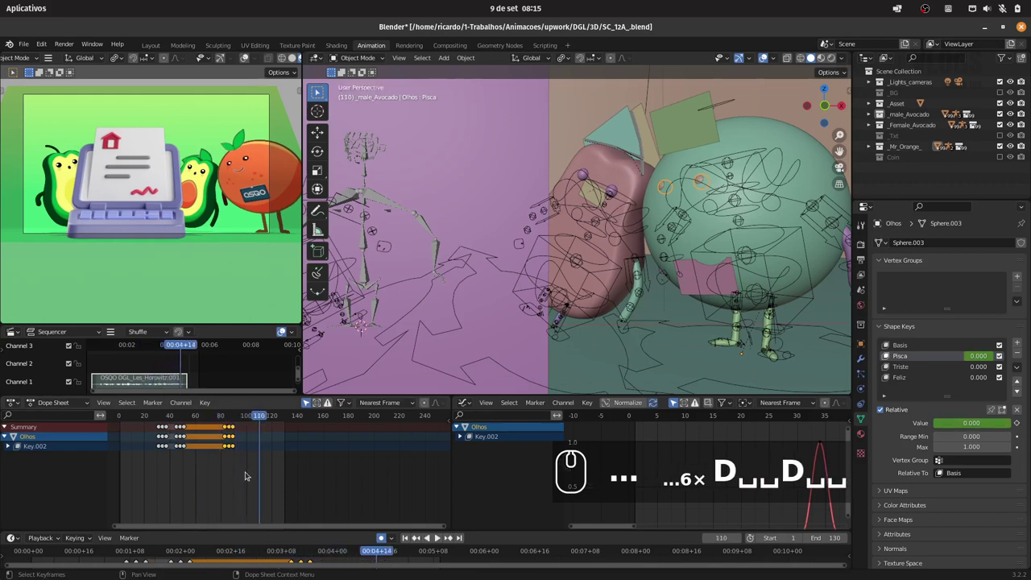
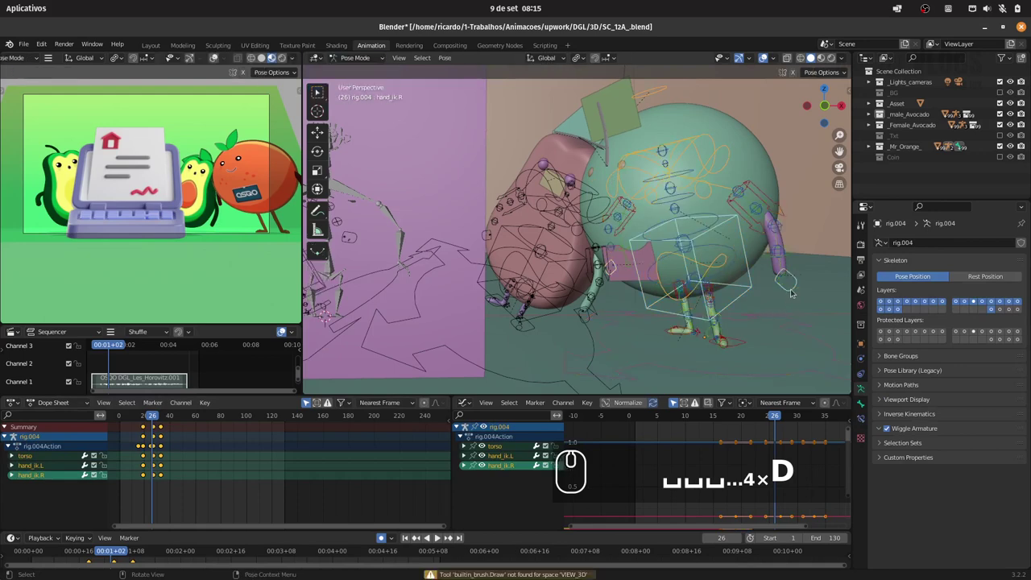
Select both hand_ik controls, duplicate their keyframes with D G and drop them later
left_click(794, 291)
left_click(617, 276)
left_click(143, 422)
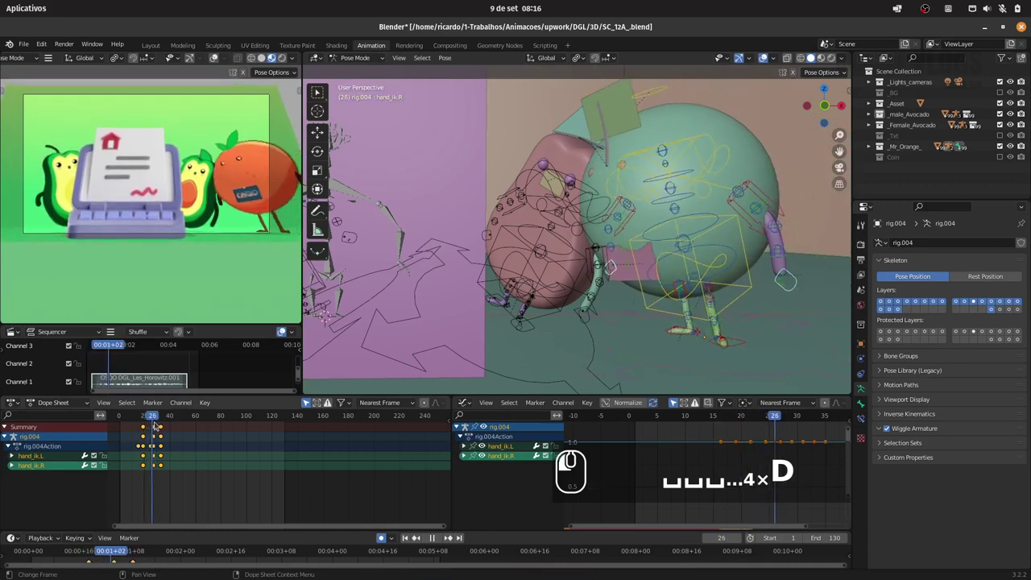
left_click_drag(162, 478, 197, 434)
type("␣␣␣␣Dg")
left_click(208, 452)
Duplicate the hand keys several more times, spacing copies up to around frame 45
left_click_drag(147, 420, 158, 425)
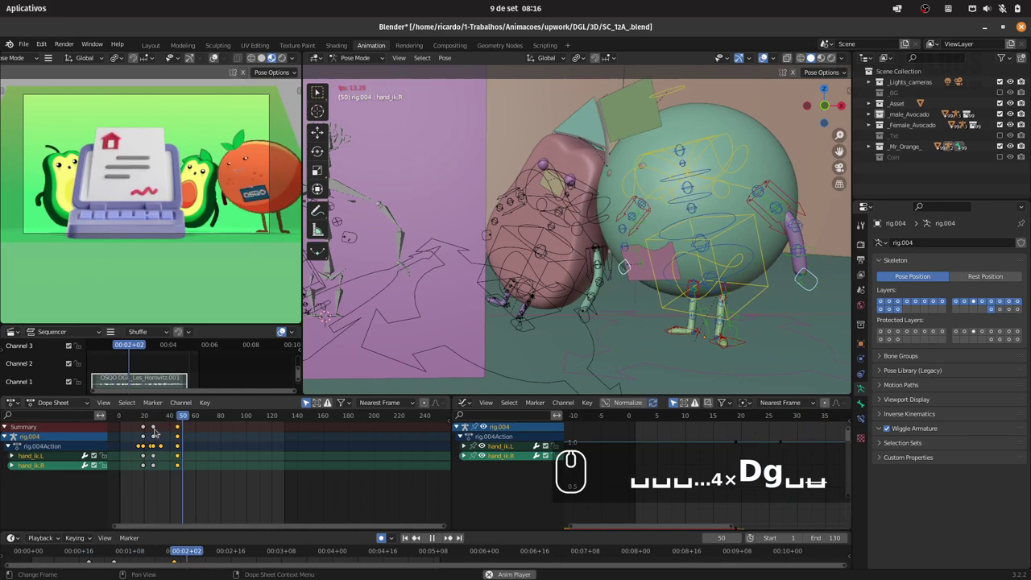
left_click(141, 414)
type("␣␣␣␣Dg␣␣␣␣␣␣␣Dg␣␣␣")
left_click(144, 413)
type("…4×Dg␣␣␣␣␣dg")
key("space")
Place a last copy of the hand keys, preview the repeated gesture and return to Object Mode
left_click(151, 414)
key("space")
type("dg")
left_click(144, 413)
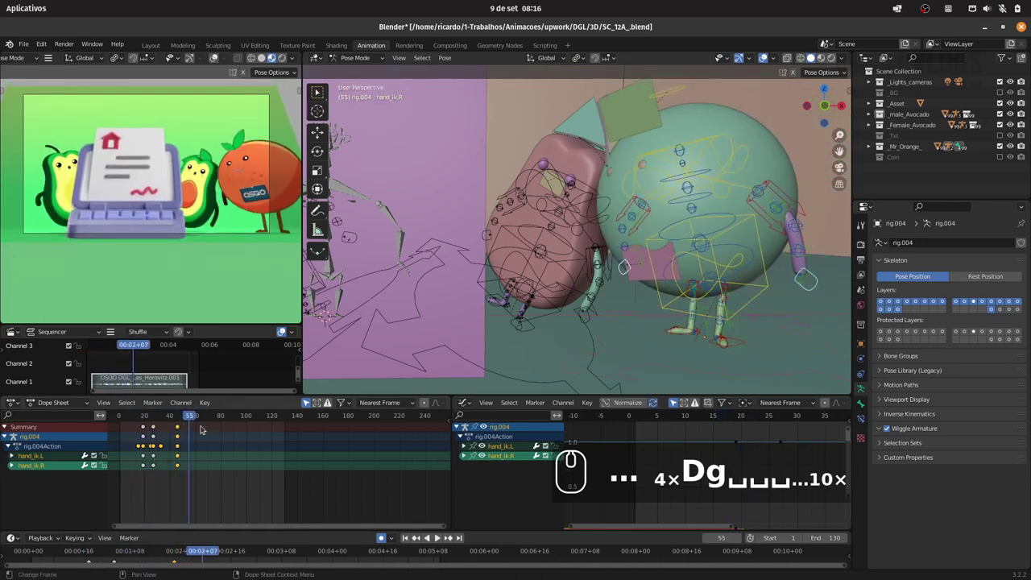
left_click_drag(139, 414, 144, 421)
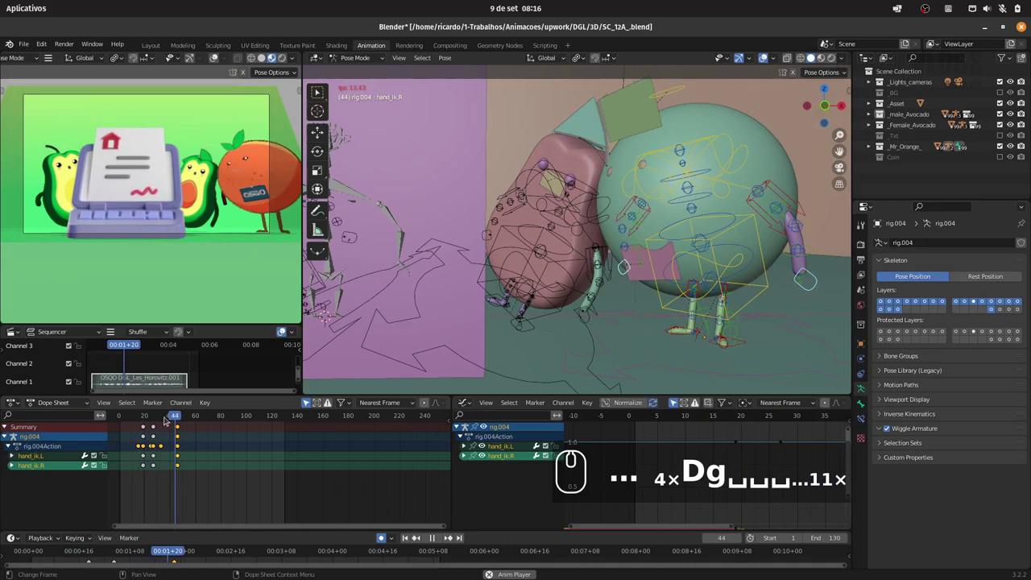
double_click(360, 57)
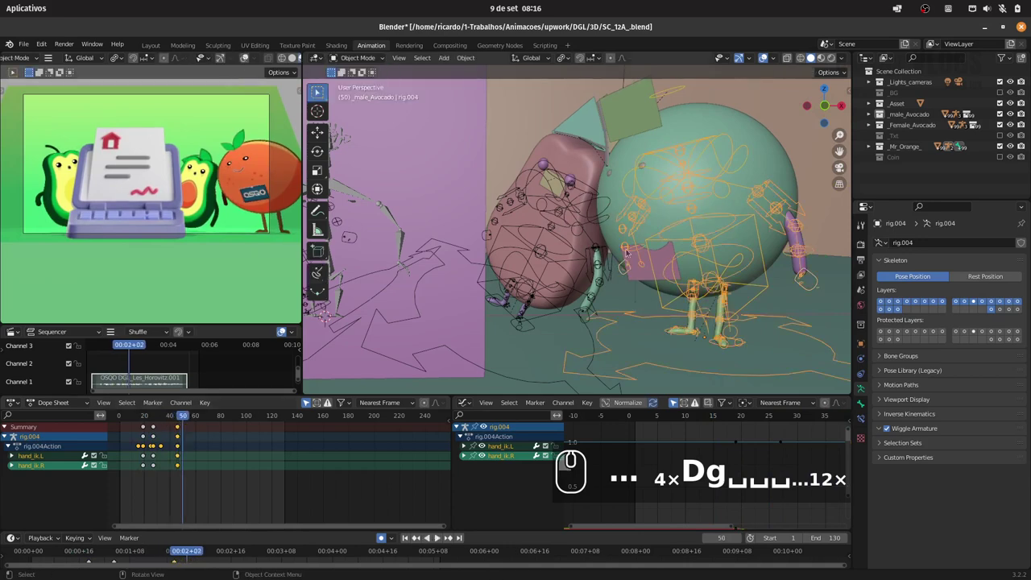
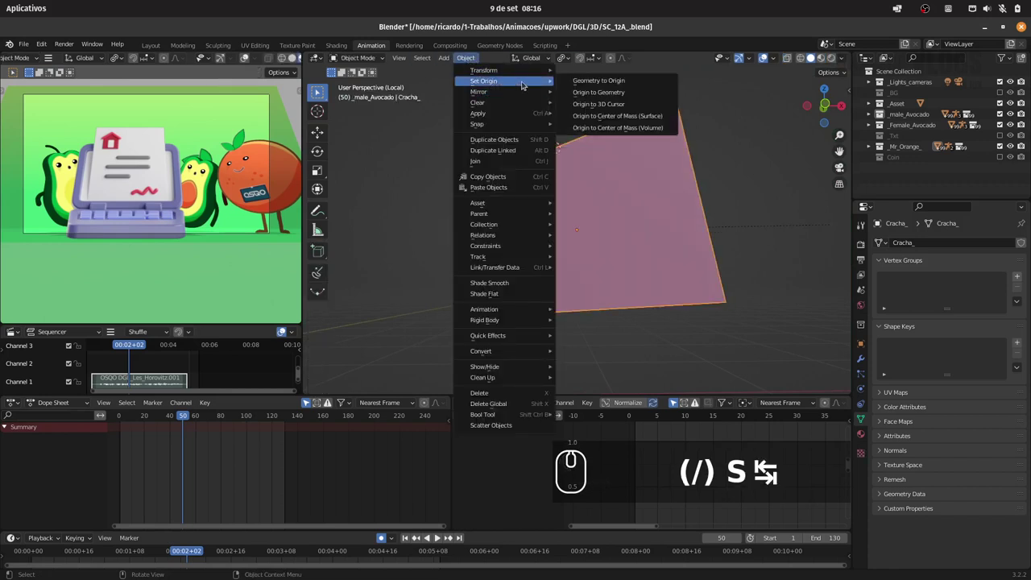
Set the Cracha_ badge origin to the 3D cursor at its top edge and test an X rotation
left_click_drag(625, 100, 599, 119)
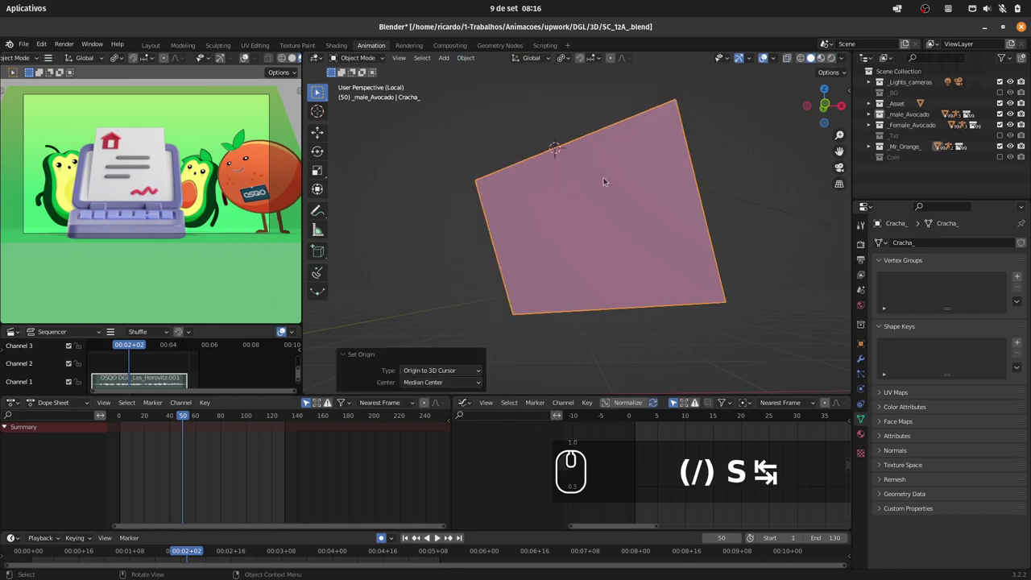
key("e")
key("r")
key("x")
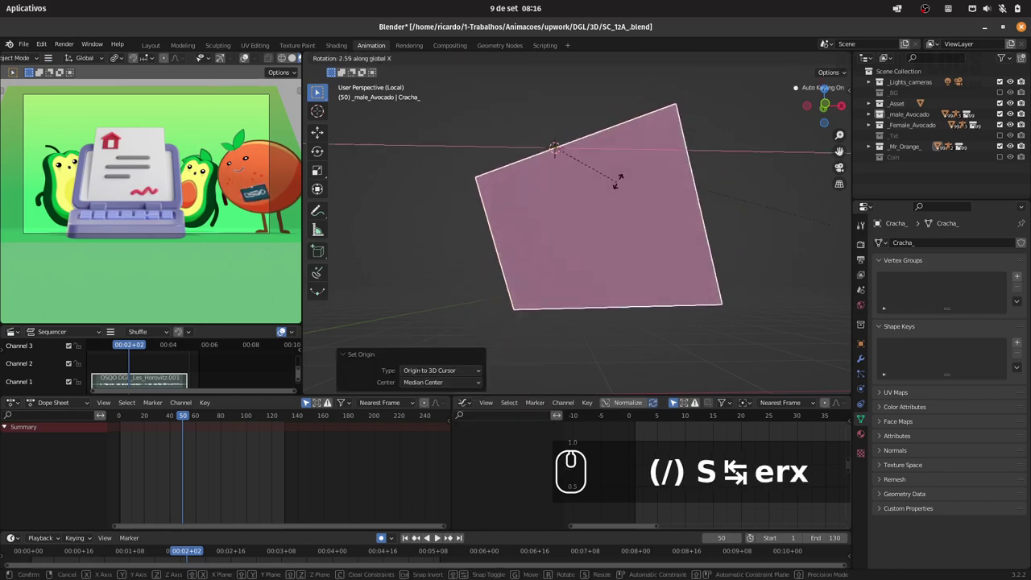
key("Escape")
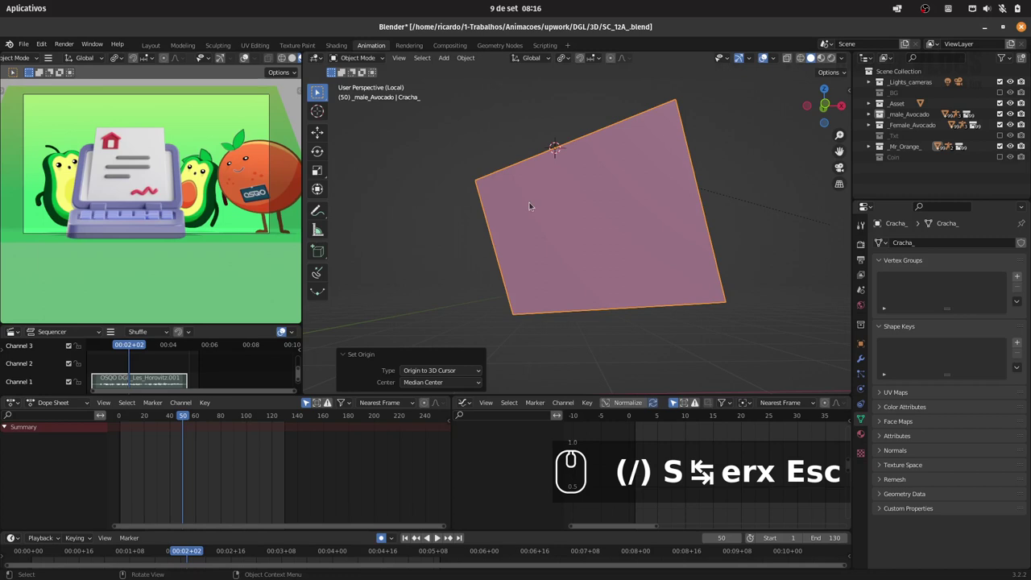
left_click_drag(182, 416, 288, 385)
Key the badge's Rotation at frame 22 and swing it on local X at frame 31
left_click_drag(680, 215, 667, 229)
type("erx")
key("i")
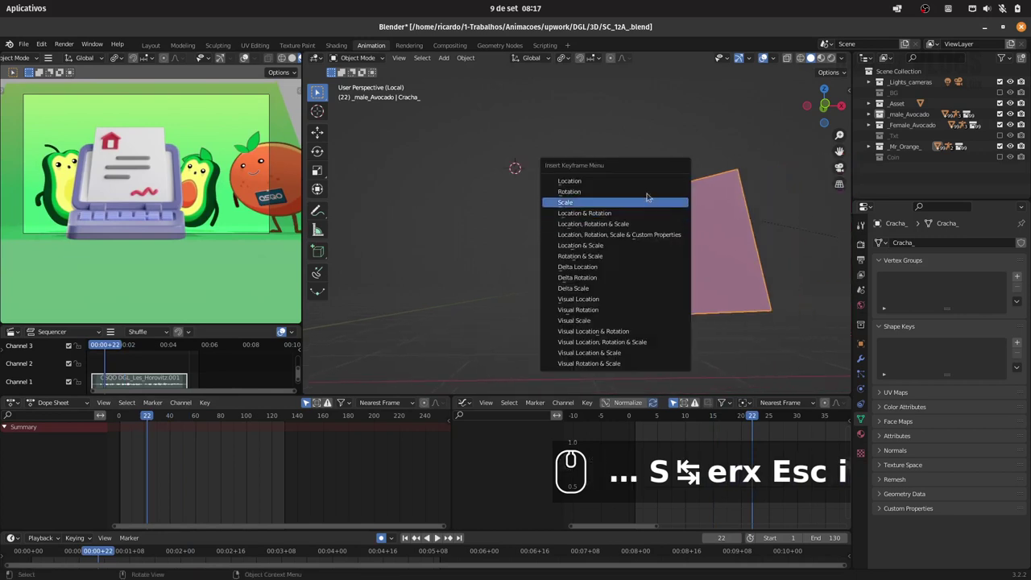
left_click(651, 191)
left_click_drag(147, 415, 613, 256)
type("rxx")
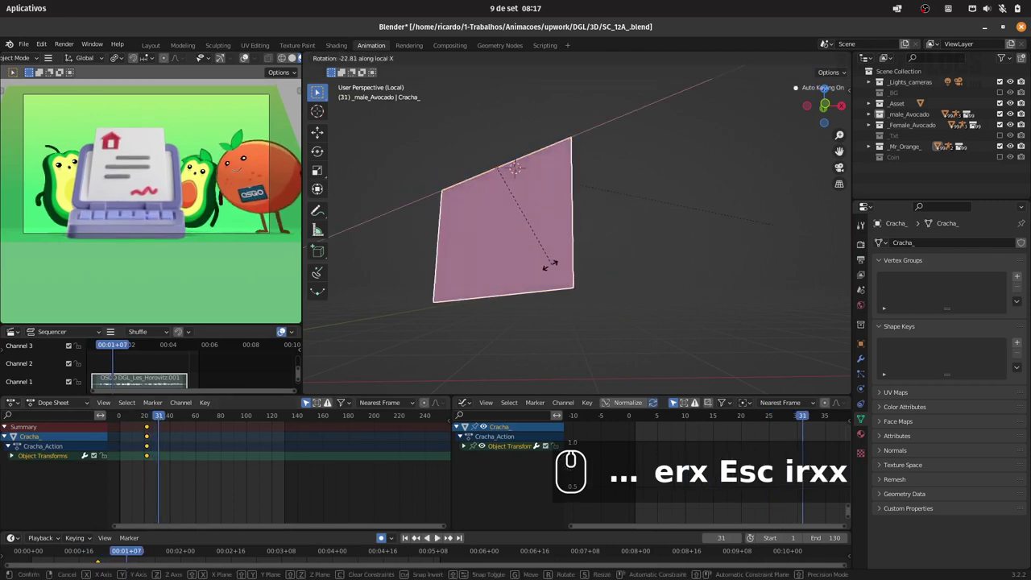
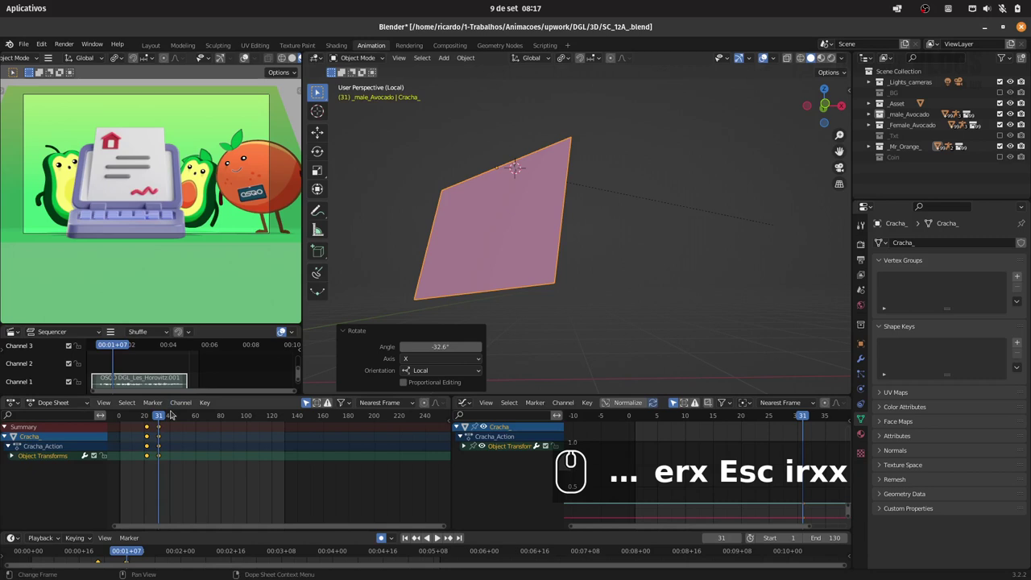
At frame 42 rotate the badge on X to its forward swing angle and confirm
left_click_drag(162, 418, 634, 281)
key("alt+r")
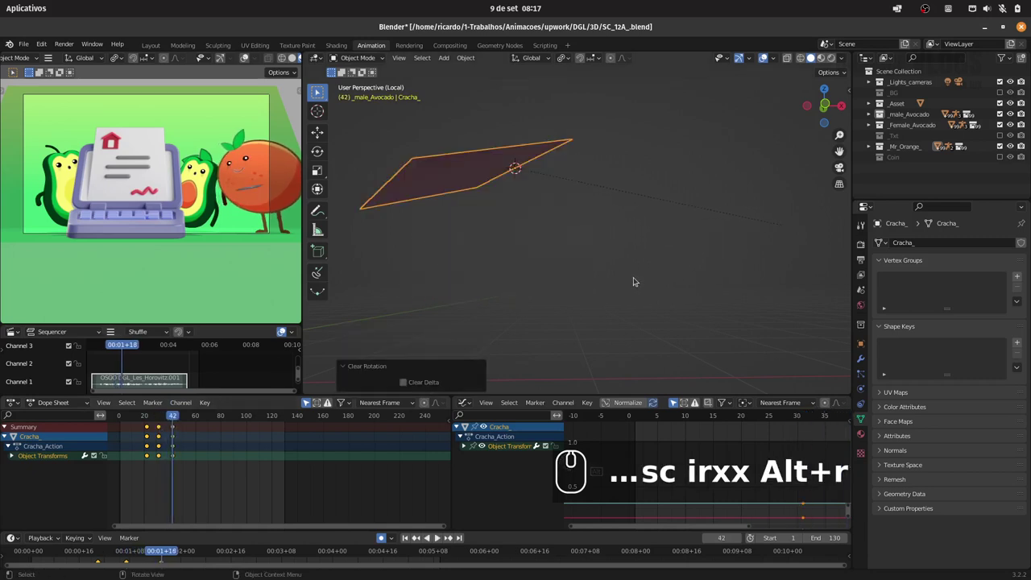
key("ctrl+z")
key("r")
type("x")
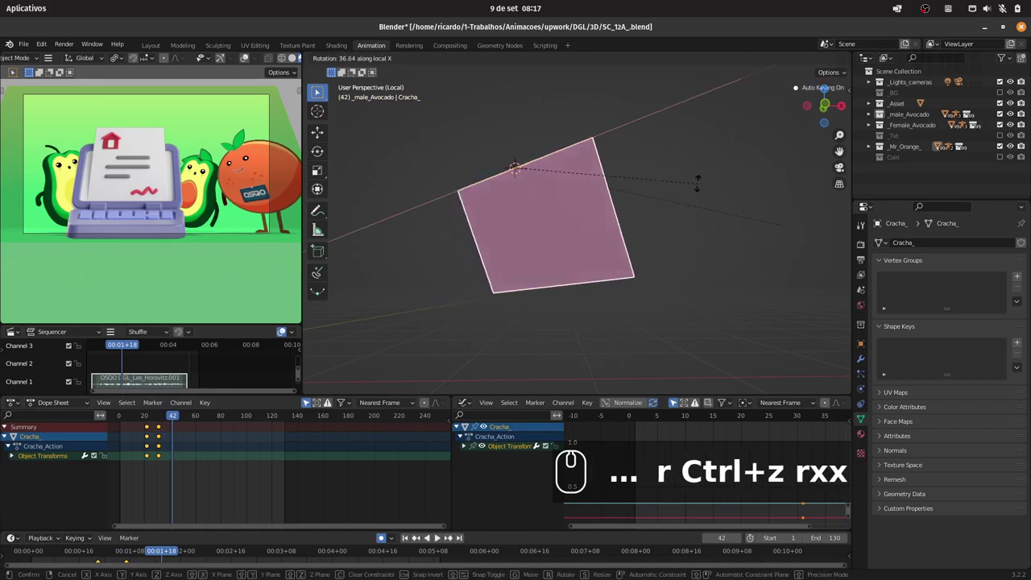
left_click(686, 187)
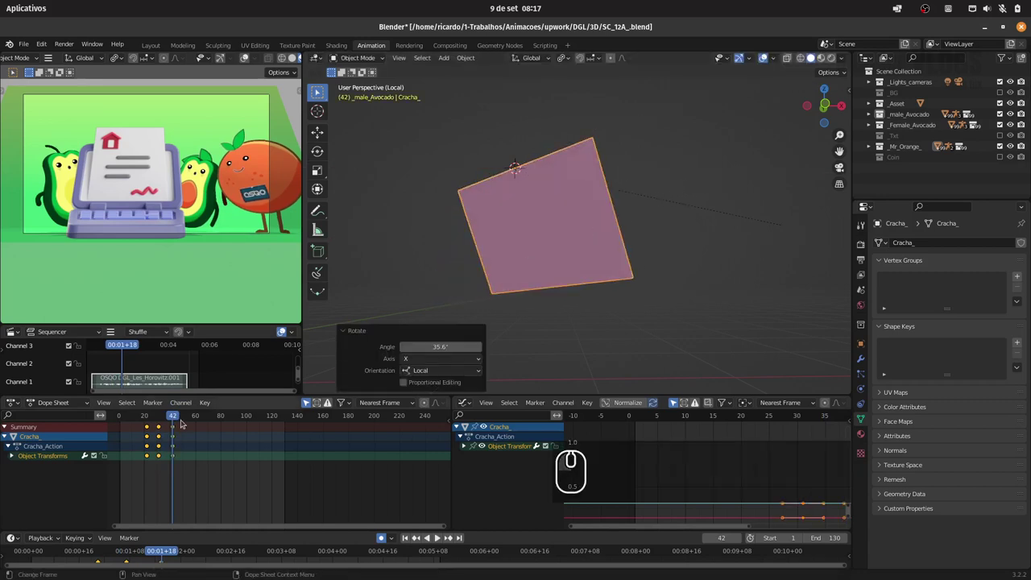
Finish the swing at frame 56 and scrub the timeline to check it
left_click_drag(180, 419, 247, 407)
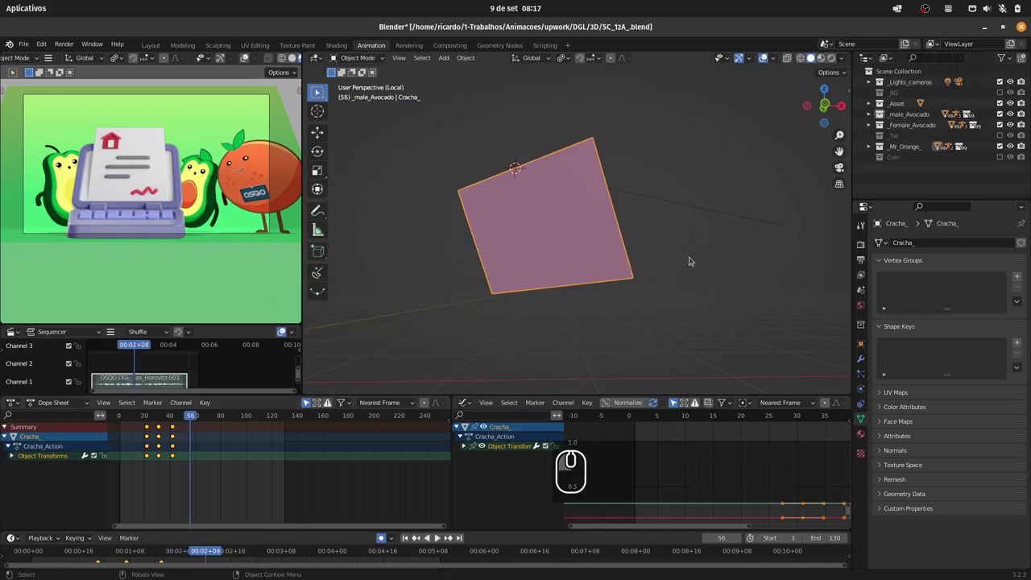
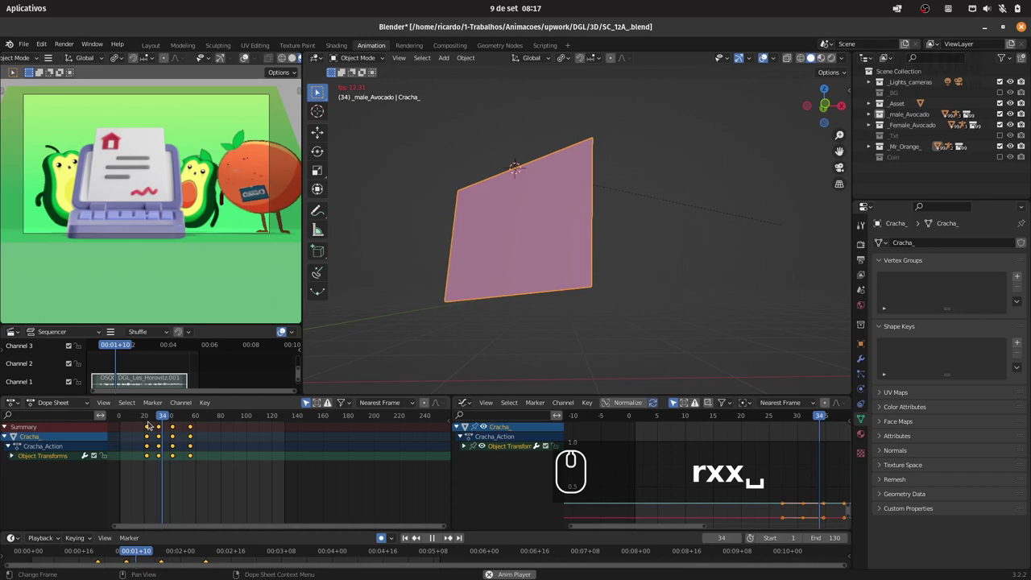
left_click_drag(136, 421, 146, 423)
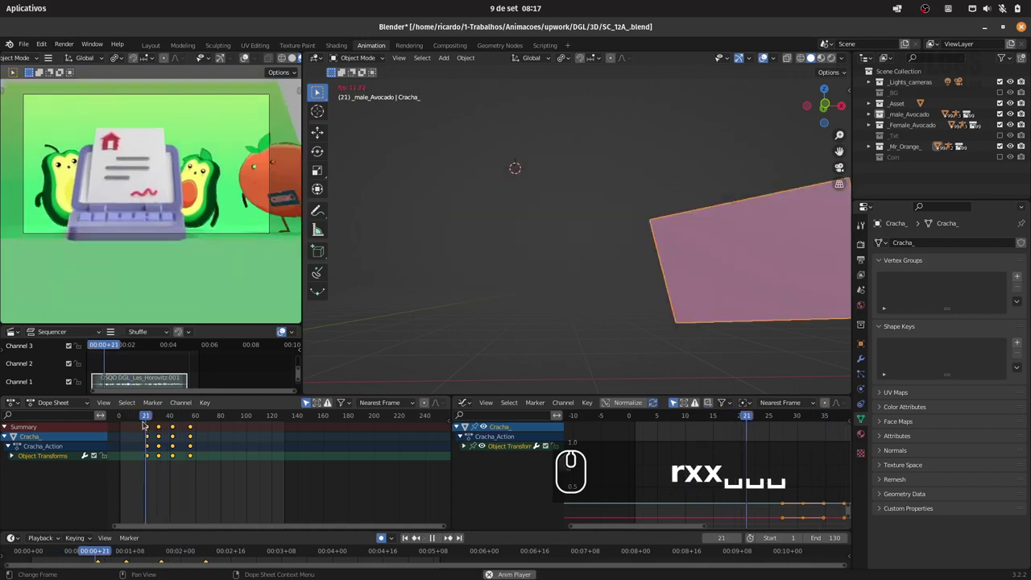
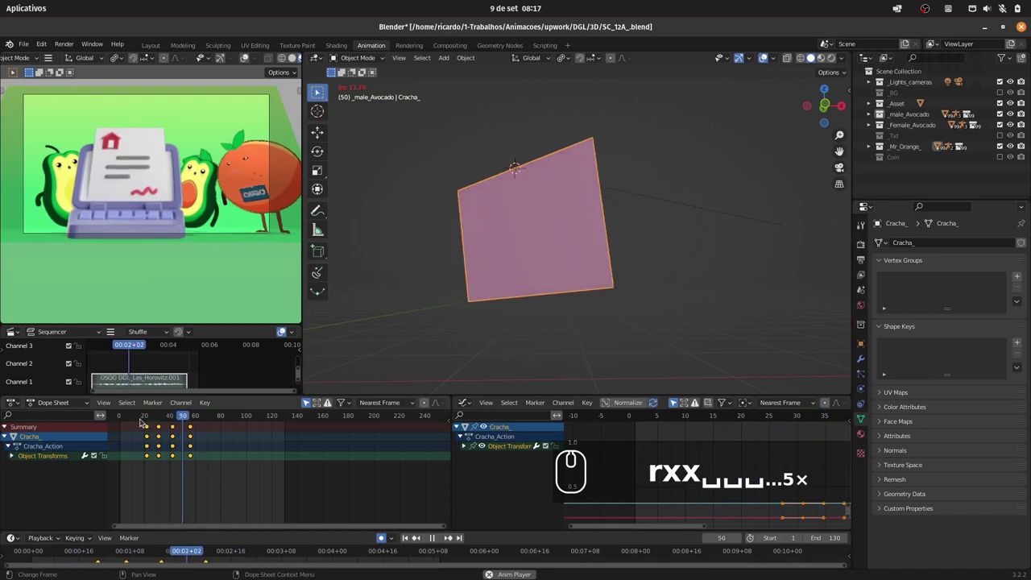
left_click(150, 418)
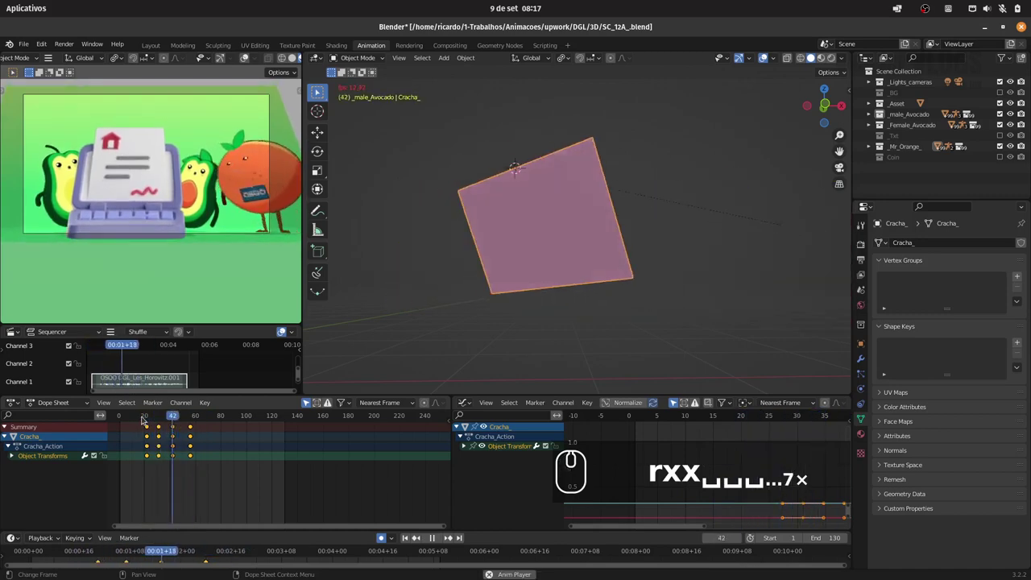
Exit local view with numpad slash and play back the badge swinging on the avocado
type("(/)")
left_click_drag(147, 416, 136, 419)
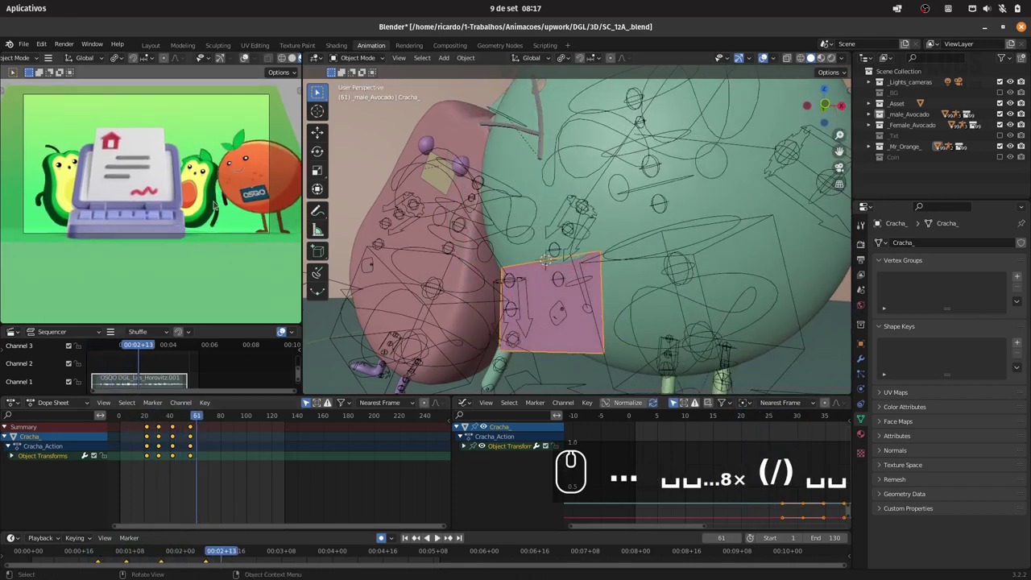
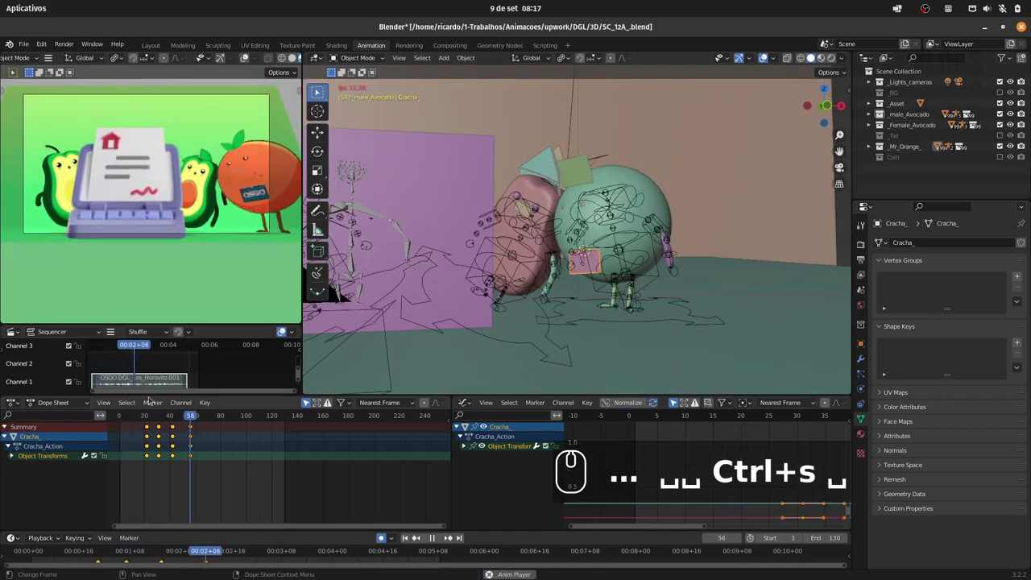
key("space")
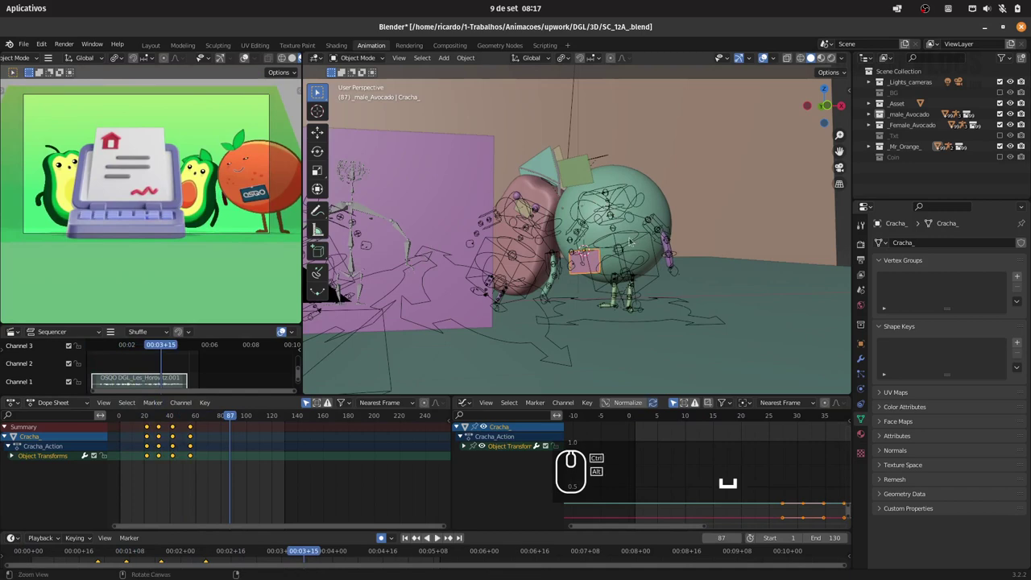
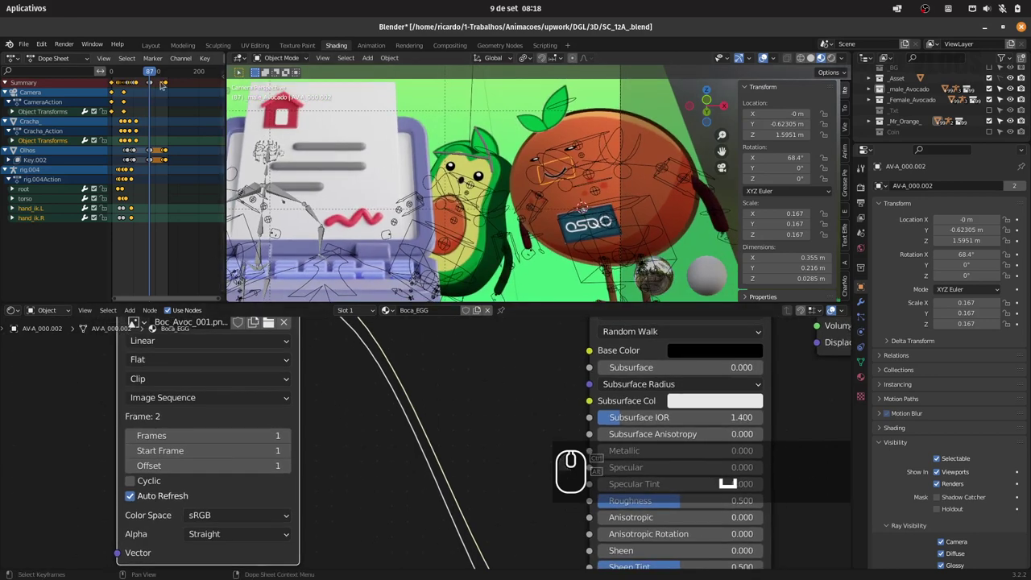
Select the mouth plane AV-A_000.002 and step back fifteen frames to frame 52
left_click(183, 60)
left_click(88, 58)
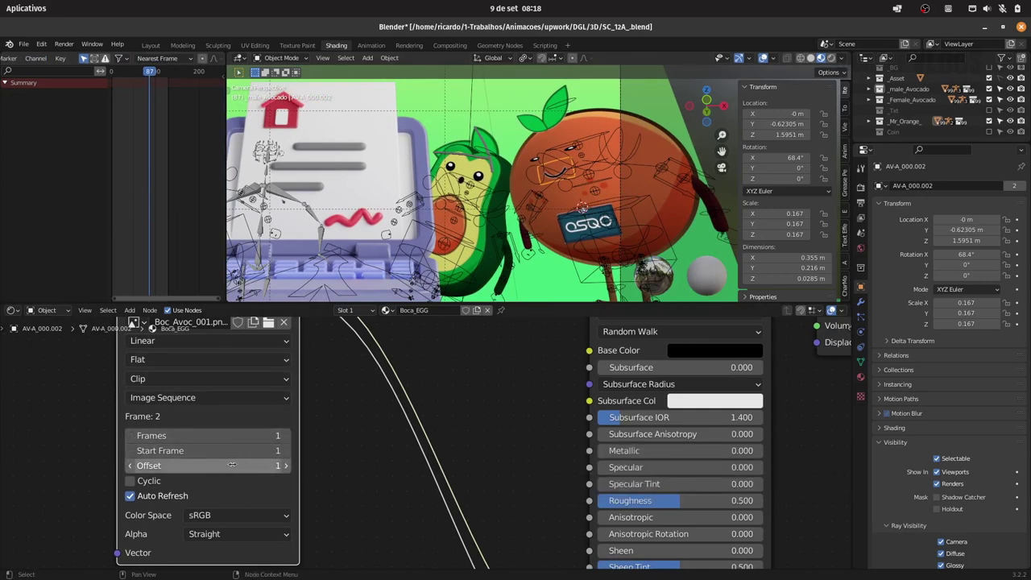
key("Left")
key("Left")
key("Left")
key("Left")
key("Left")
key("Left")
key("Left")
key("Left")
key("Left")
key("Left")
key("Left")
key("Left")
key("Left")
key("Left")
key("Left")
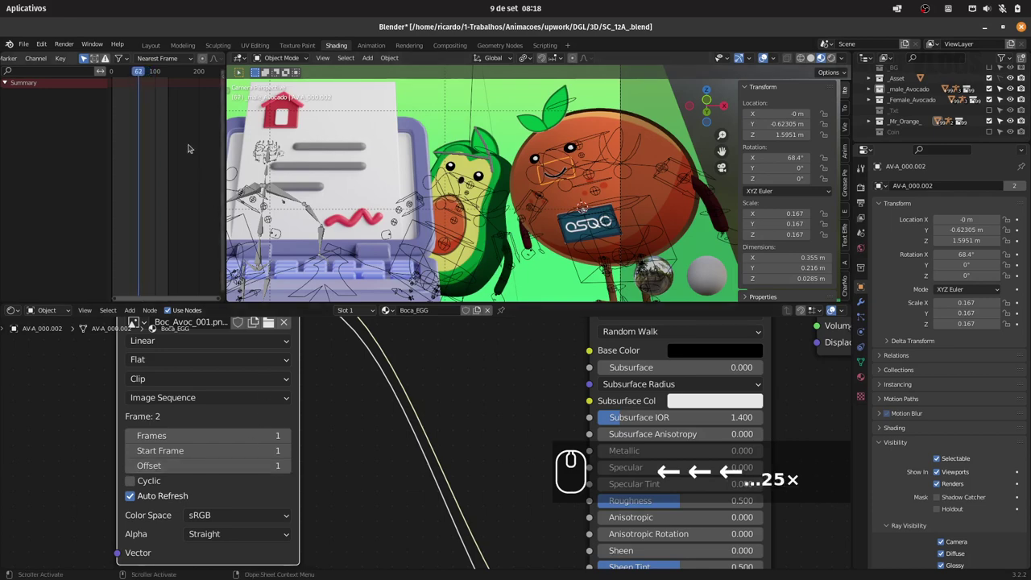
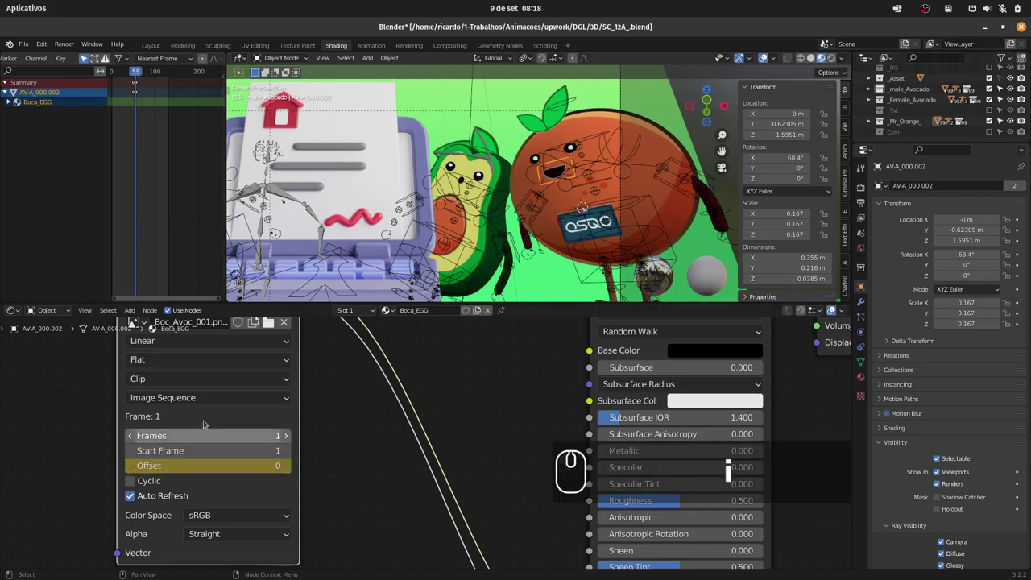
Keyframe the mouth image offset and the plane's Location/Rotation/Scale at frame 52
left_click(131, 72)
type("i")
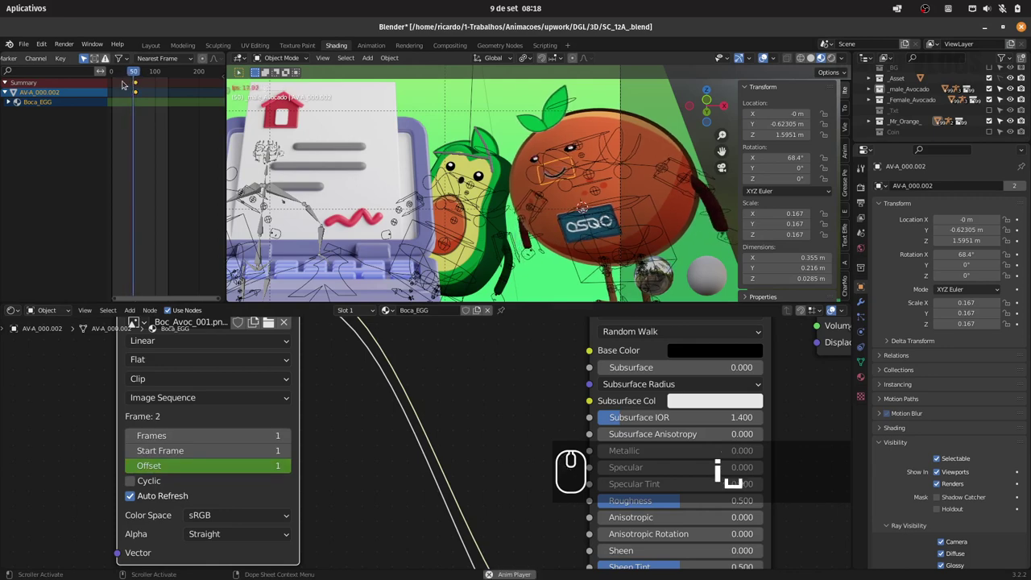
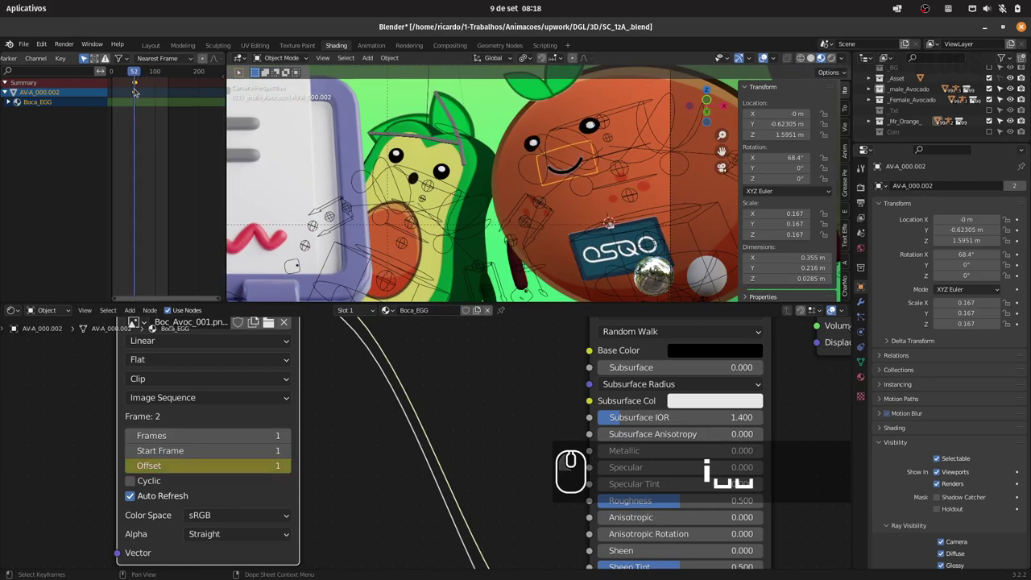
left_click(144, 91)
type("i")
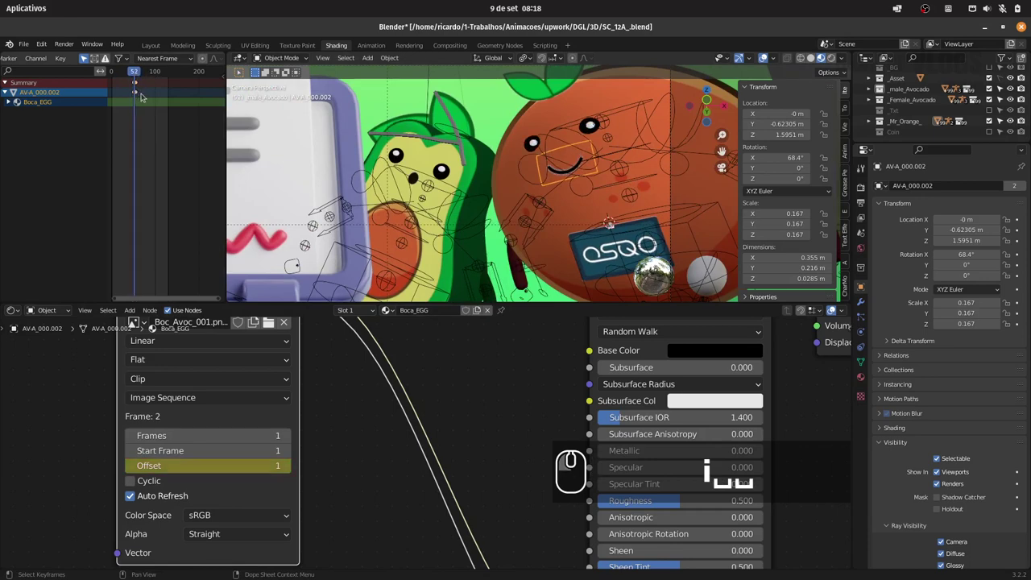
type("g")
left_click_drag(149, 95, 180, 85)
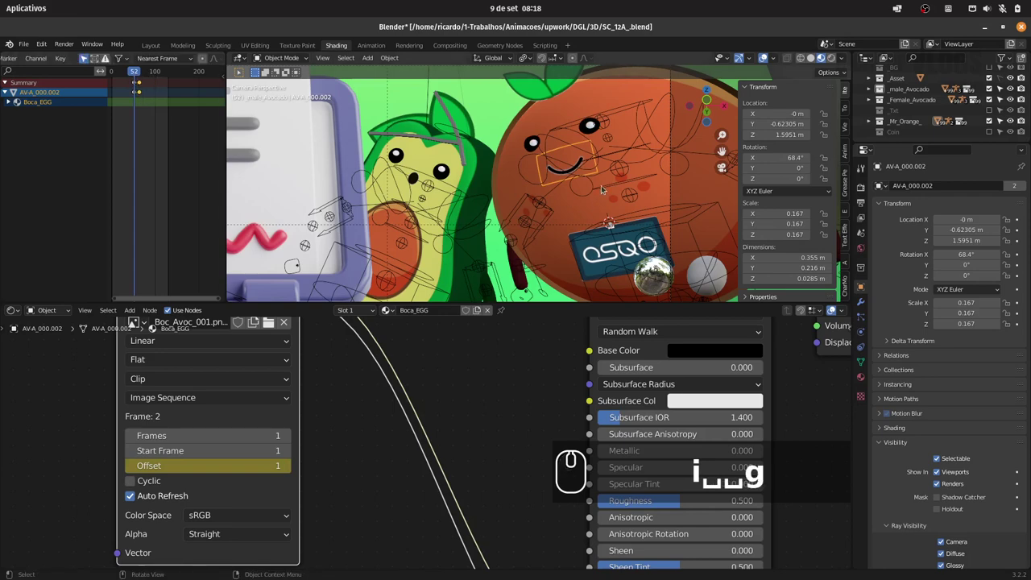
At frame 63 key the mouth plane's Y scale and an image Offset of 0 for the open mouth
type("i")
left_click(587, 218)
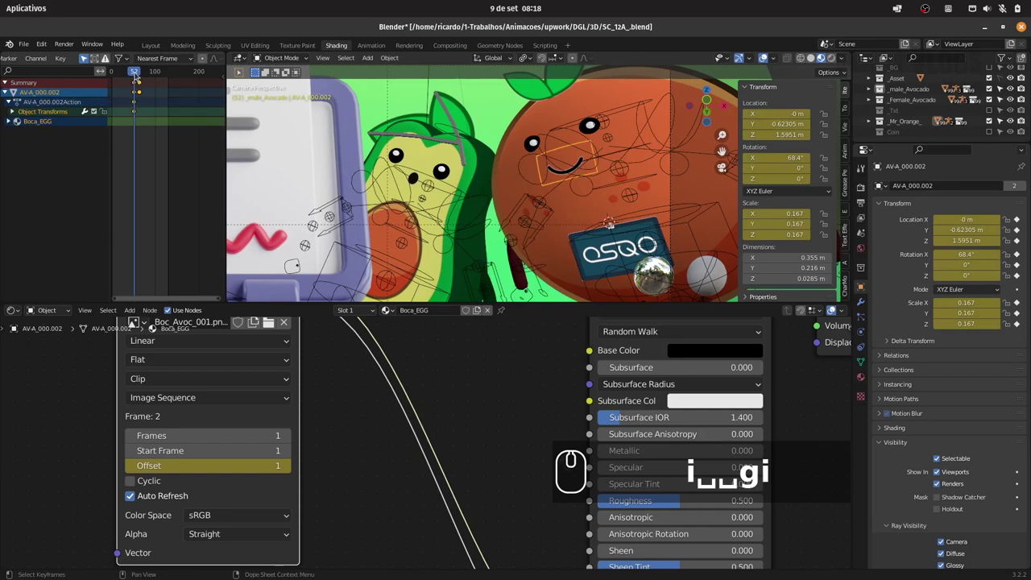
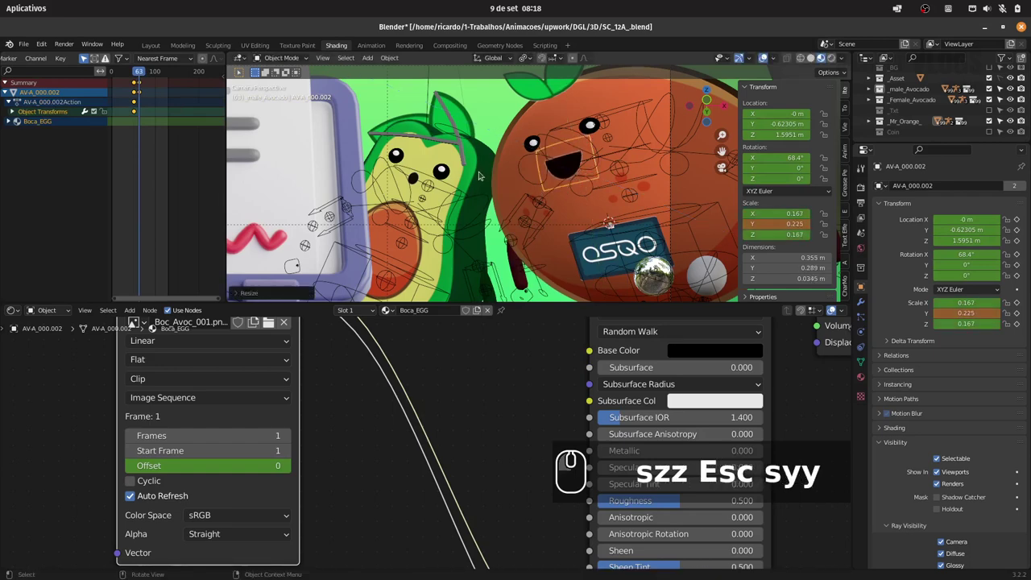
type("i")
left_click(571, 165)
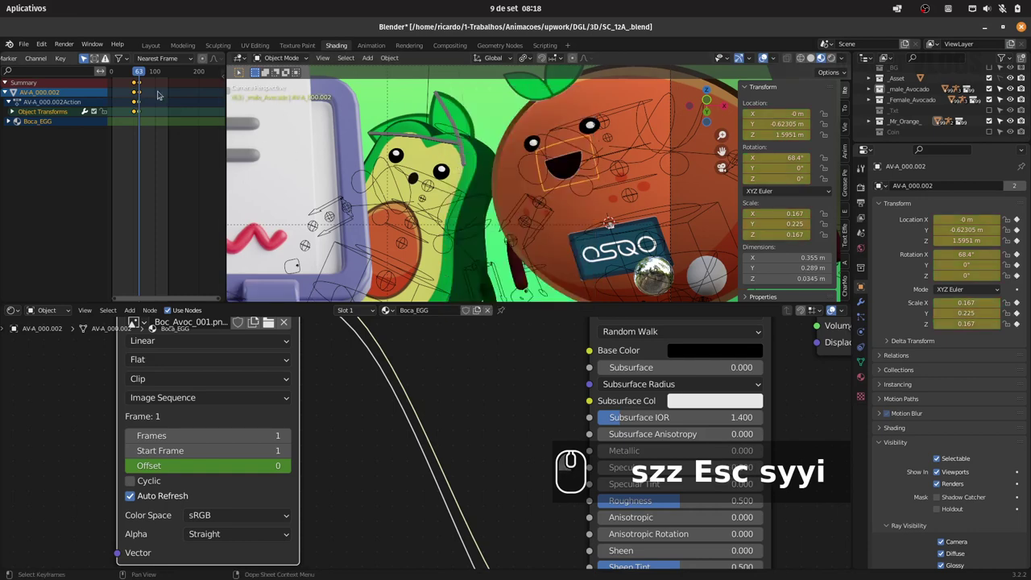
Jump to frame 75 and scrub back through the mouth switching between open and closed
left_click(144, 76)
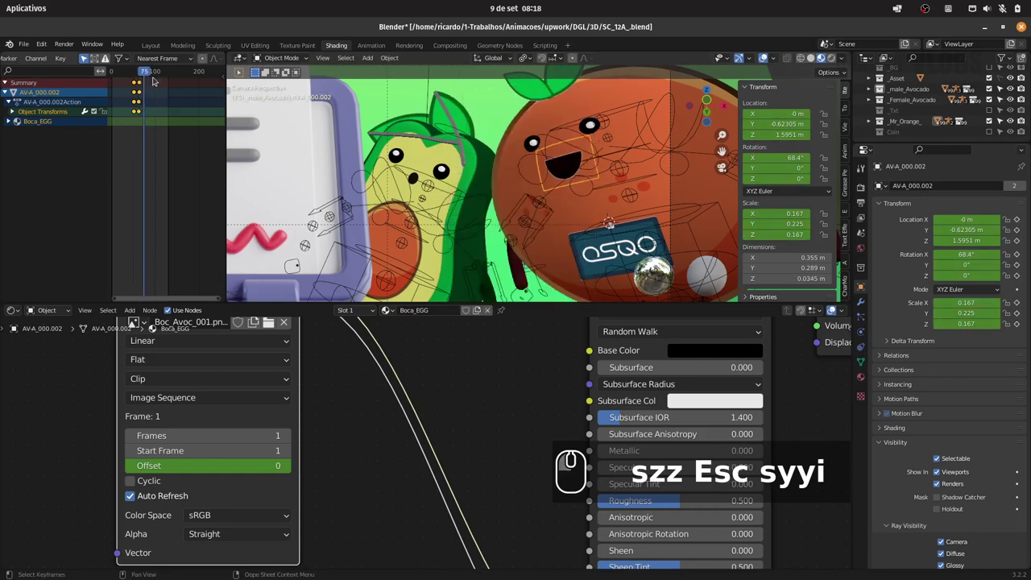
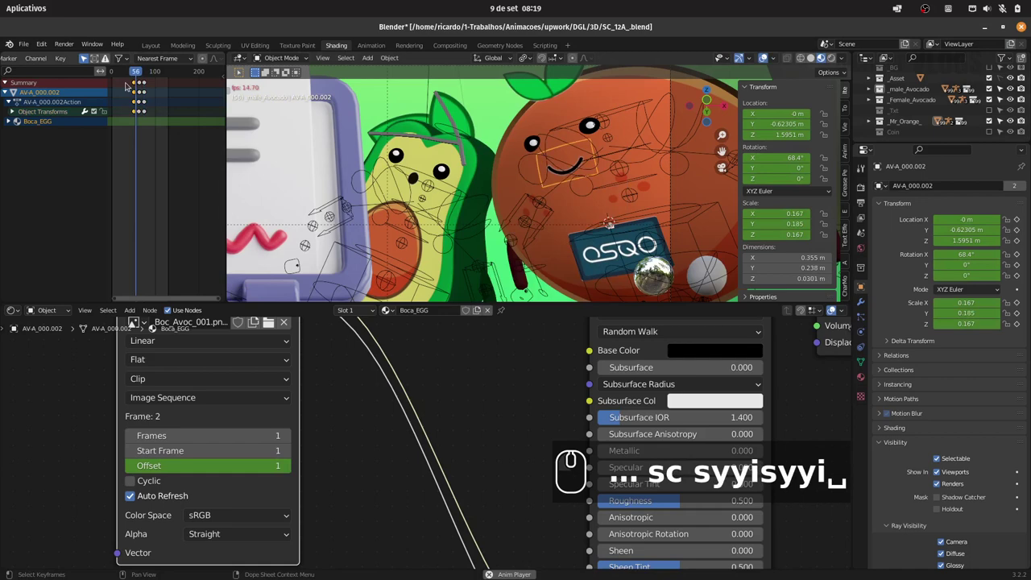
left_click_drag(131, 75, 120, 91)
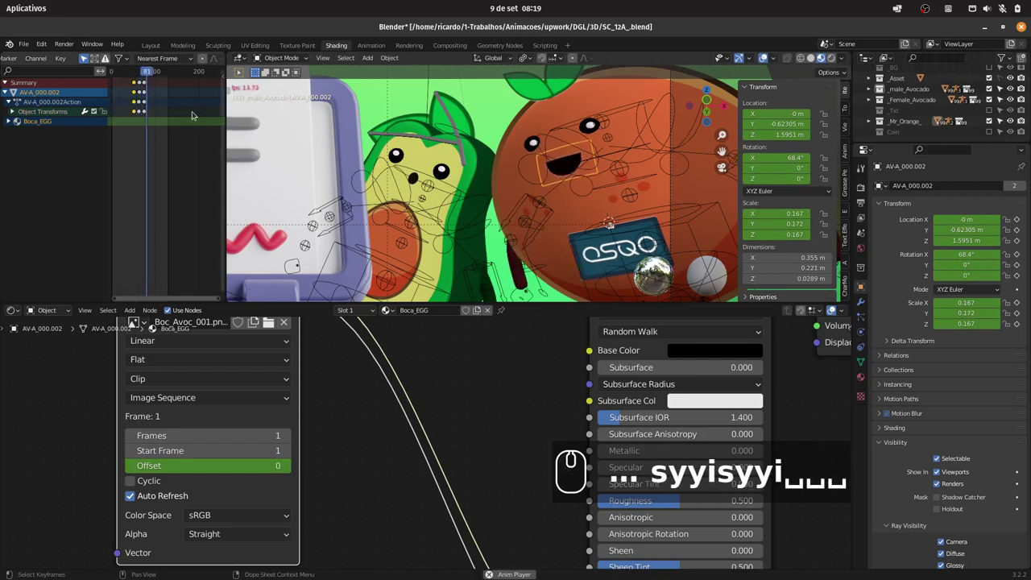
type("...4×")
left_click_drag(131, 75, 137, 125)
left_click(147, 96)
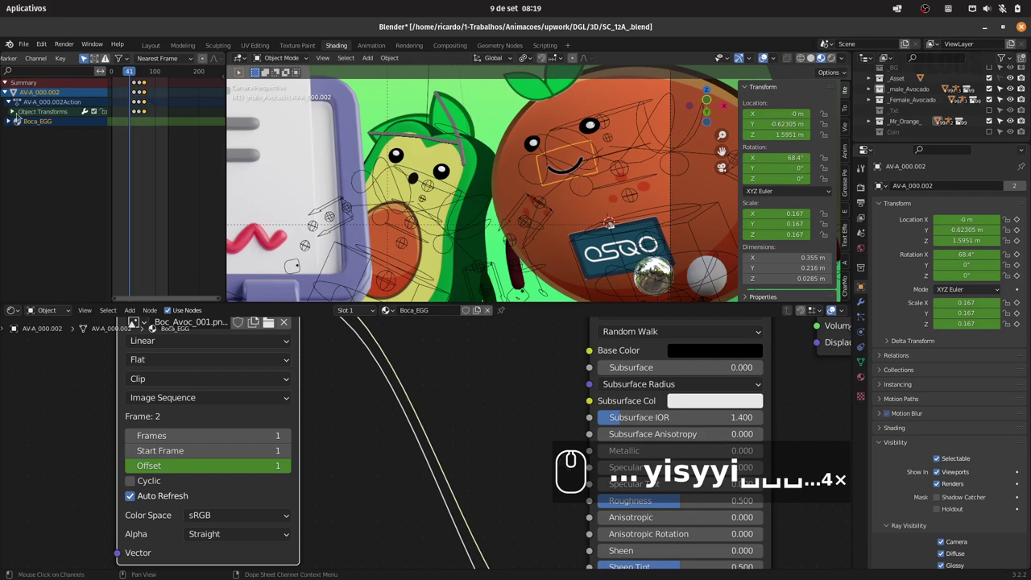
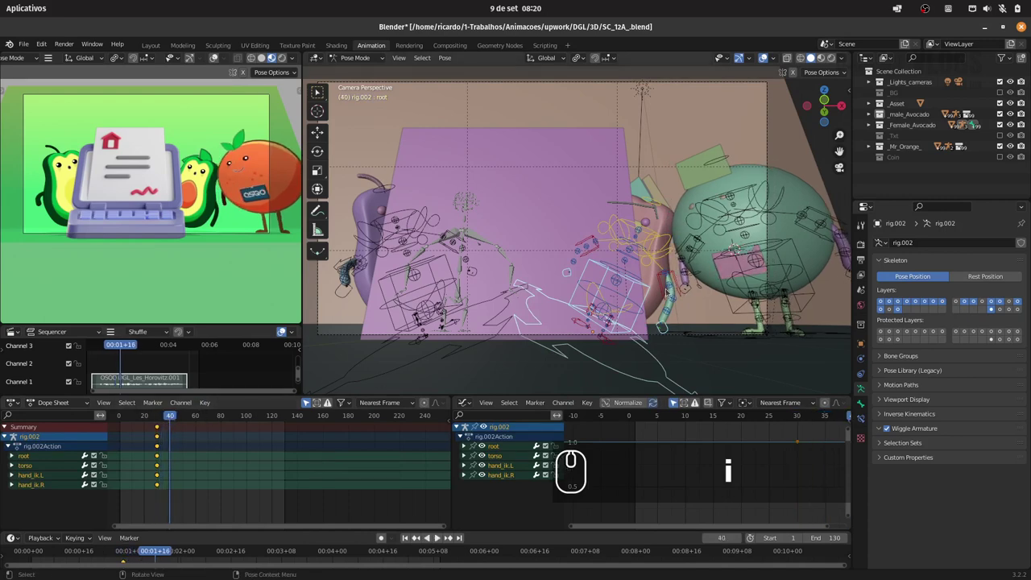
Copy the rig's frame-30 keys a few frames later and move the left hand IK along X
key("i")
left_click(669, 291)
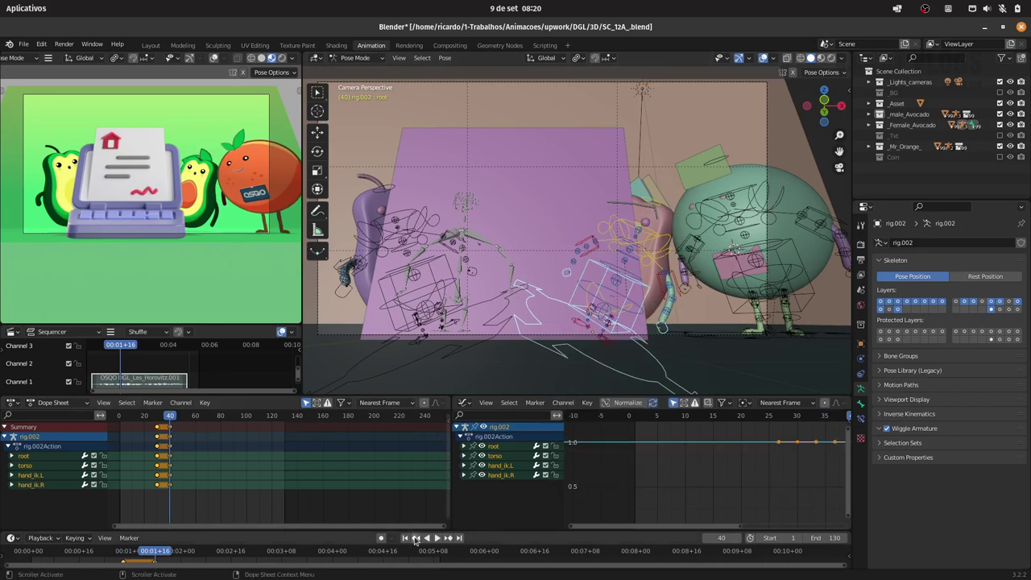
left_click(422, 539)
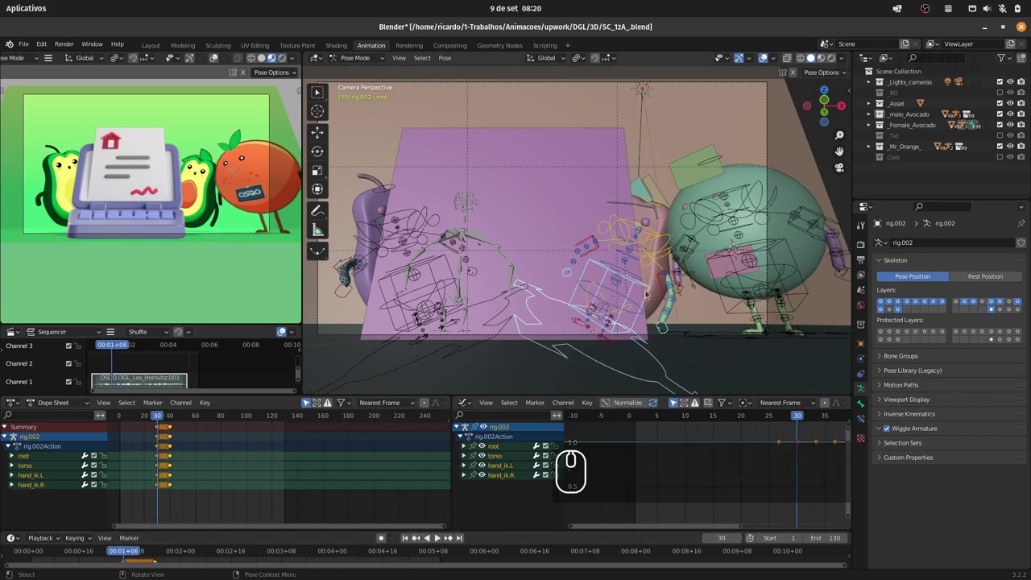
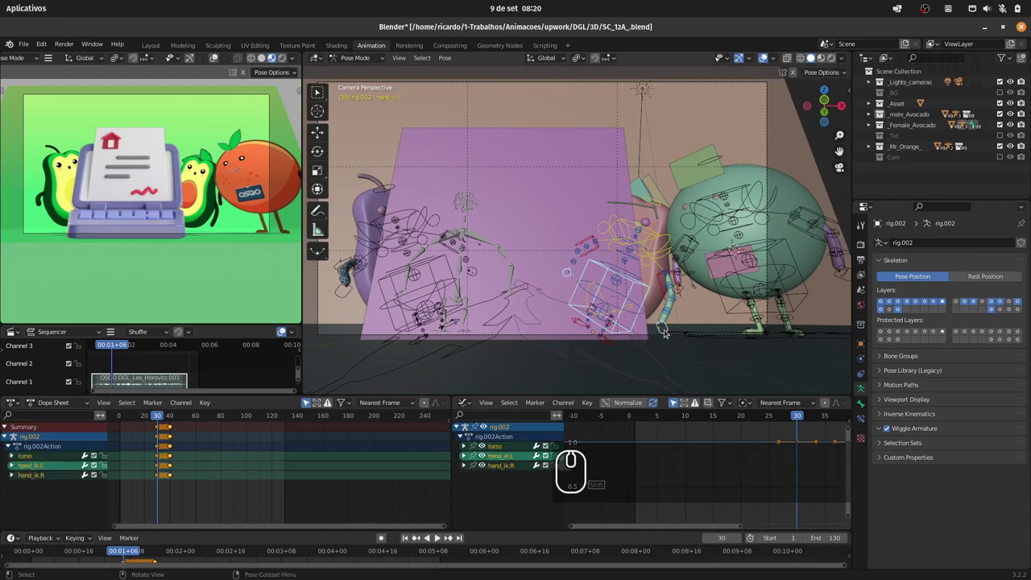
key("g")
type("gx")
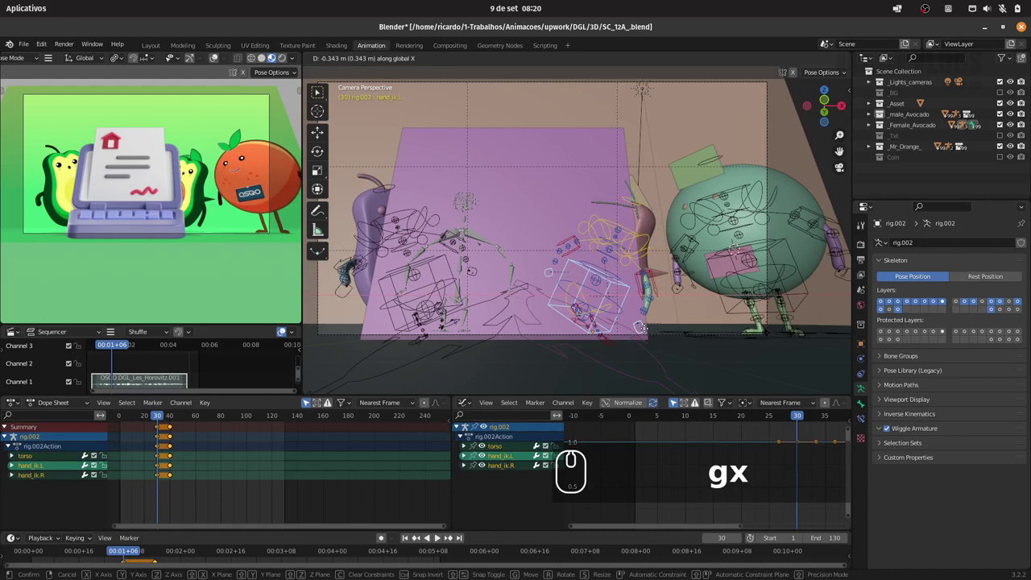
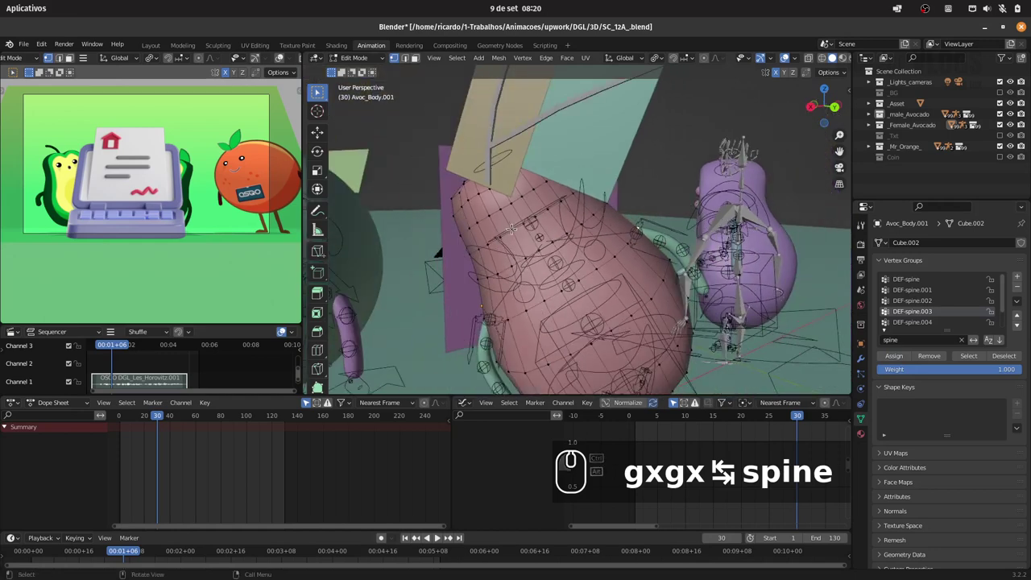
Tab into Avoc_Body.001 edit mode, filter vertex groups for 'spine', and Tab back out
type("gx ⇆ spine ⇆")
type("0")
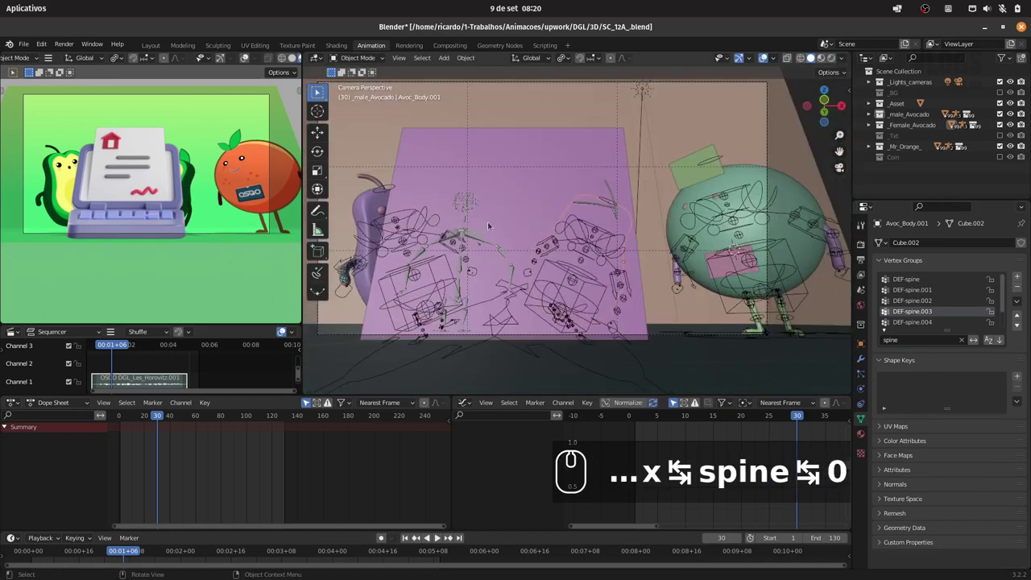
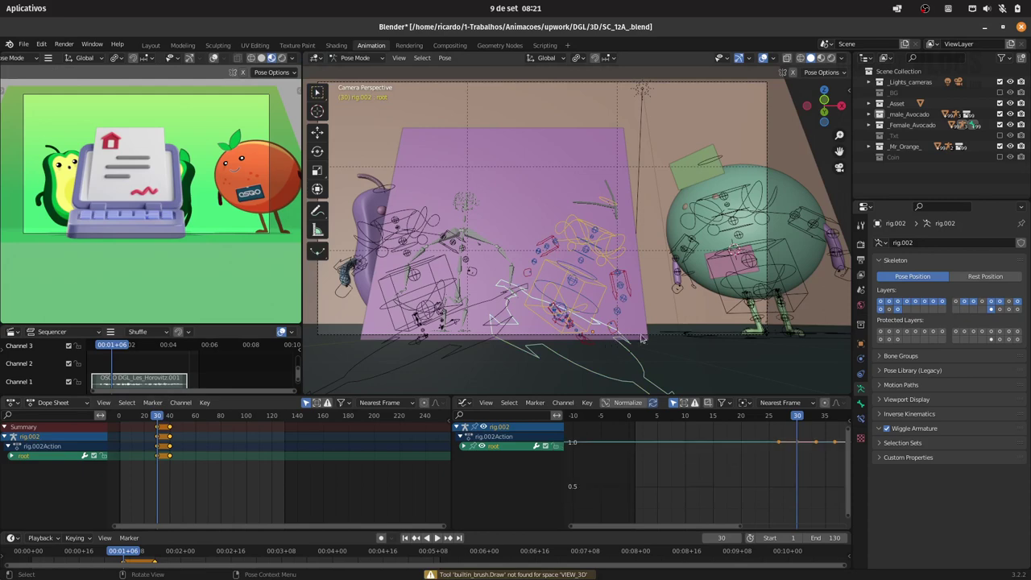
Key the torso pose, then slide the rig's root sideways along X at frame 30
key("i")
left_click(618, 298)
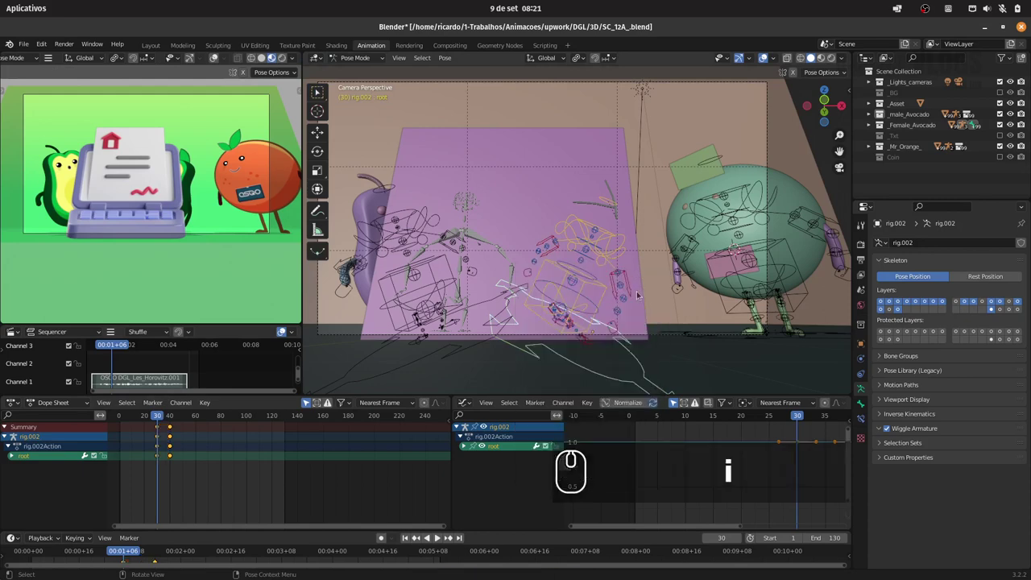
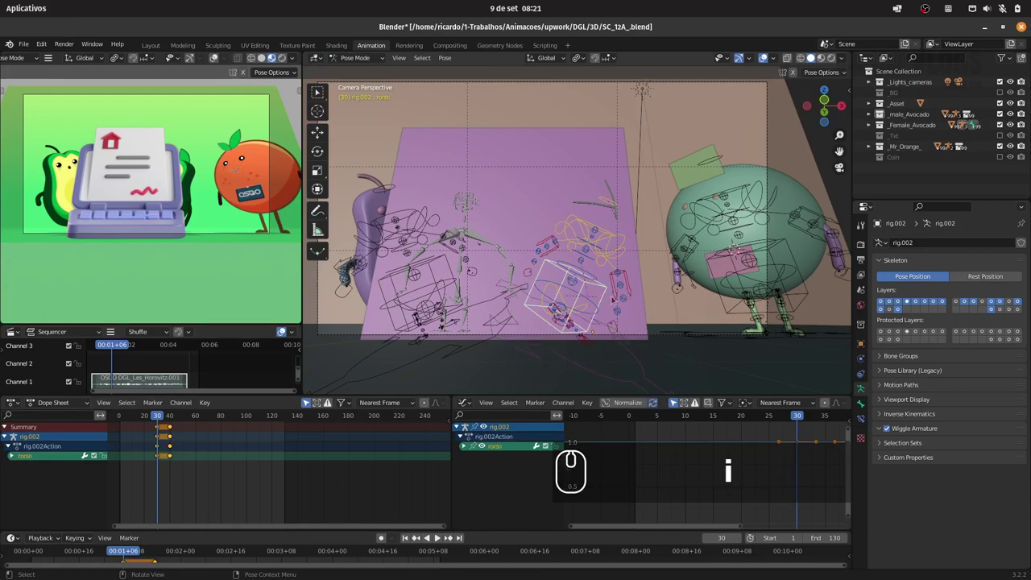
left_click_drag(160, 417, 199, 429)
left_click(389, 540)
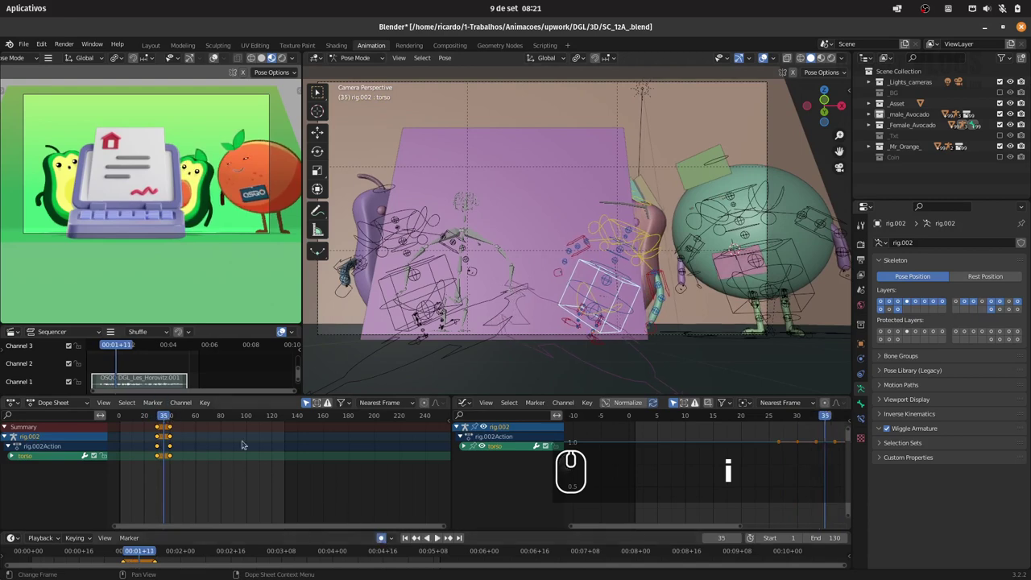
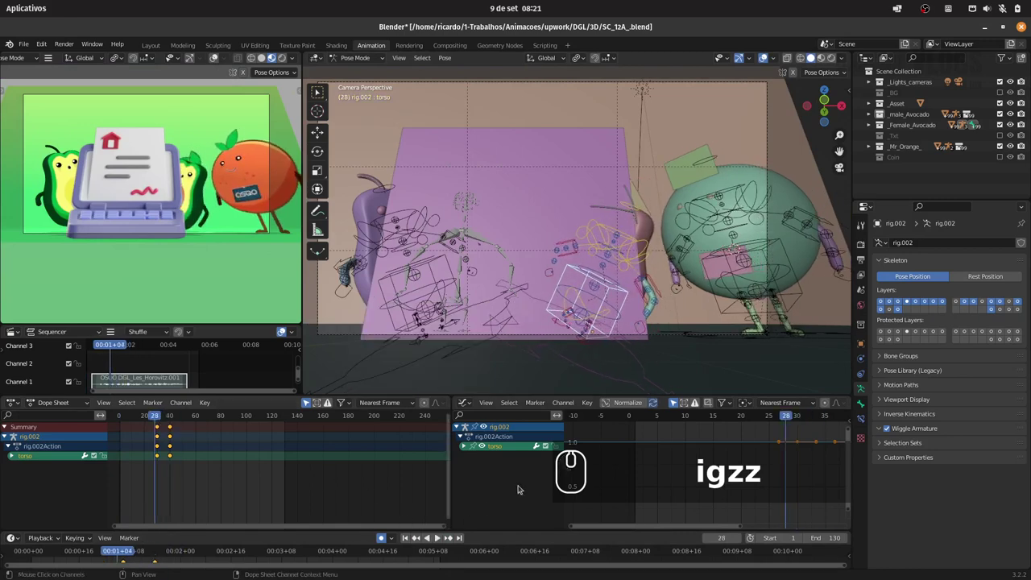
left_click(595, 372)
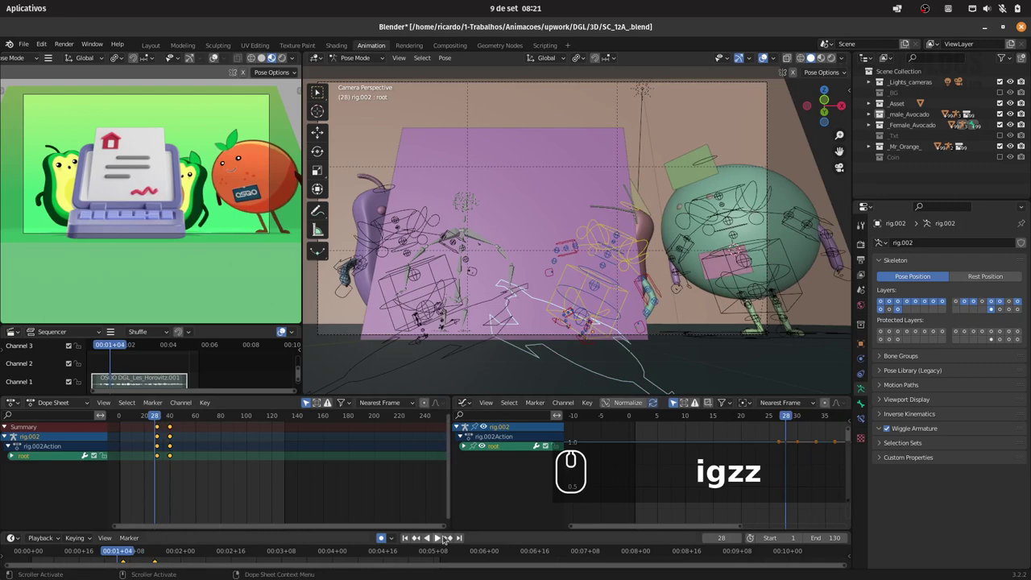
left_click_drag(455, 538, 709, 331)
type("gx")
left_click_drag(679, 333, 663, 339)
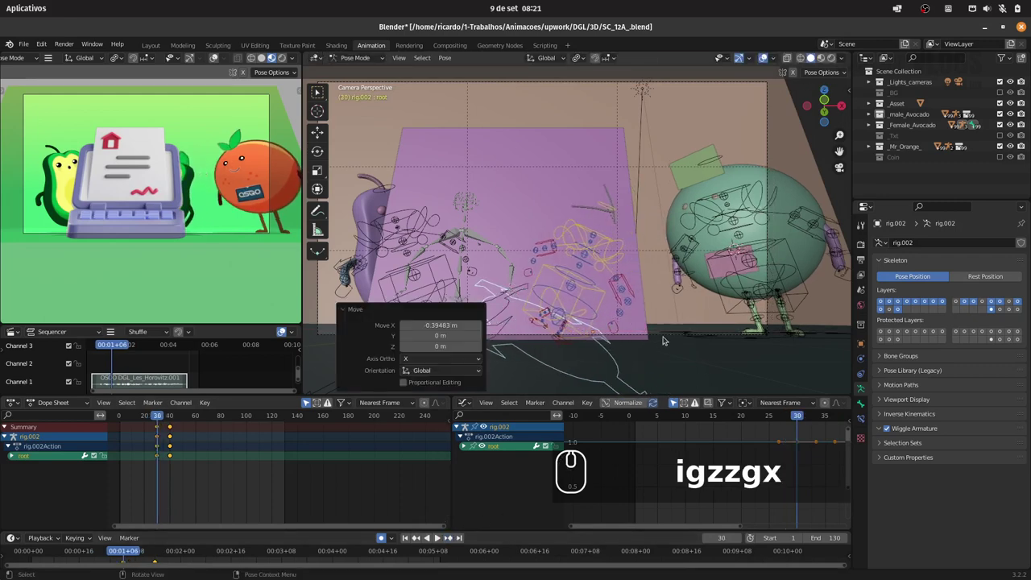
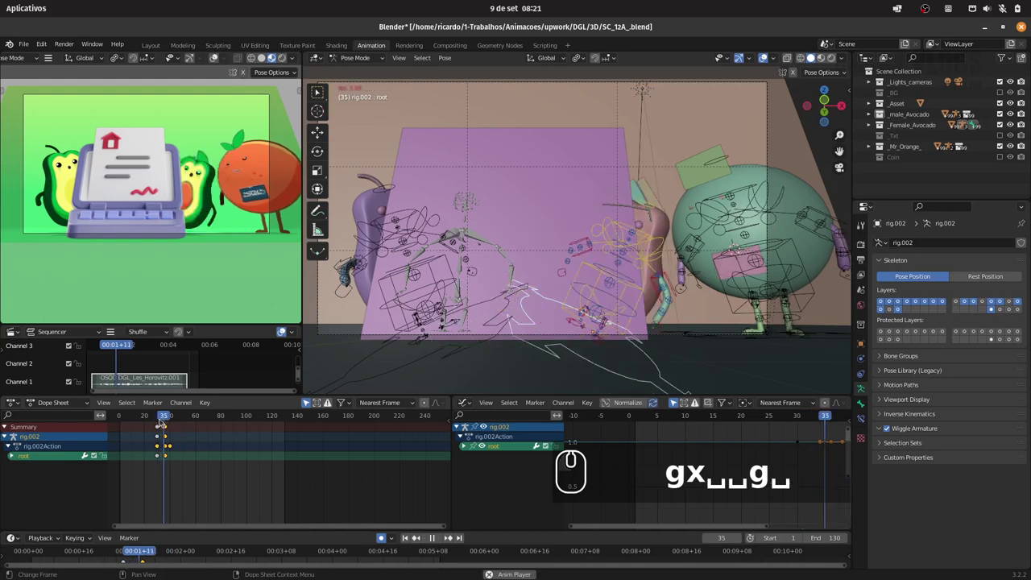
Key the small torso bob at frames 35 and 40 and preview it across nearby frames
left_click(160, 417)
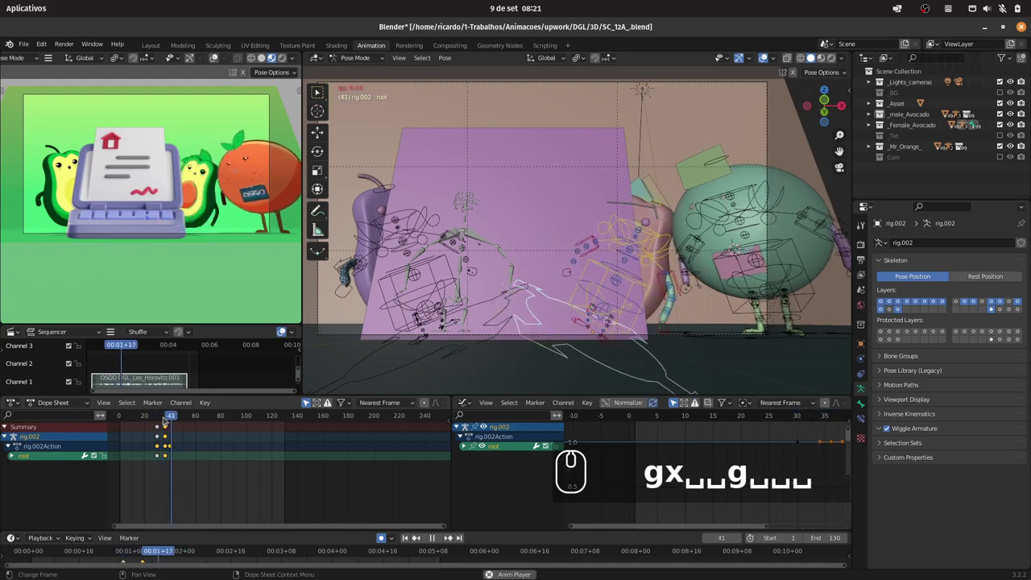
type("...4×")
left_click(162, 417)
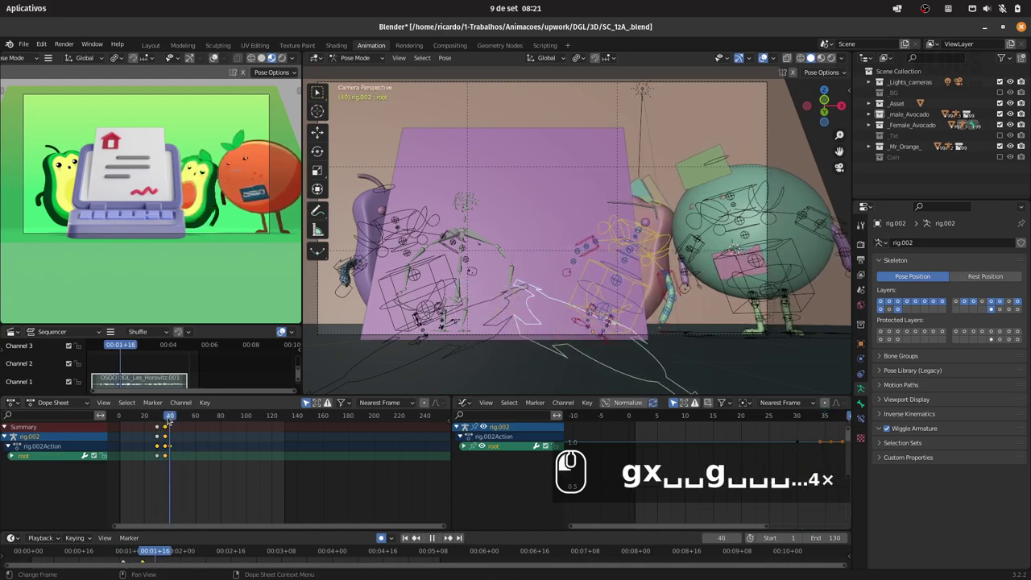
left_click_drag(160, 419, 179, 421)
left_click_drag(248, 413, 672, 327)
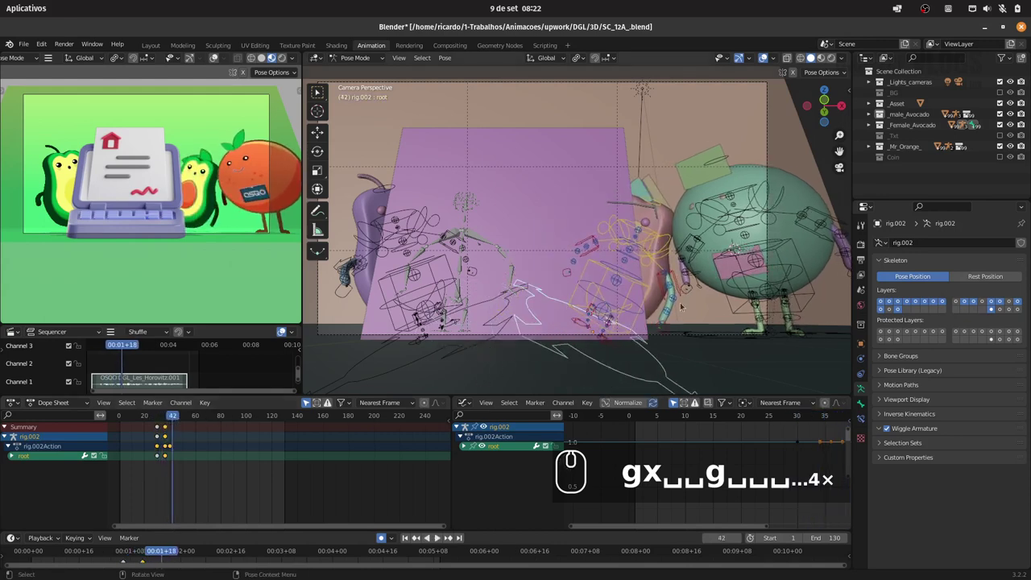
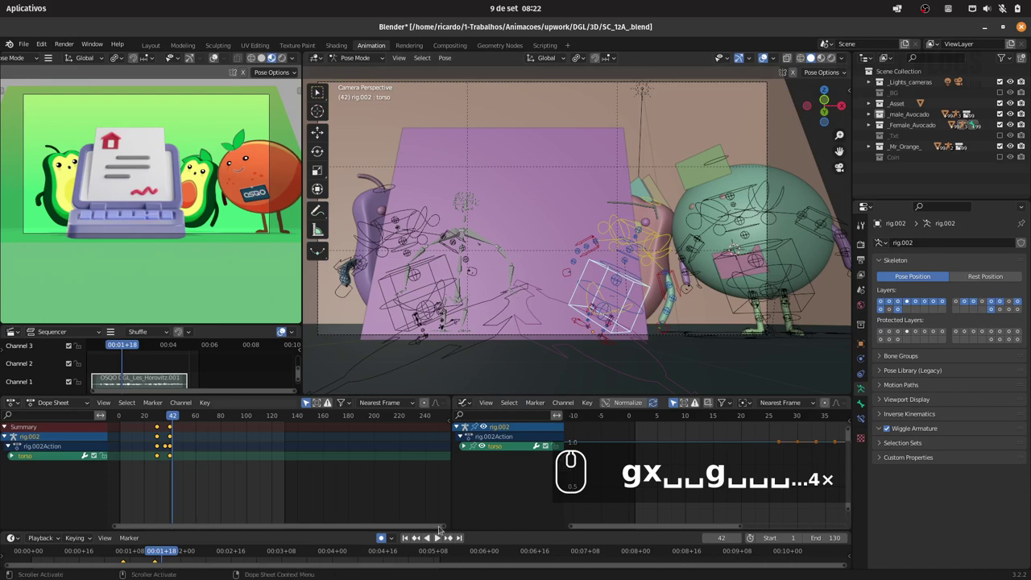
left_click(419, 539)
left_click_drag(177, 419, 670, 320)
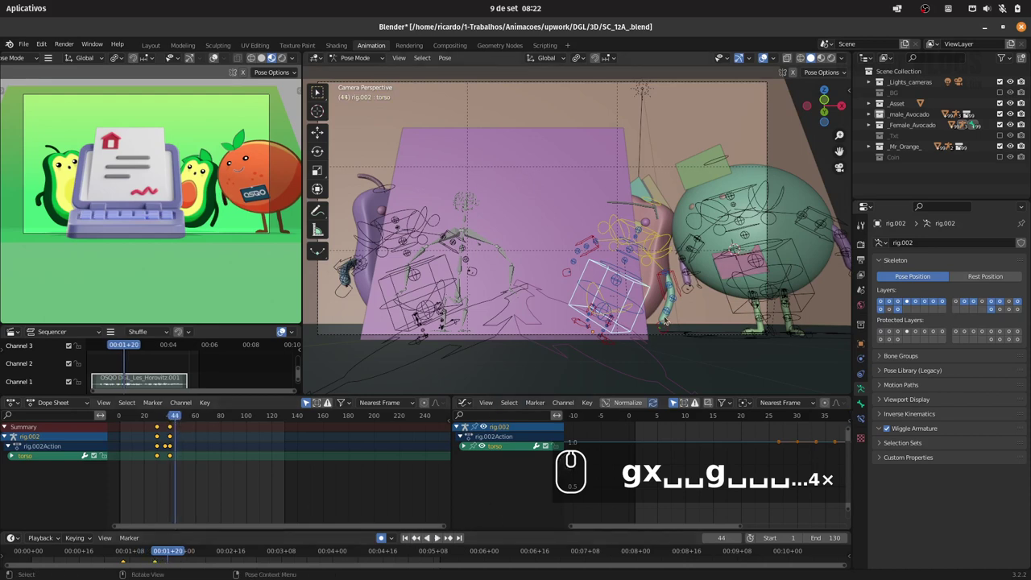
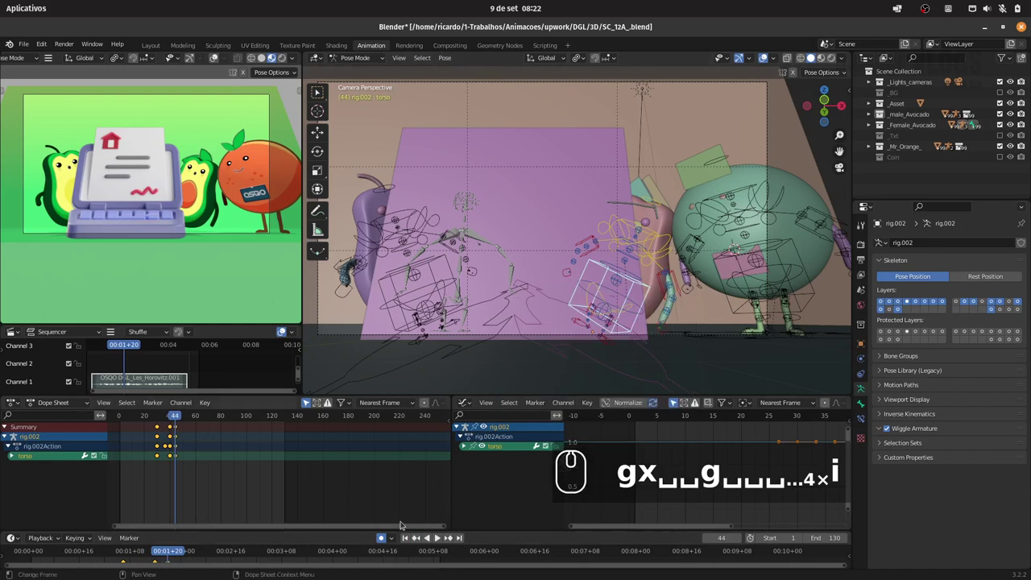
left_click_drag(418, 539, 669, 328)
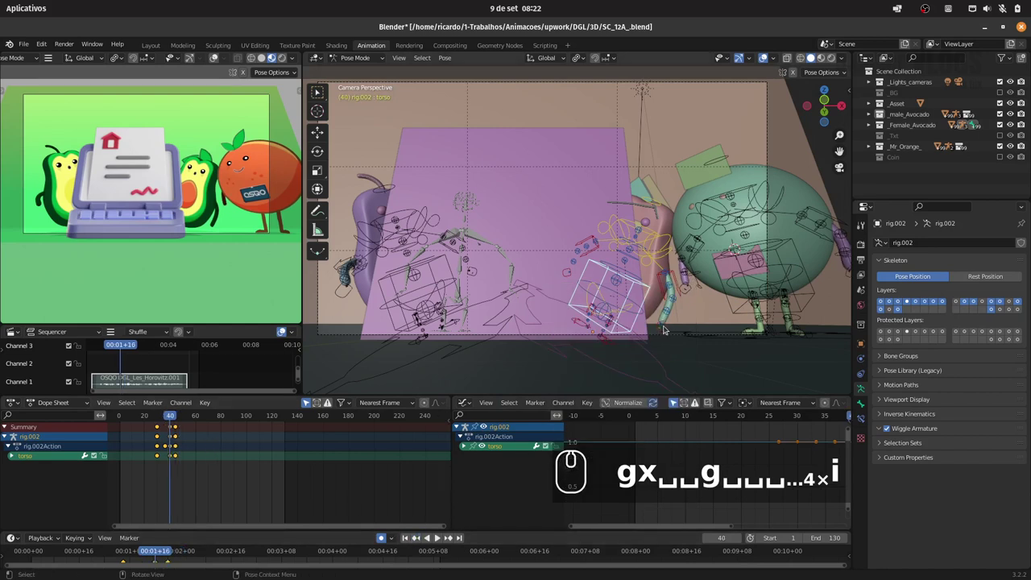
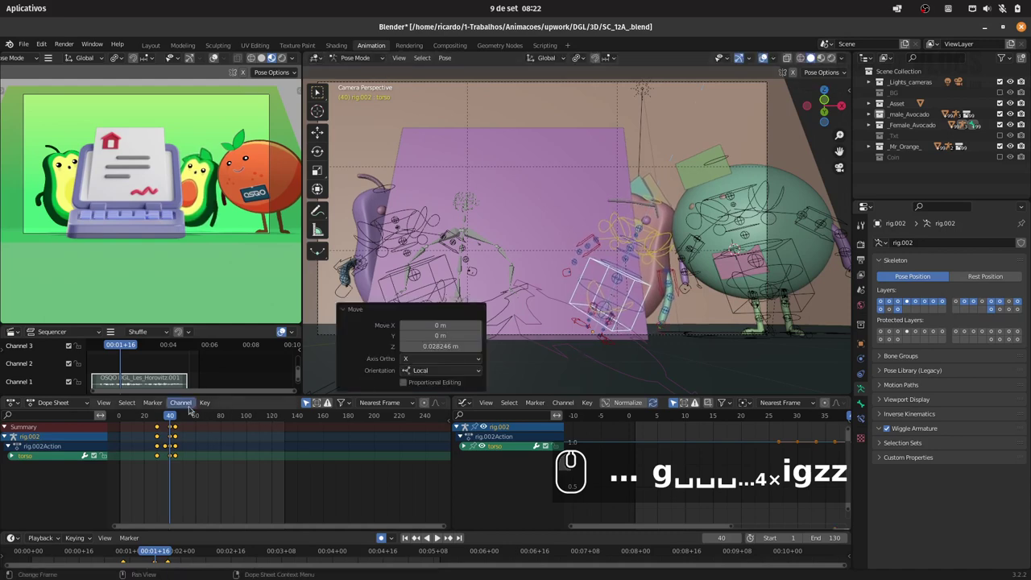
left_click(164, 415)
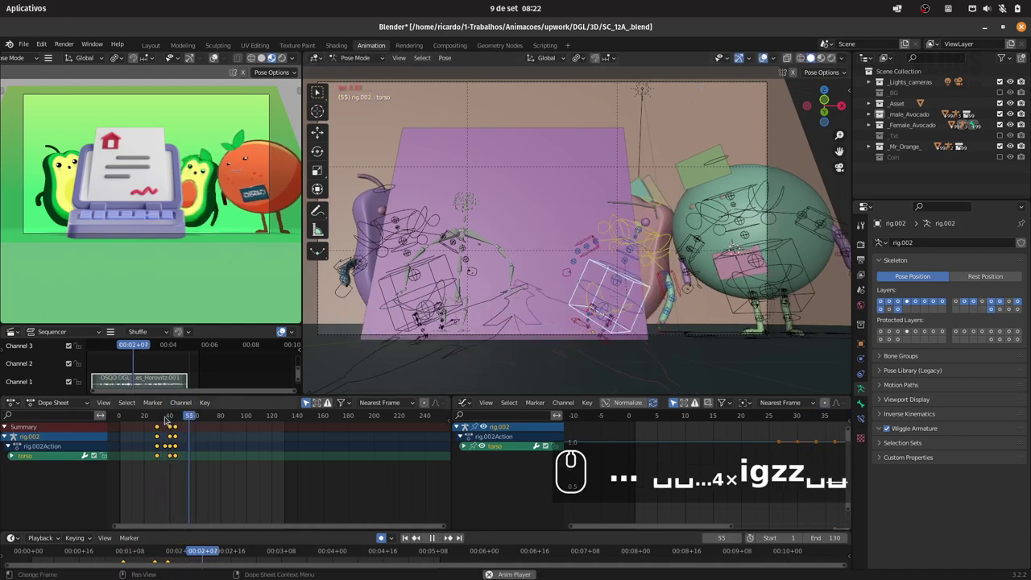
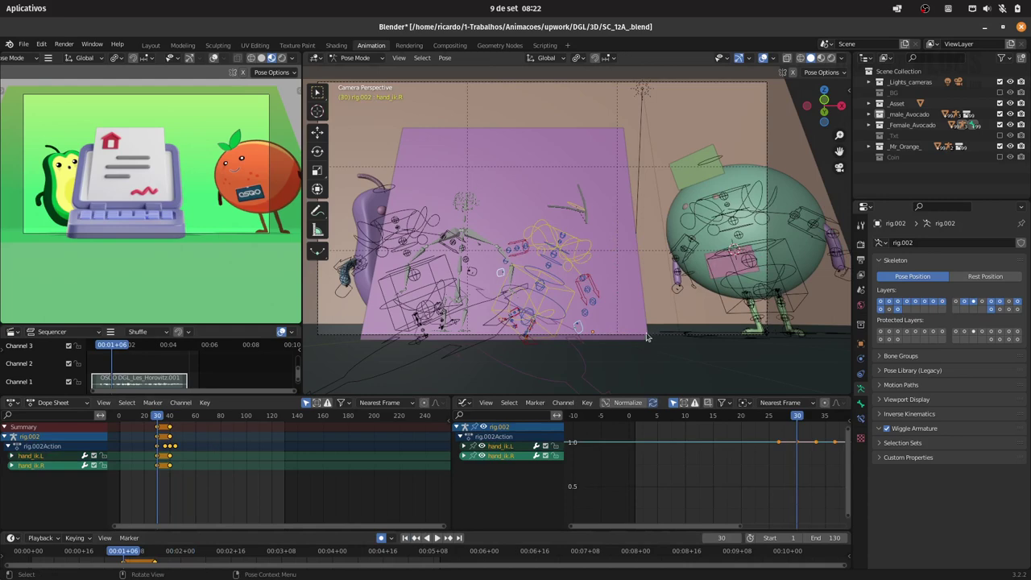
With auto keying, slide the hand IK control sideways along X and key it at successive frames
key("g")
key("x")
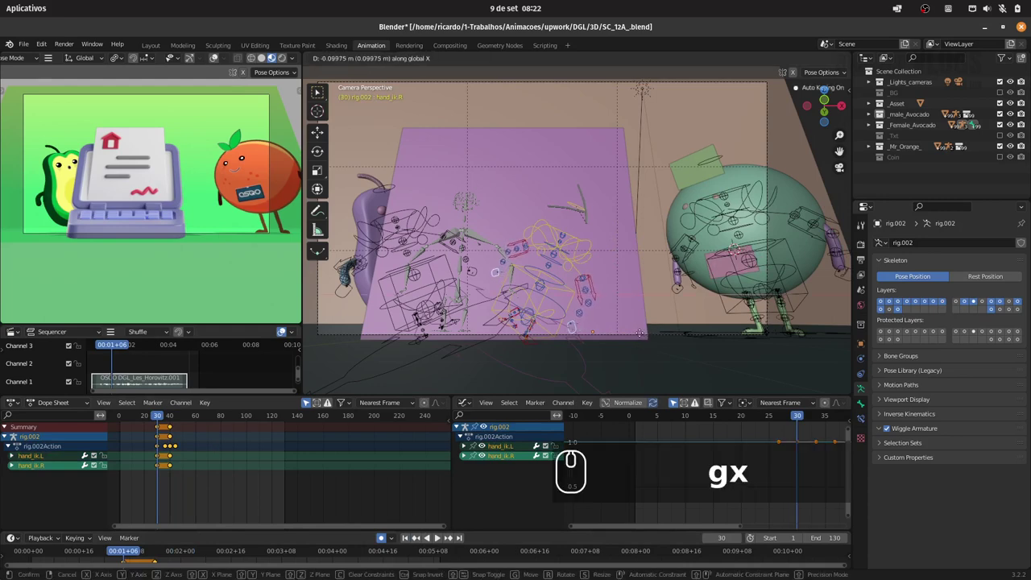
left_click(641, 333)
key("space")
type("gx")
left_click_drag(162, 419, 186, 421)
type("i")
left_click_drag(652, 334, 420, 541)
left_click(419, 539)
Add another sideways hand key near frame 52 and play back the gesture
type("gx")
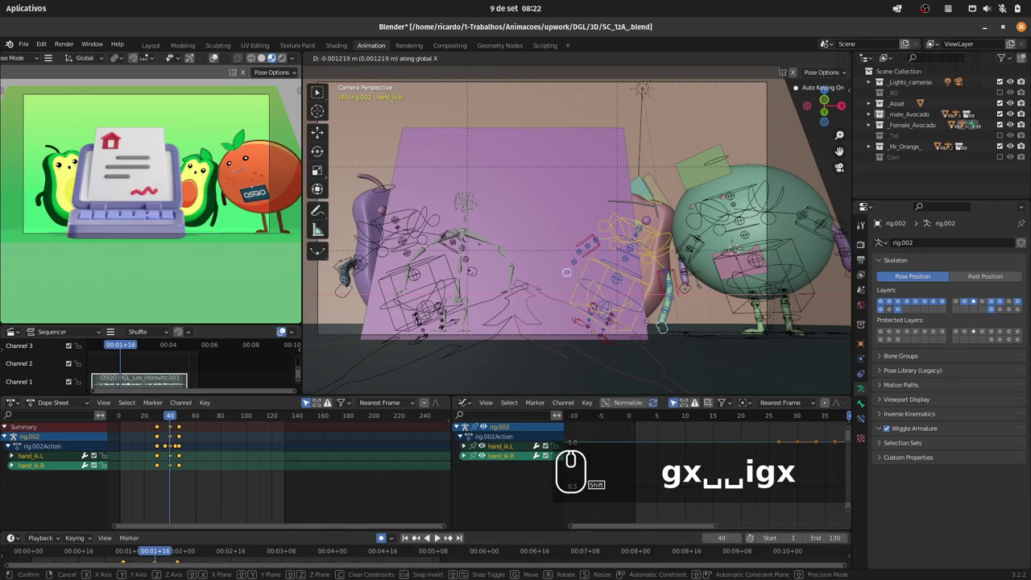
left_click(662, 325)
left_click(165, 420)
left_click(174, 417)
type("...4×")
left_click(158, 418)
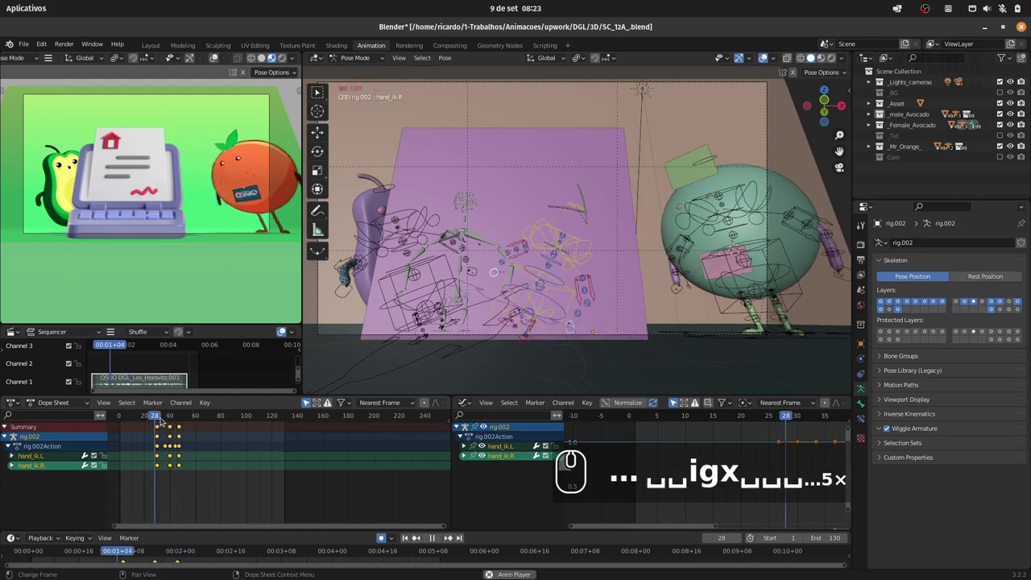
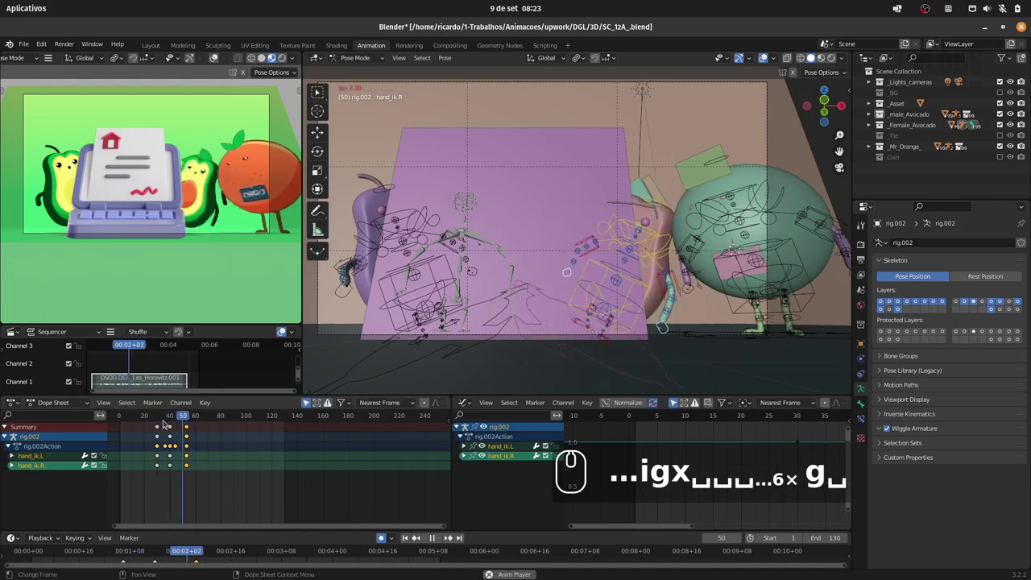
left_click(166, 417)
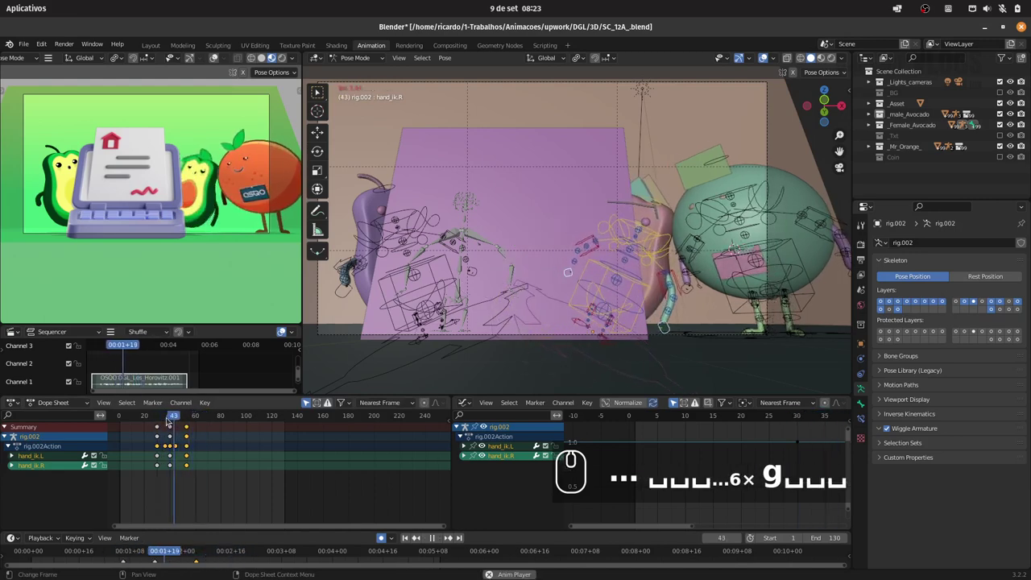
left_click(160, 417)
key("space")
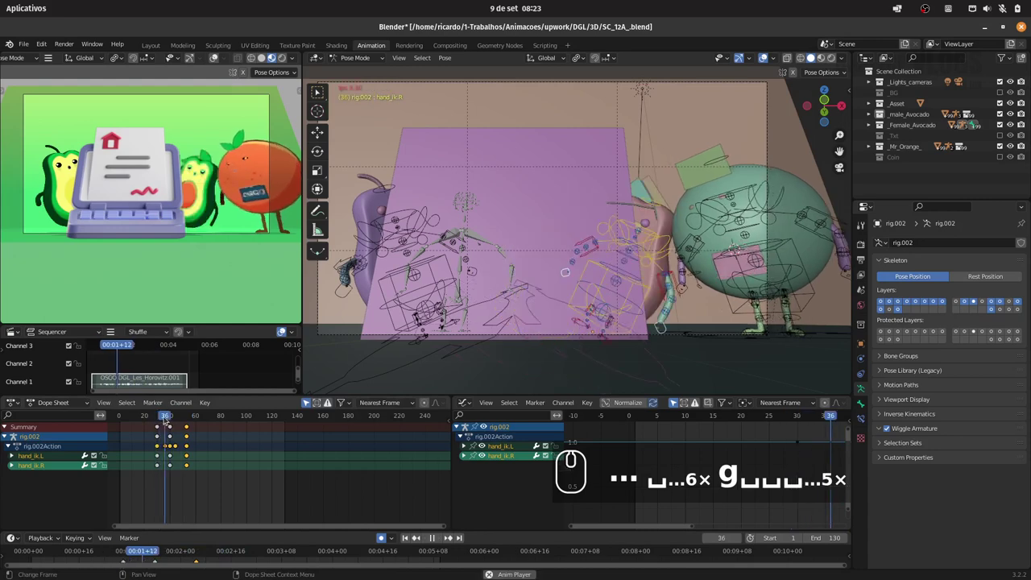
key("space")
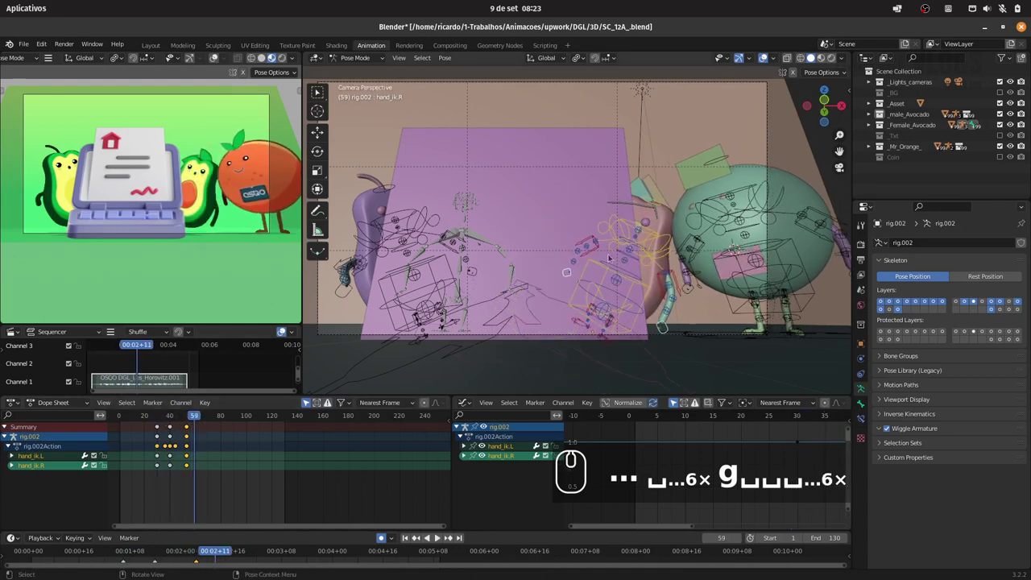
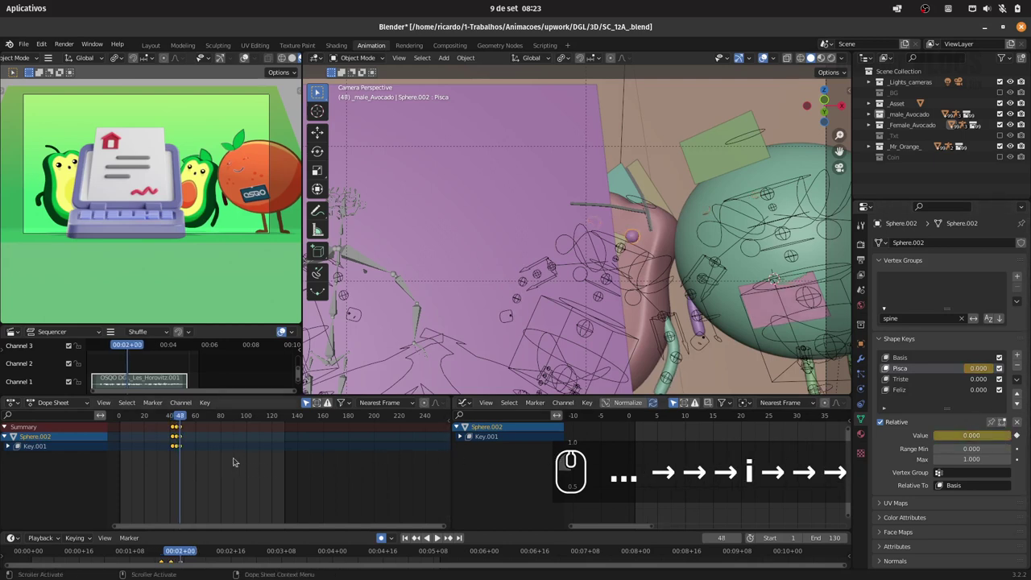
Duplicate the Pisca blink keyframes with Shift+D and place the copy right after, around frames 45–51
left_click_drag(166, 468, 194, 433)
key("shift+d")
type("→→i→→→D")
left_click_drag(205, 445, 178, 422)
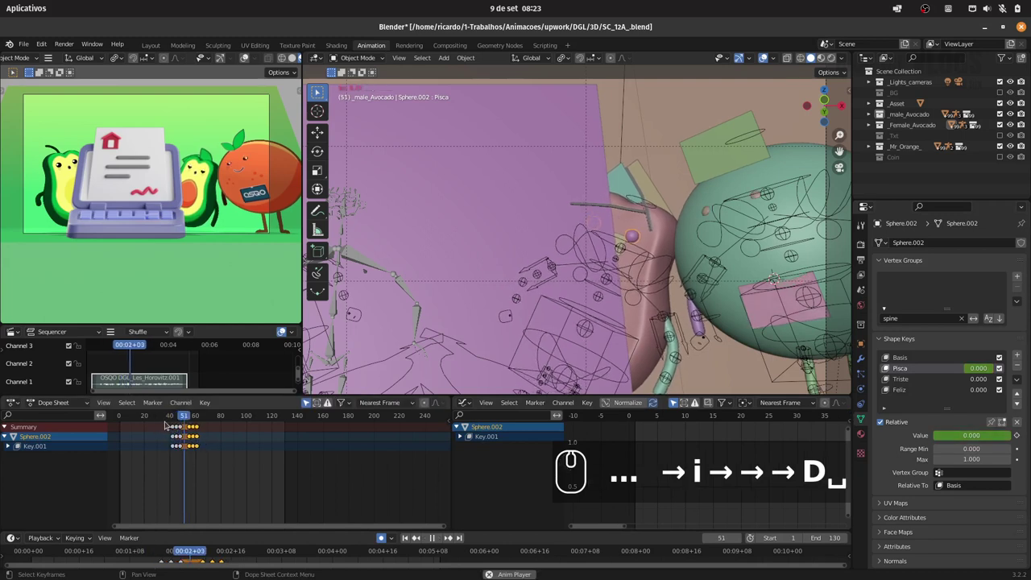
left_click(173, 417)
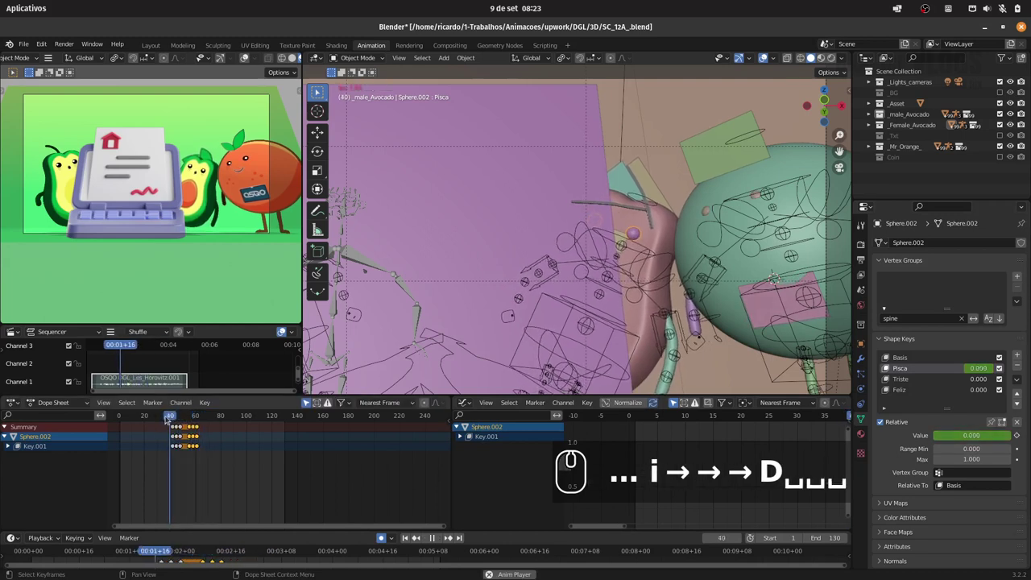
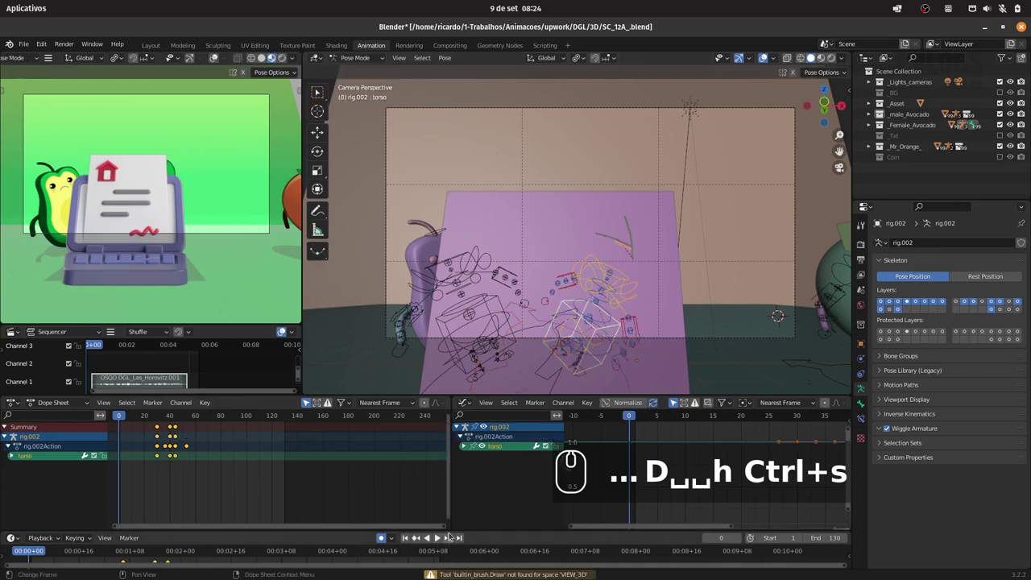
Scale the avocado torso to 0.757 at frame 0 and save the file
key("s")
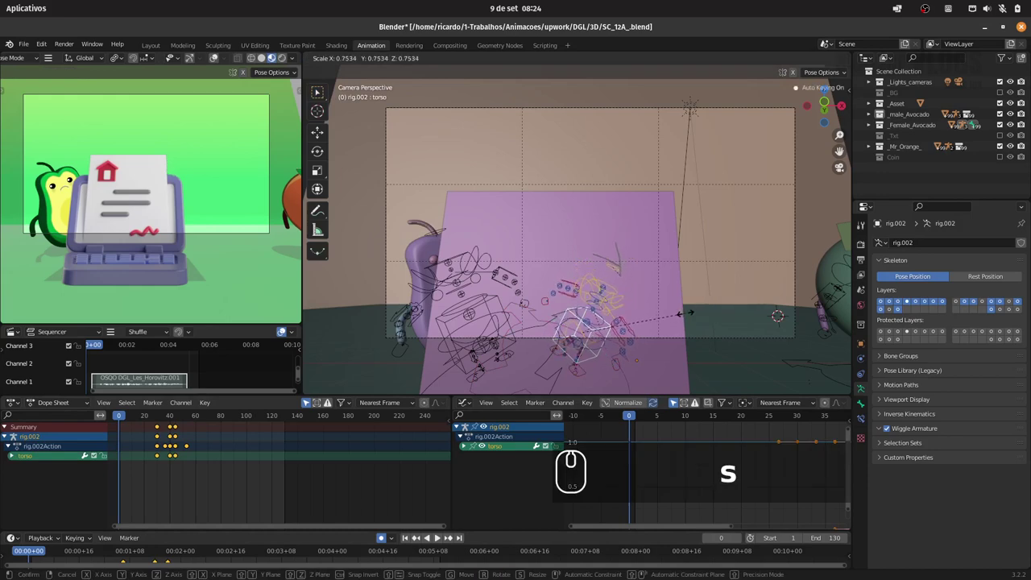
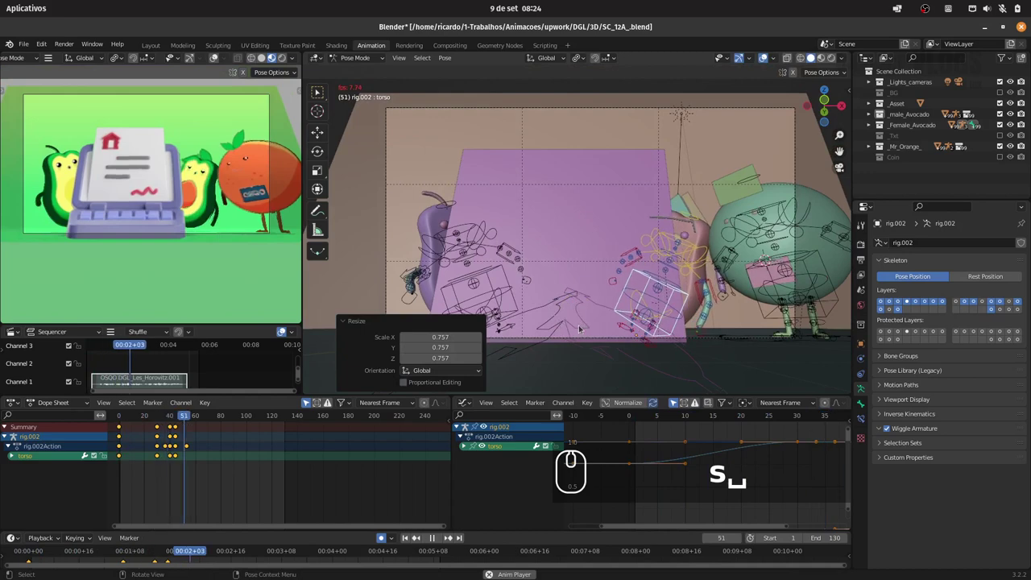
key("space")
key("ctrl+s")
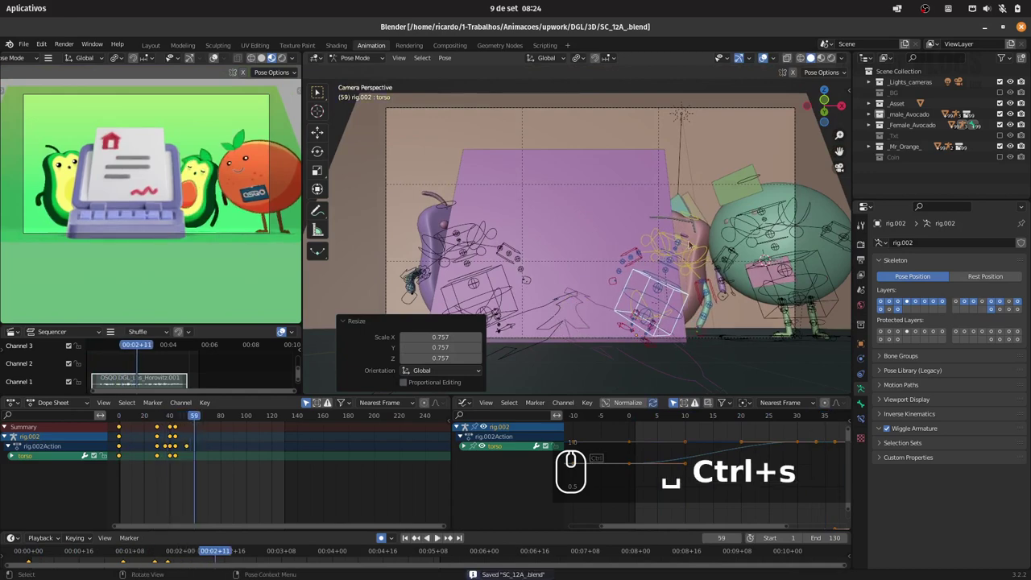
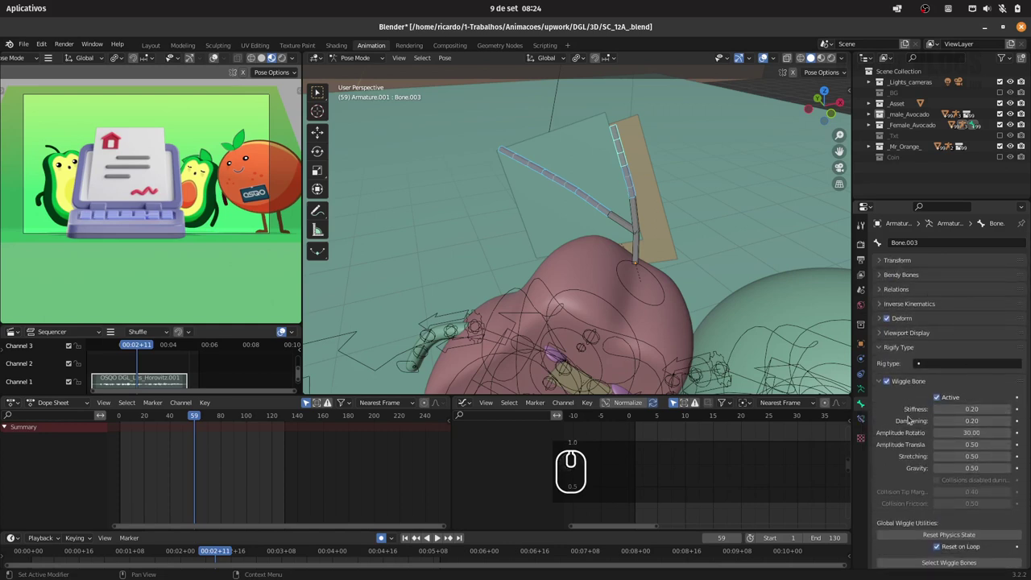
left_click(907, 433)
left_click(940, 529)
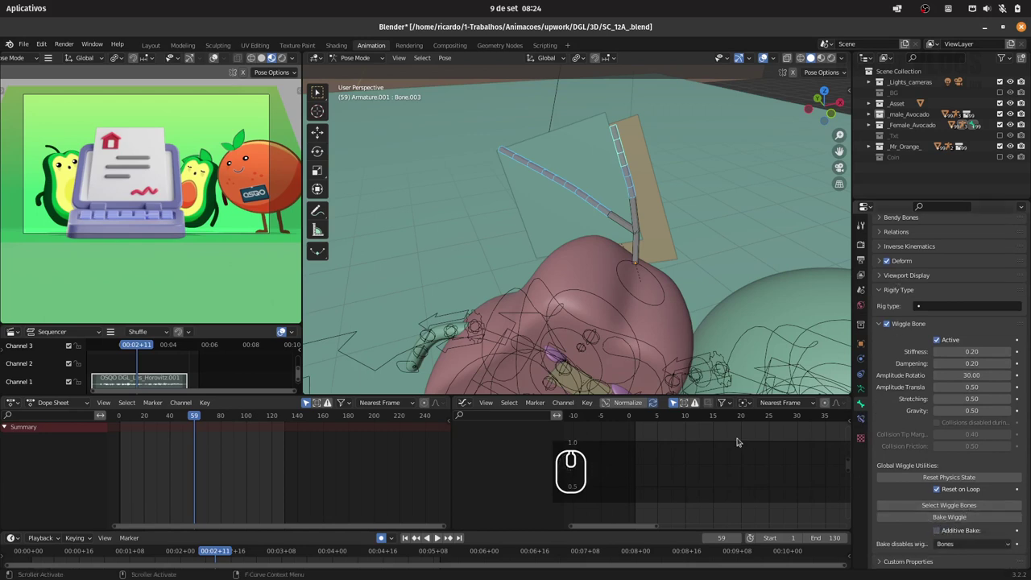
left_click_drag(195, 417, 156, 431)
key("space")
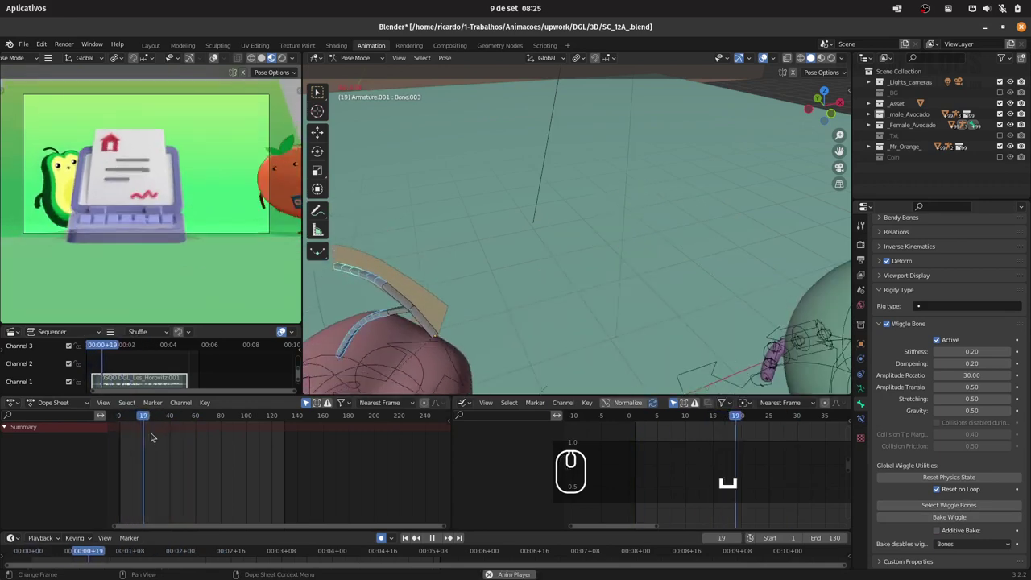
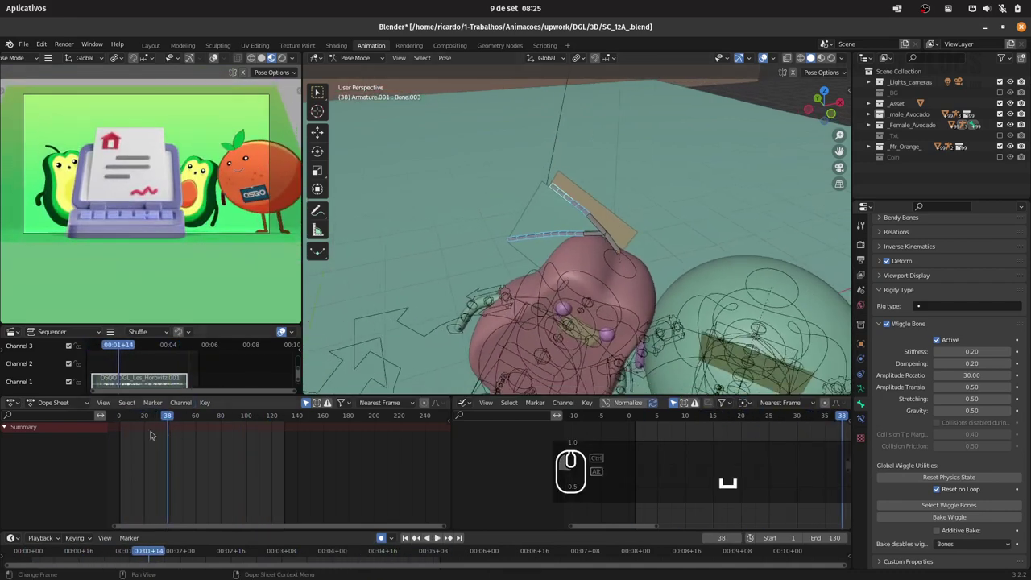
left_click(120, 418)
key("space")
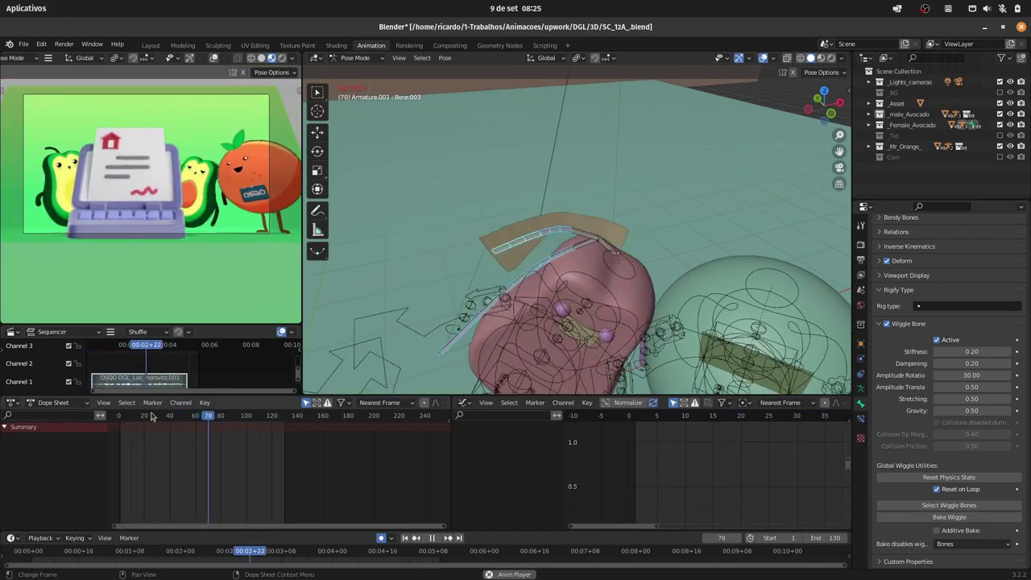
key("space")
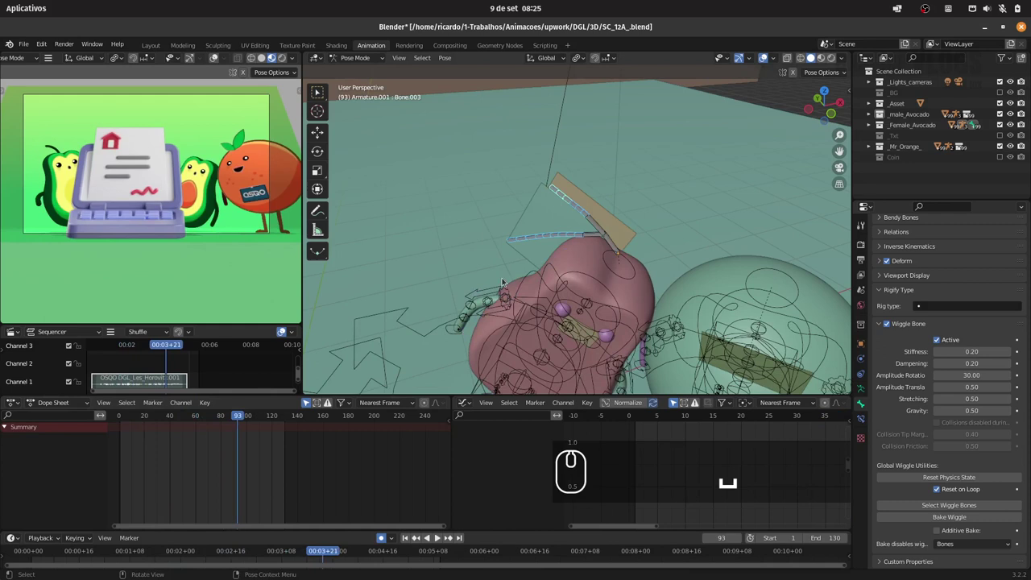
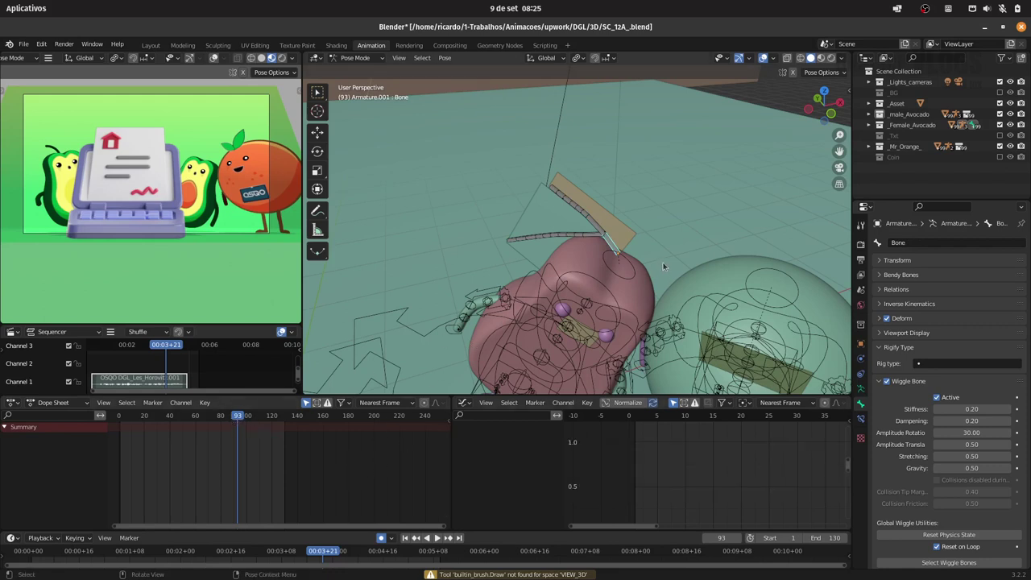
Try rotating the badge's root bone on local Y, cancel, then rotate it on local Z
key("r")
key("y")
key("y")
key("Escape")
key("r")
key("z")
key("z")
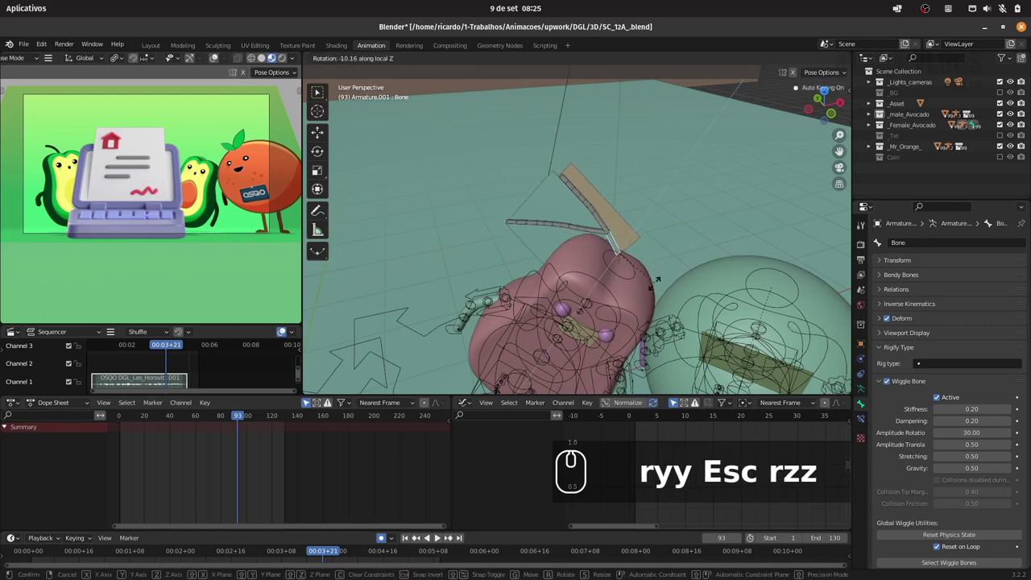
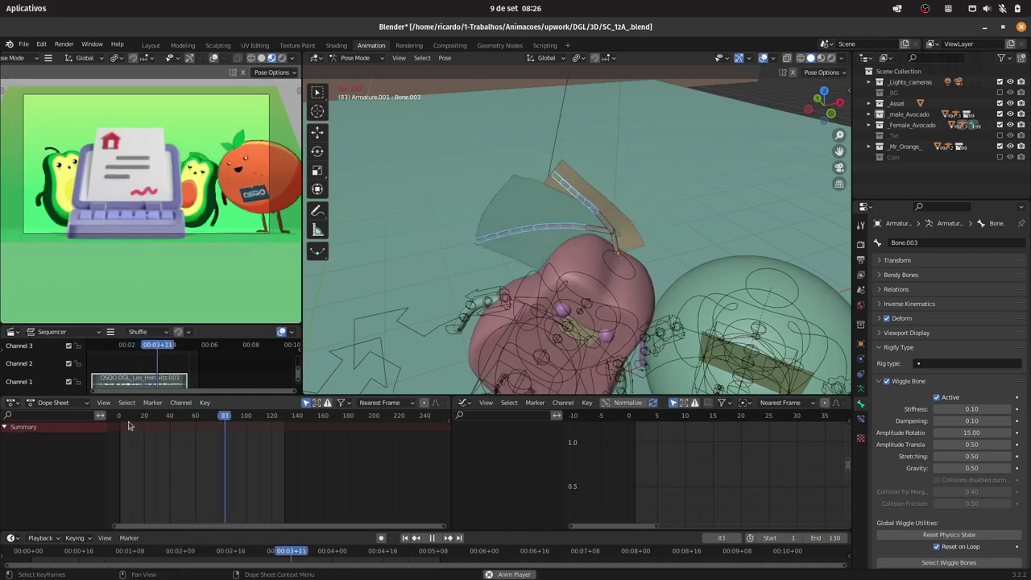
Replay the wiggling badge, save the file and leave Pose Mode on the armature
key("space")
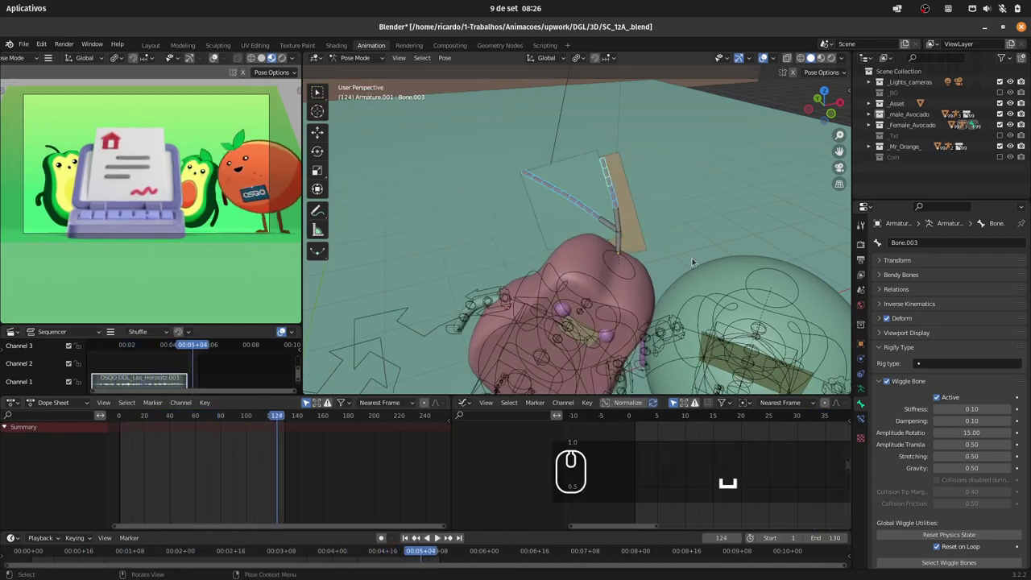
key("ctrl+s")
left_click(364, 58)
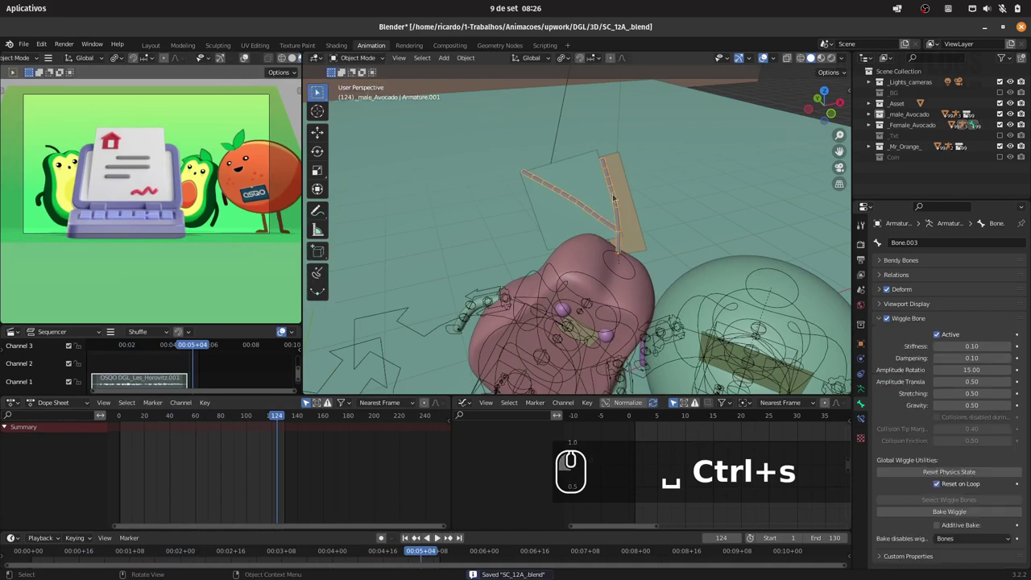
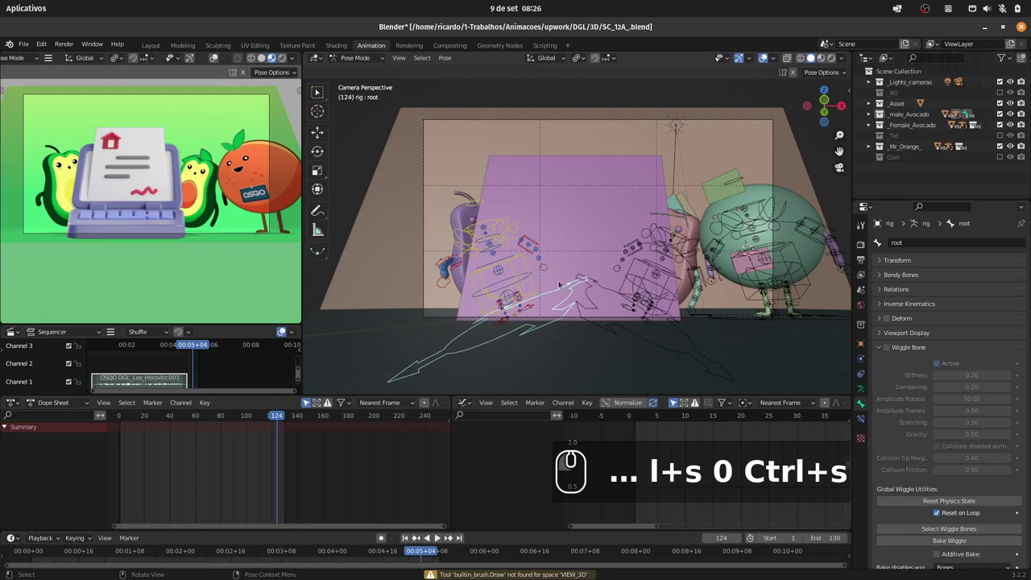
Scrub to frame 41 and keyframe the rig's root, torso and hand controls there
left_click_drag(255, 418, 158, 418)
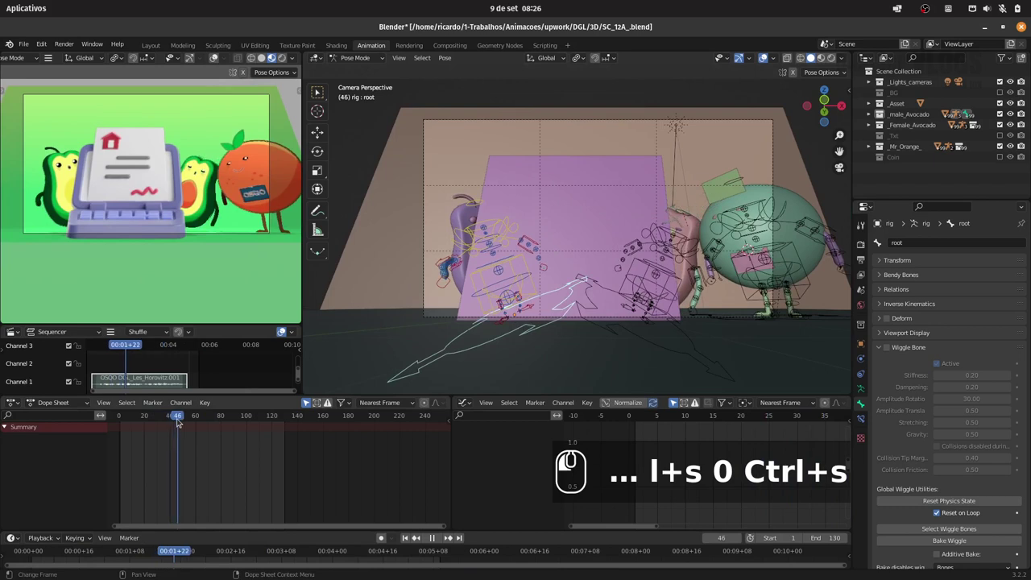
left_click(170, 419)
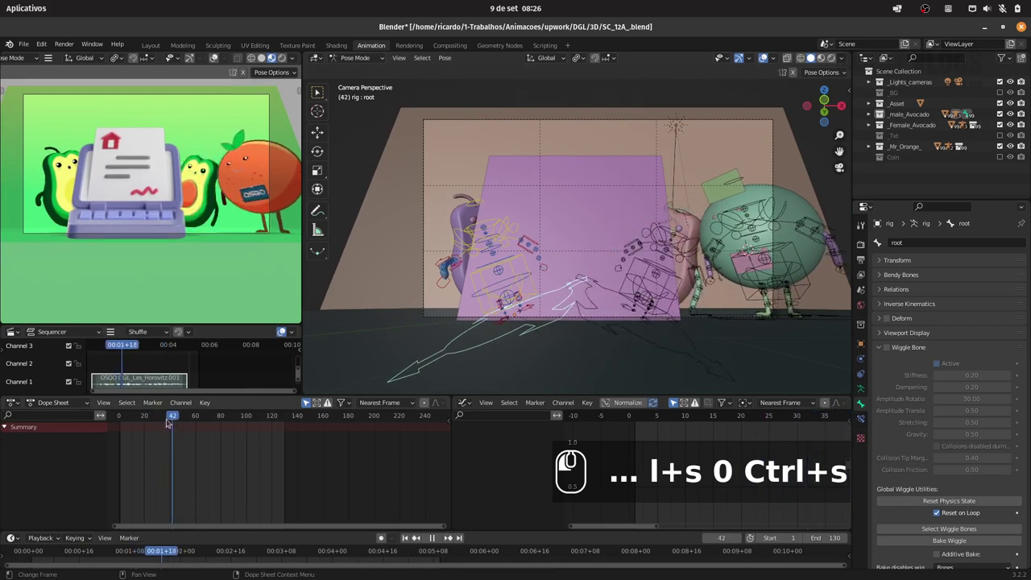
type("l+s 0")
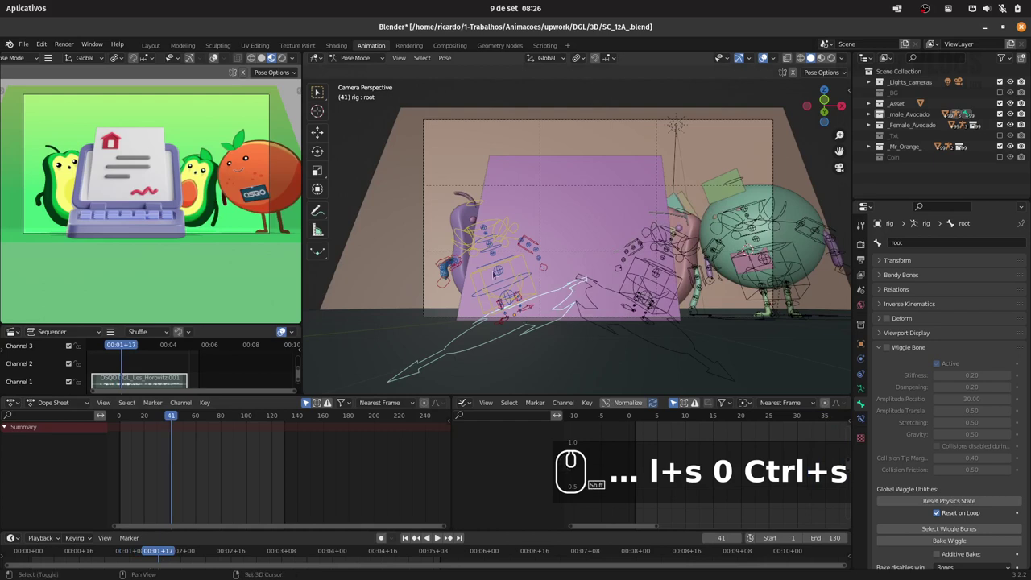
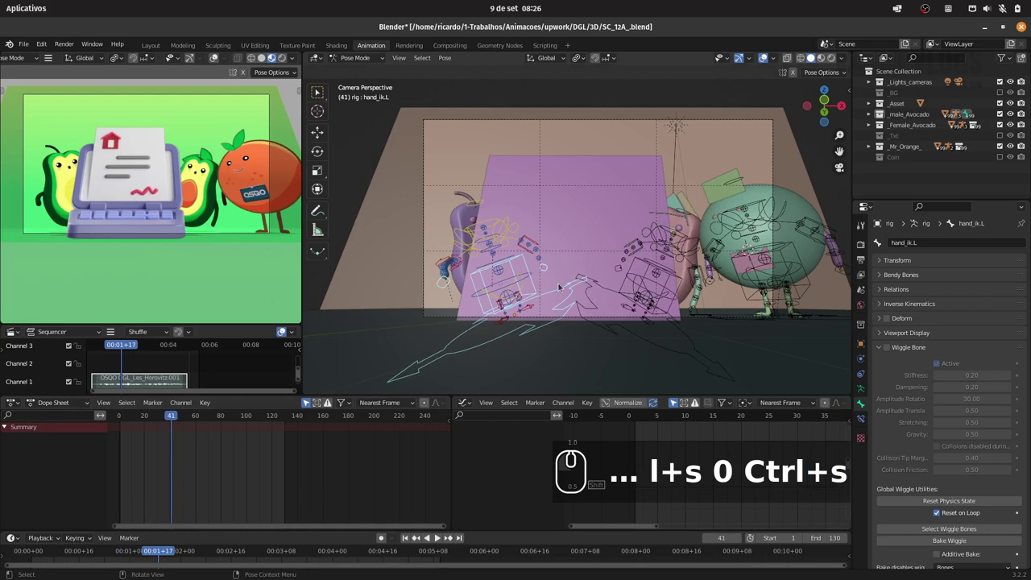
key("i")
Move to frame 28, shrink the torso to 0.692, key it, save, and hide the extra controls
left_click_drag(534, 328, 207, 429)
left_click_drag(170, 418, 264, 399)
type("+s 0 Ctrl+s i")
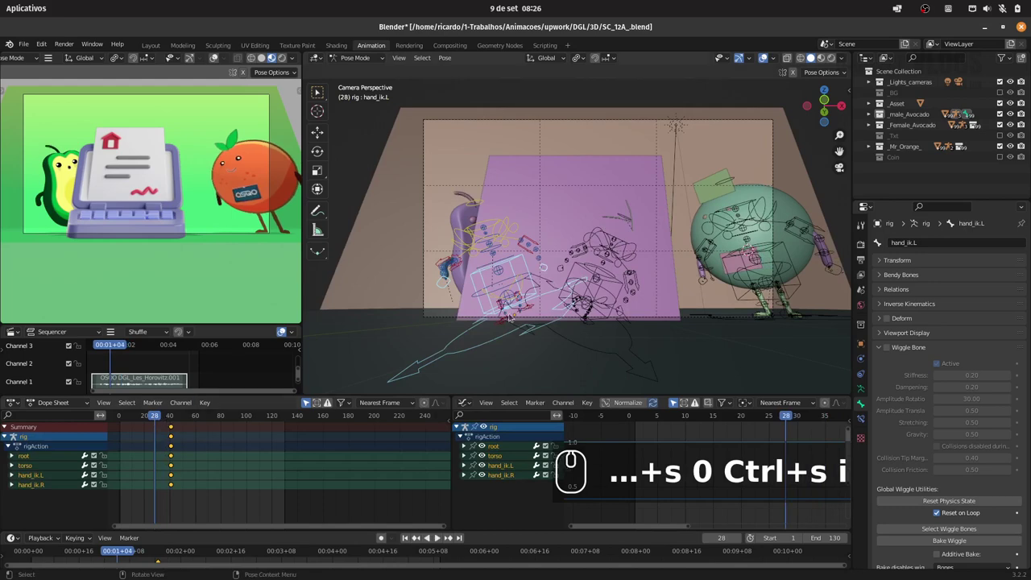
type("h")
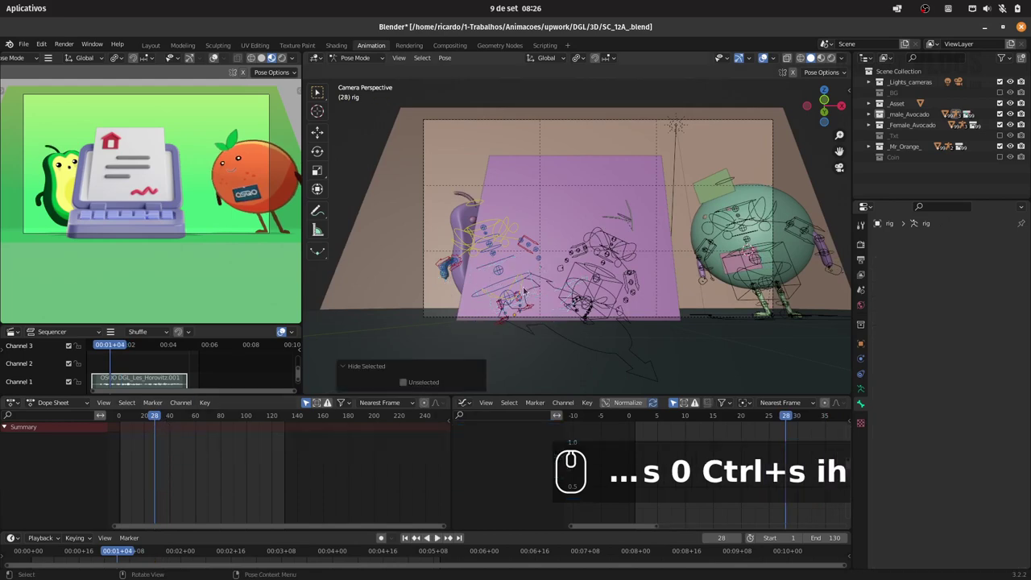
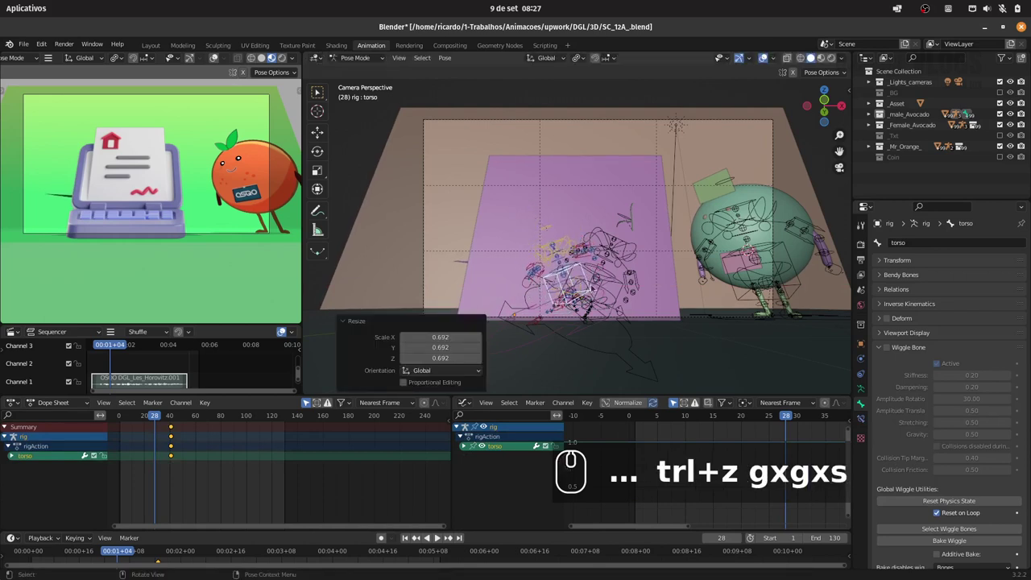
Undo the hiding, key the torso and hand controls at frame 28 with the torso at 0.789, and preview
key("ctrl+z")
key("ctrl+z")
key("i")
left_click(586, 288)
left_click(383, 538)
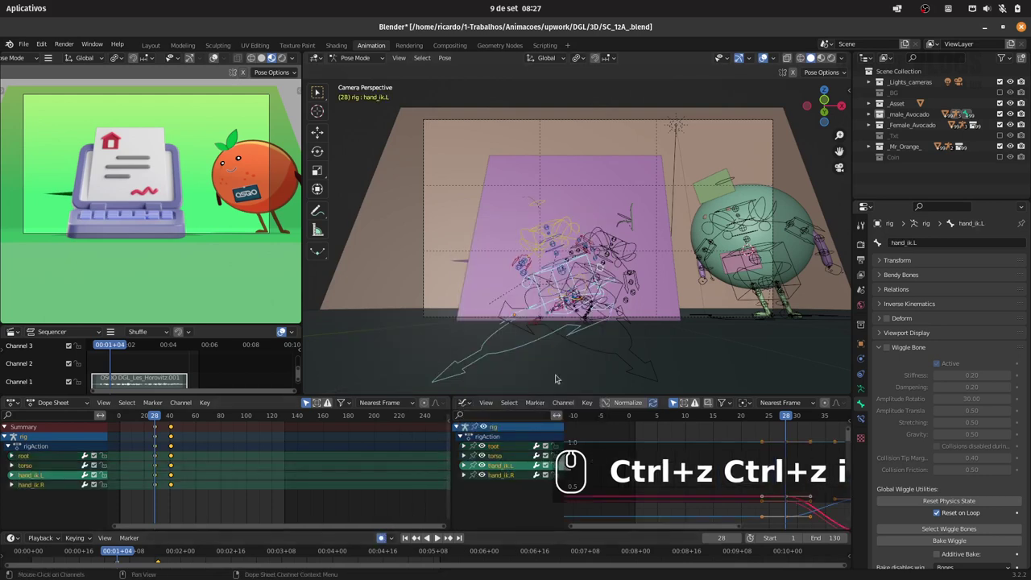
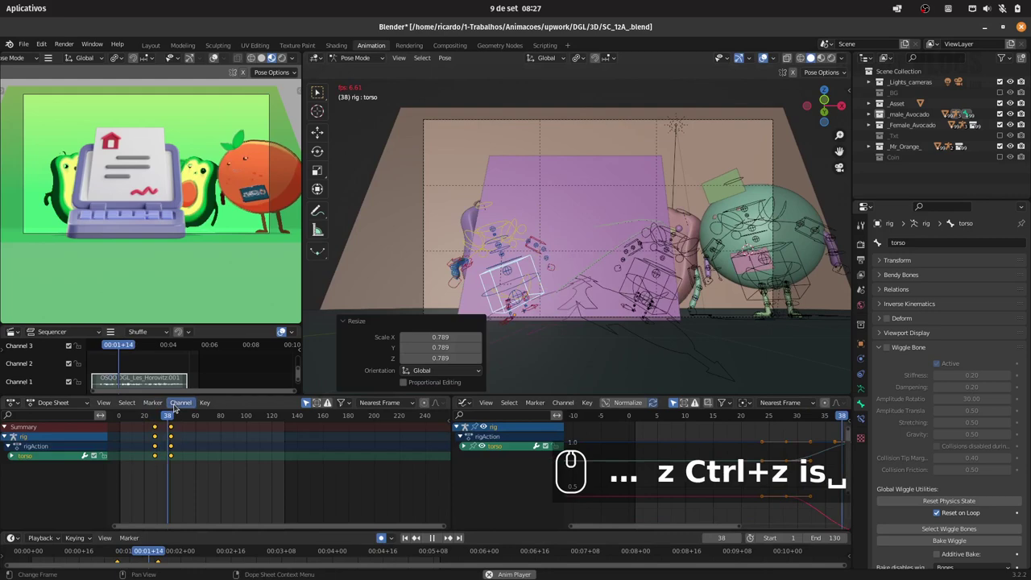
key("space")
left_click_drag(158, 421, 208, 405)
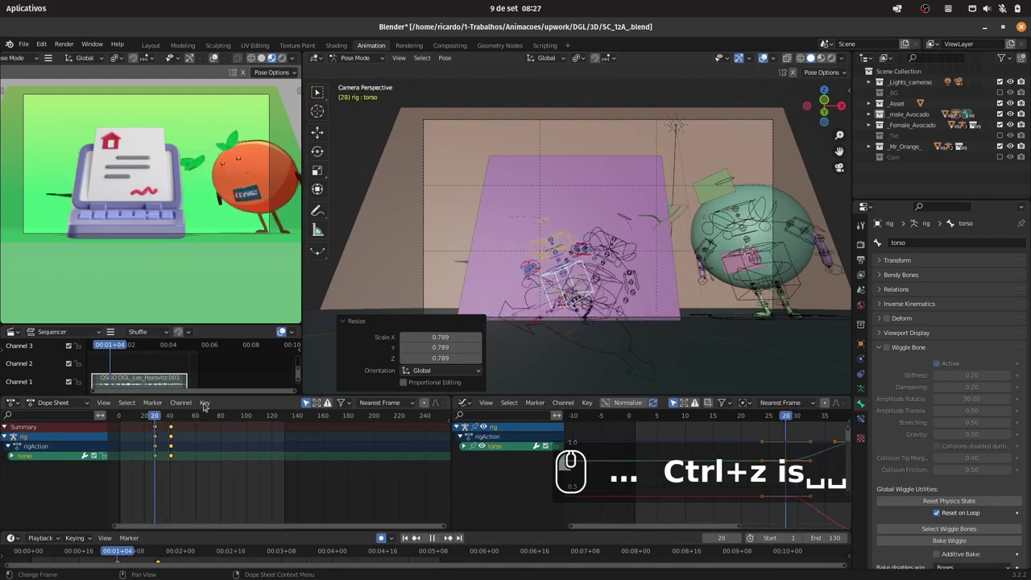
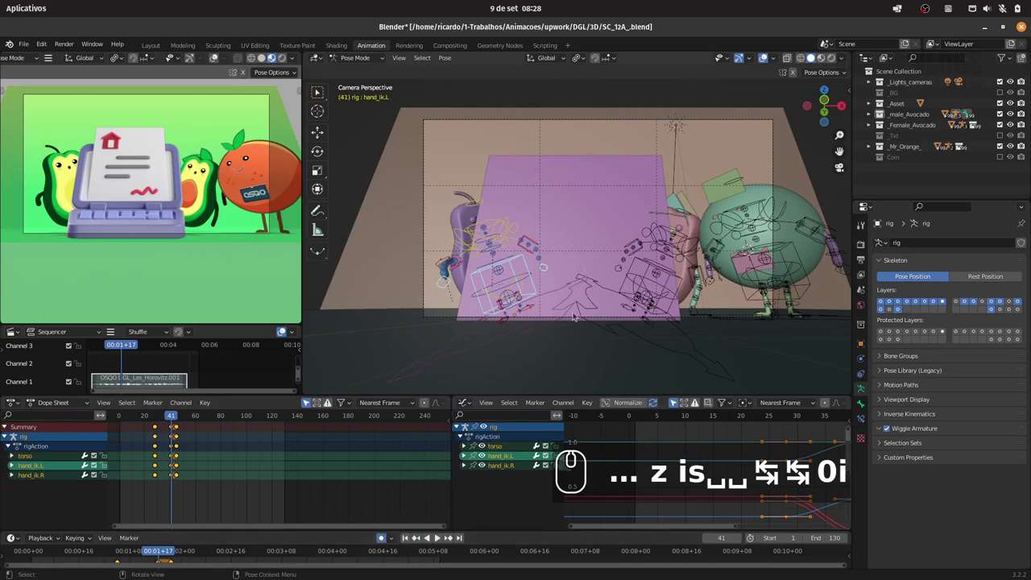
At frame 41 shift hand_ik.L along X and stretch the torso to 1.074 along local Z
type("gx")
left_click_drag(565, 315, 542, 323)
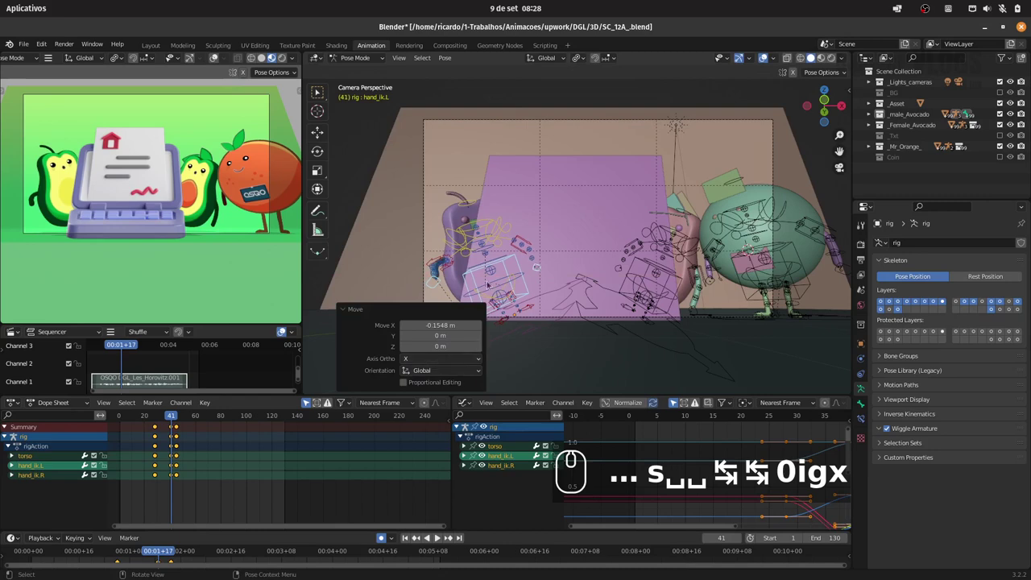
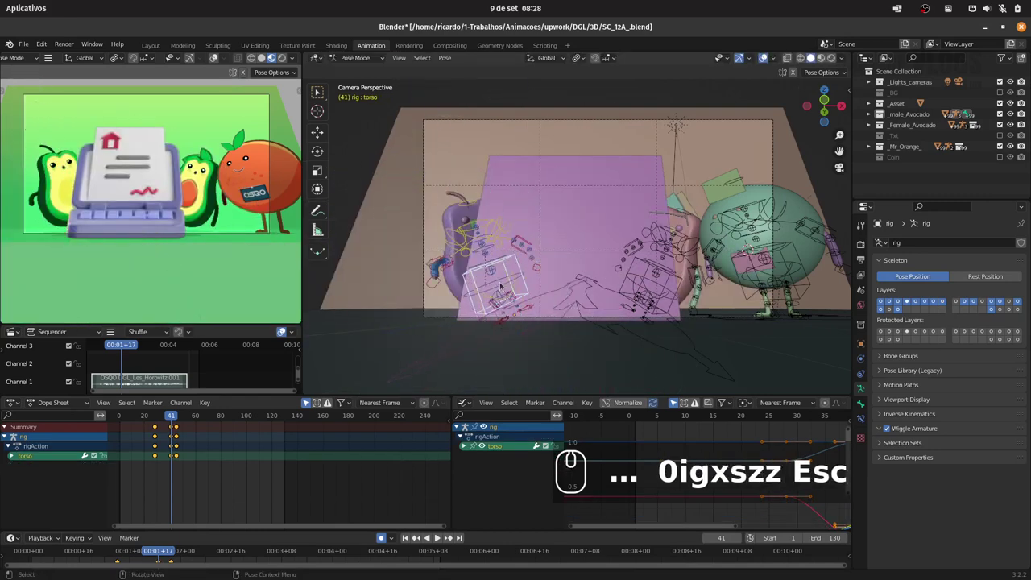
key("s")
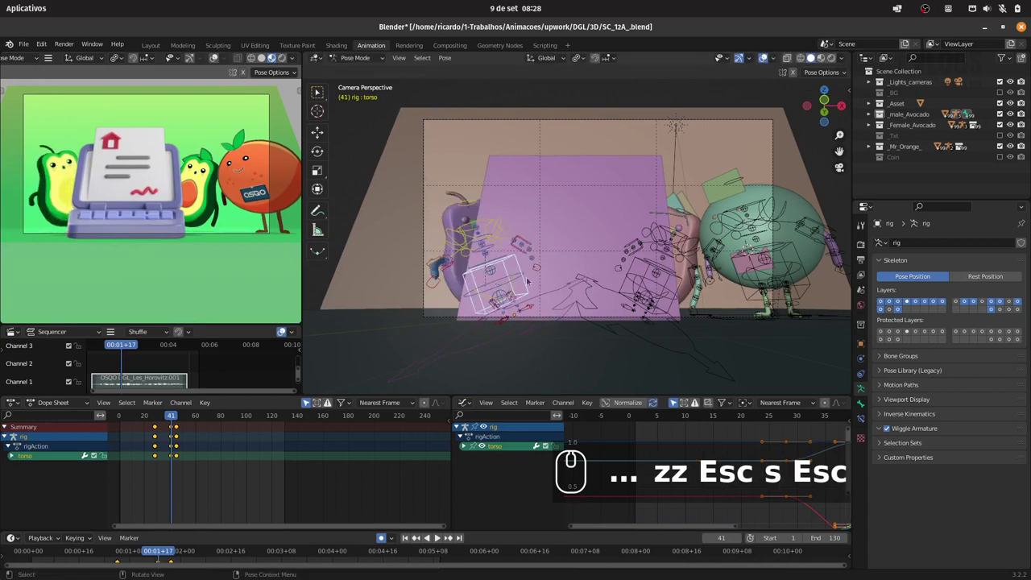
type("szz")
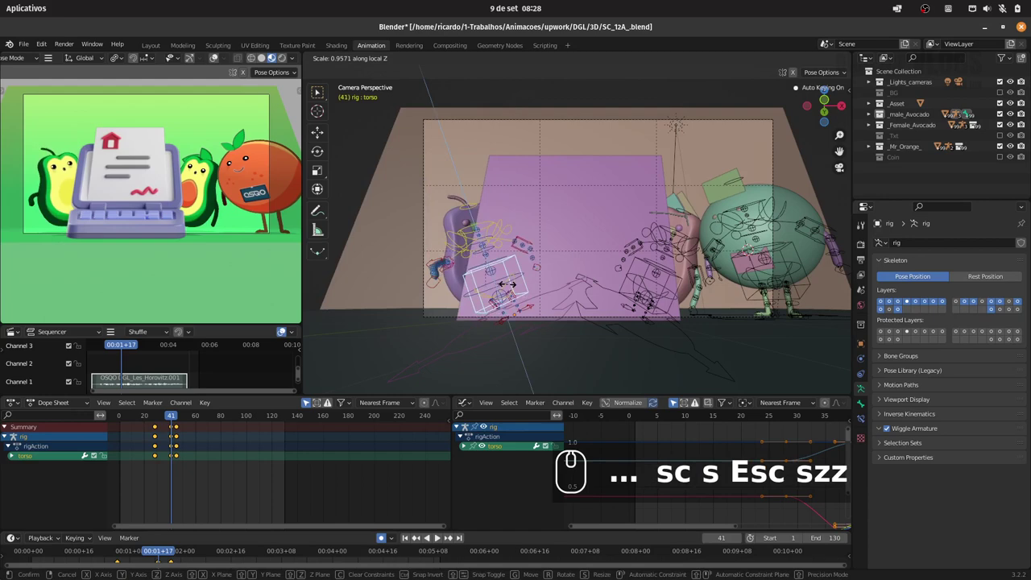
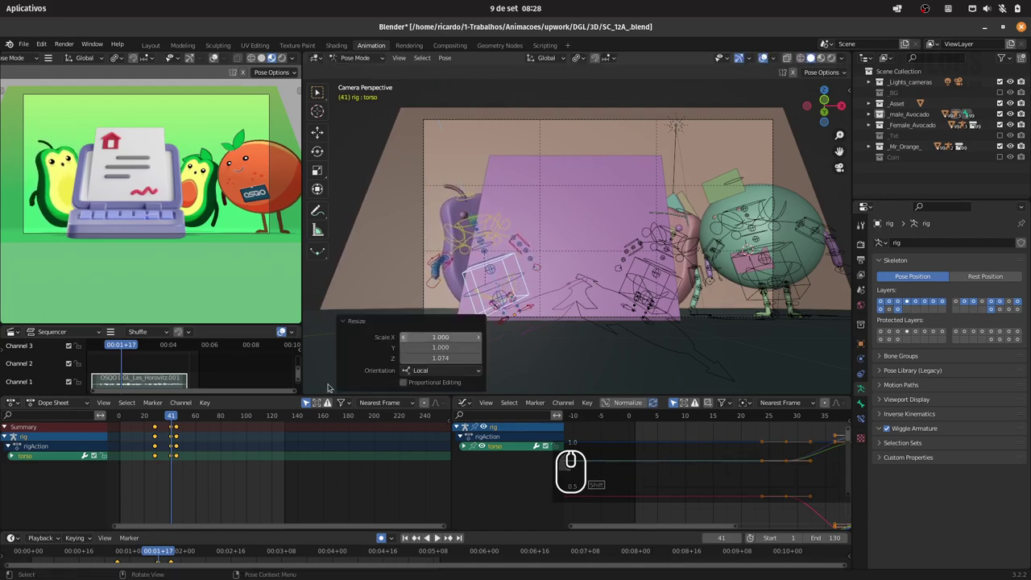
left_click_drag(156, 413, 175, 424)
Play back the motion and settle on frame 43
key("space")
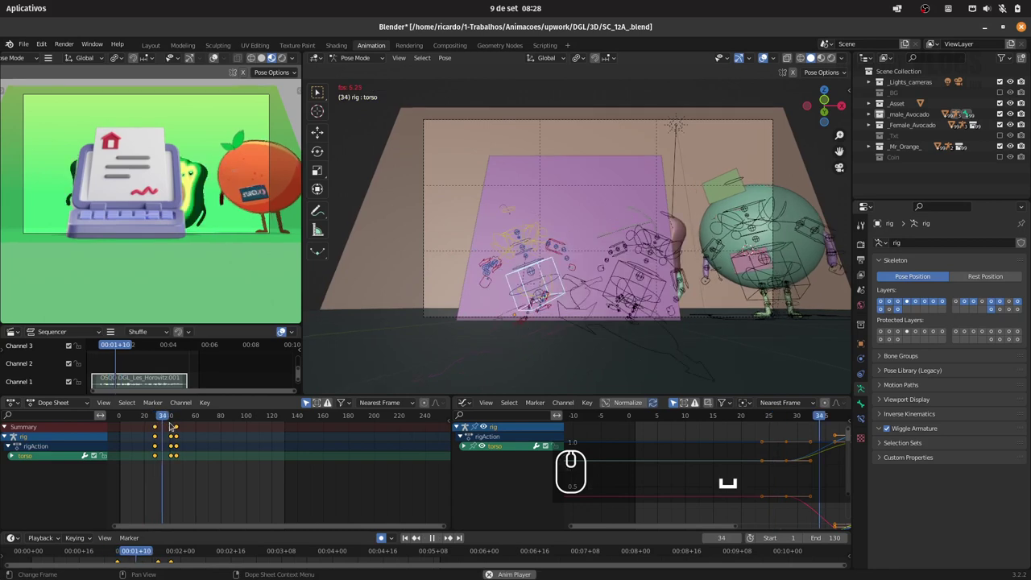
key("space")
key("space")
left_click_drag(170, 418, 436, 329)
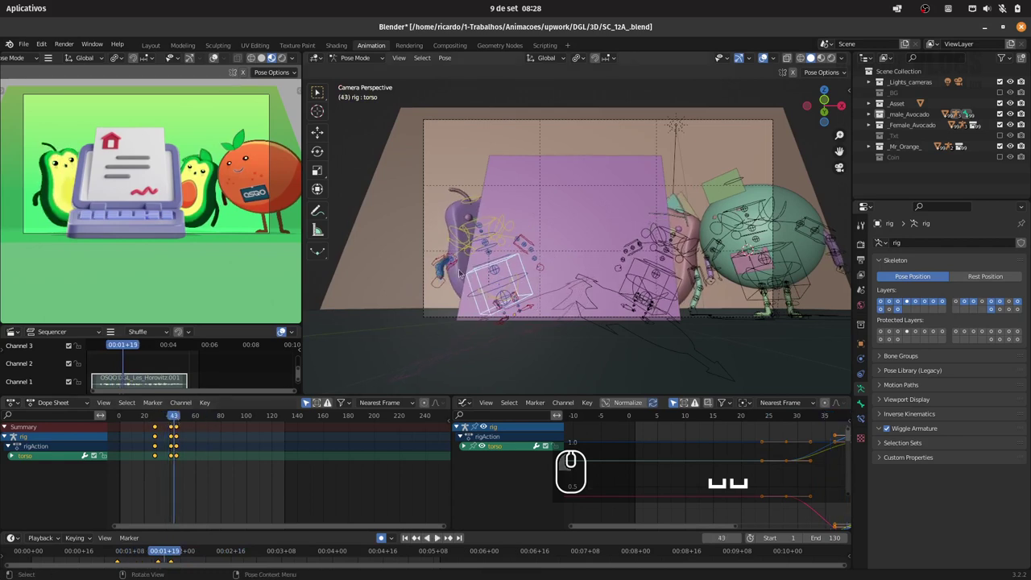
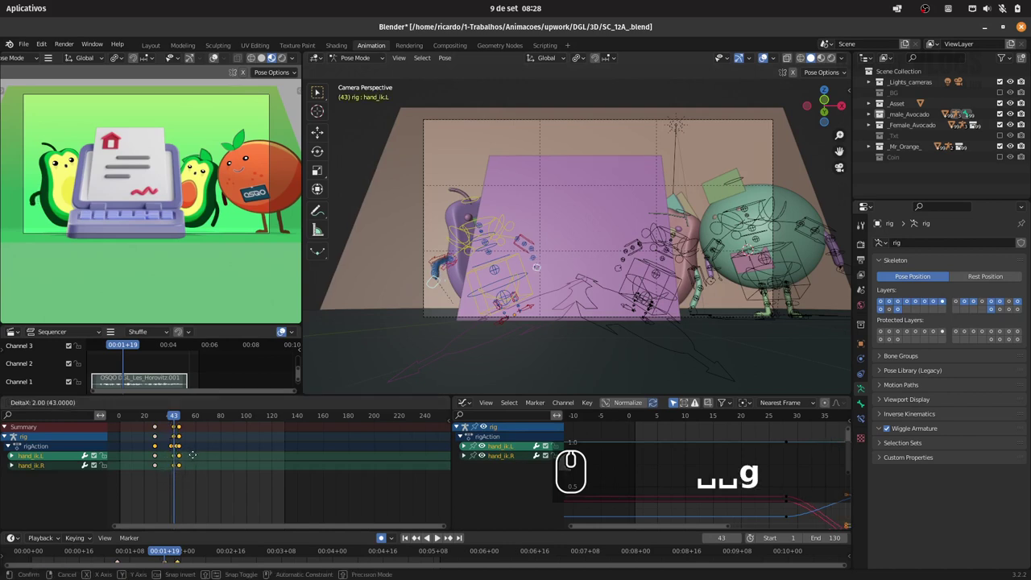
Shift both hand IK keys two frames later and place a duplicated hand key further along the timeline
left_click(196, 456)
left_click_drag(185, 474, 197, 454)
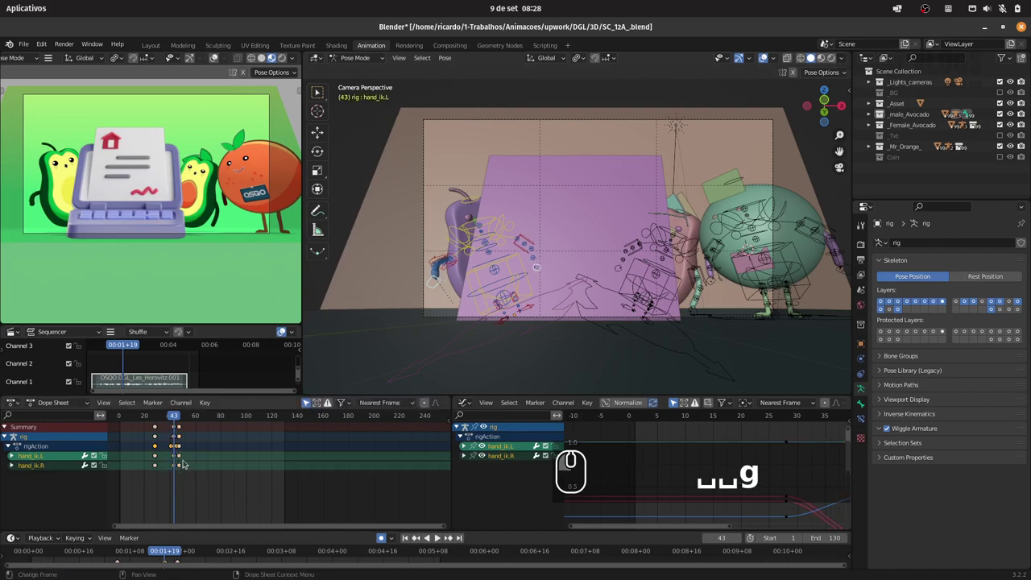
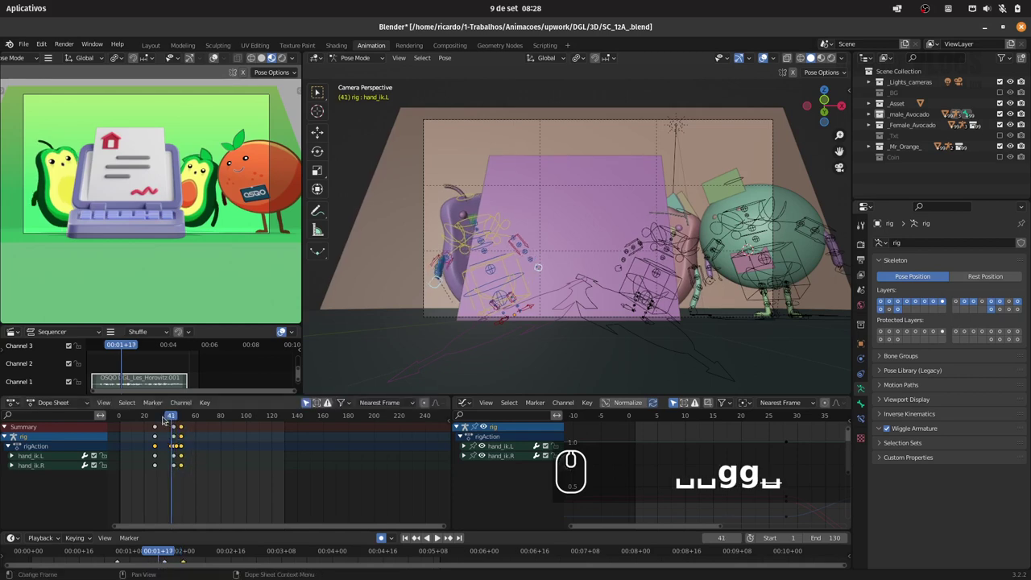
left_click(157, 415)
type("...4×")
type("g")
left_click_drag(201, 472, 176, 425)
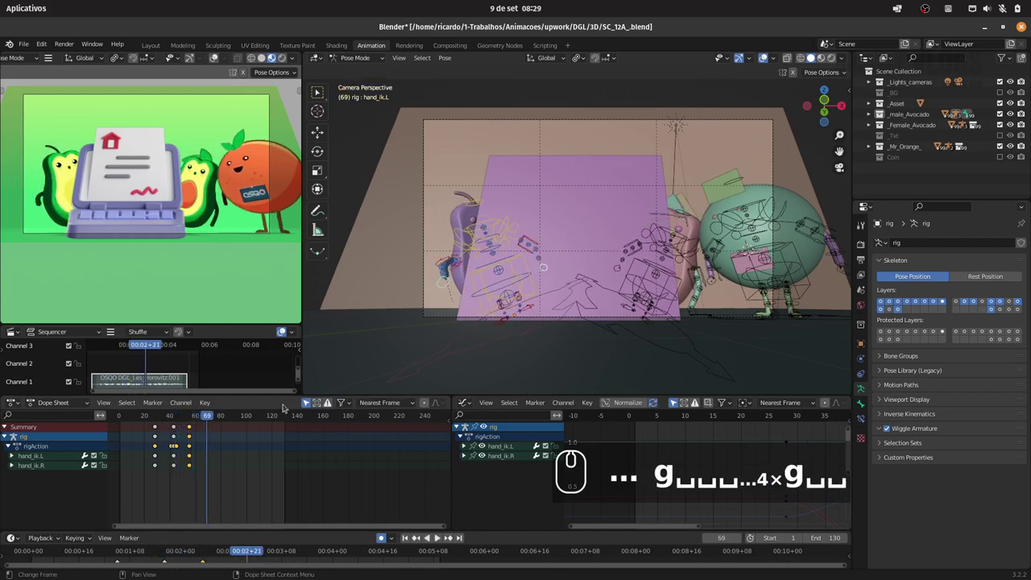
Reposition hand_ik.L at frame 69, play the gesture through, and save the file
type("g")
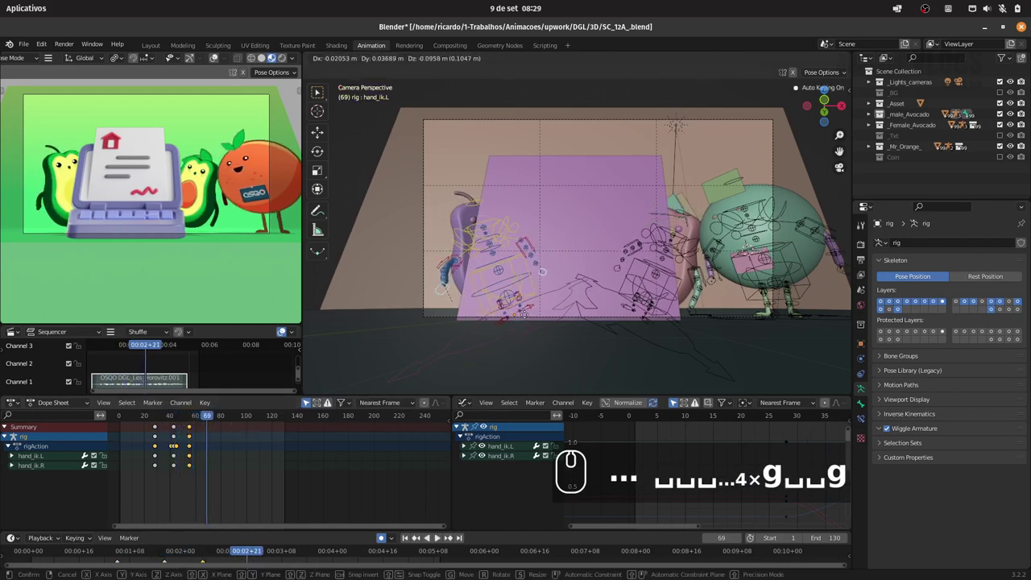
left_click_drag(528, 314, 180, 419)
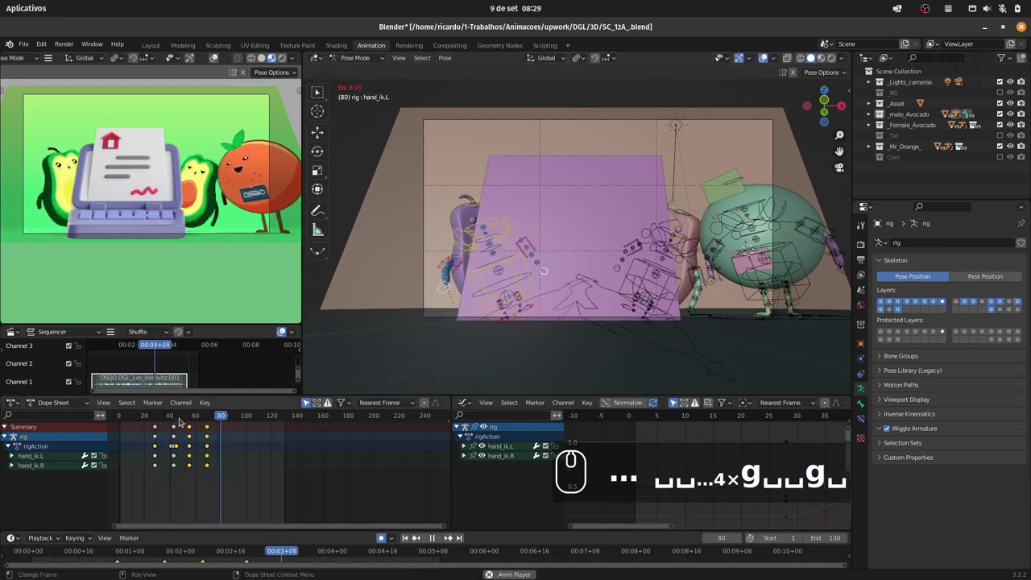
key("space")
left_click(160, 414)
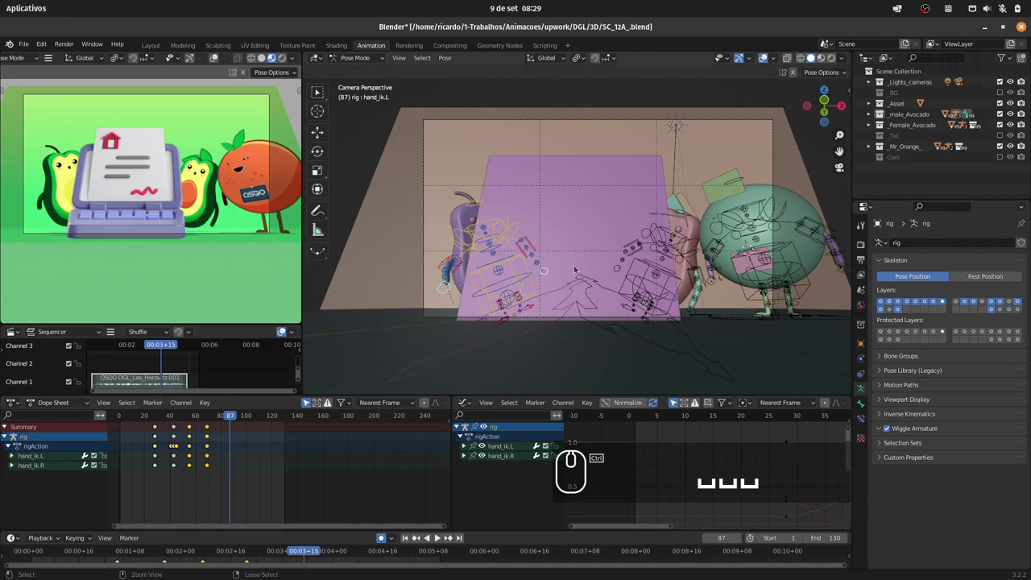
key("ctrl+s")
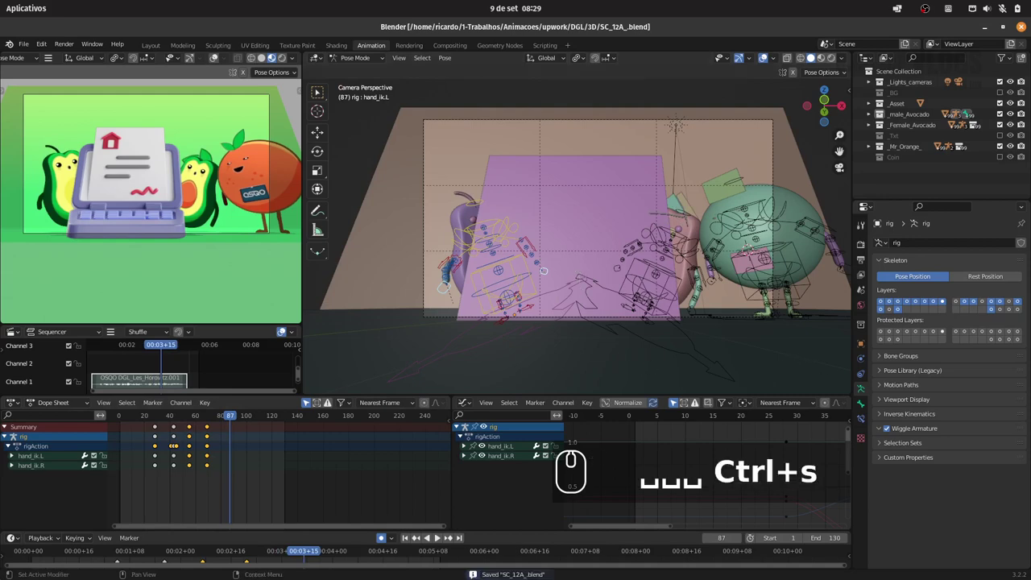